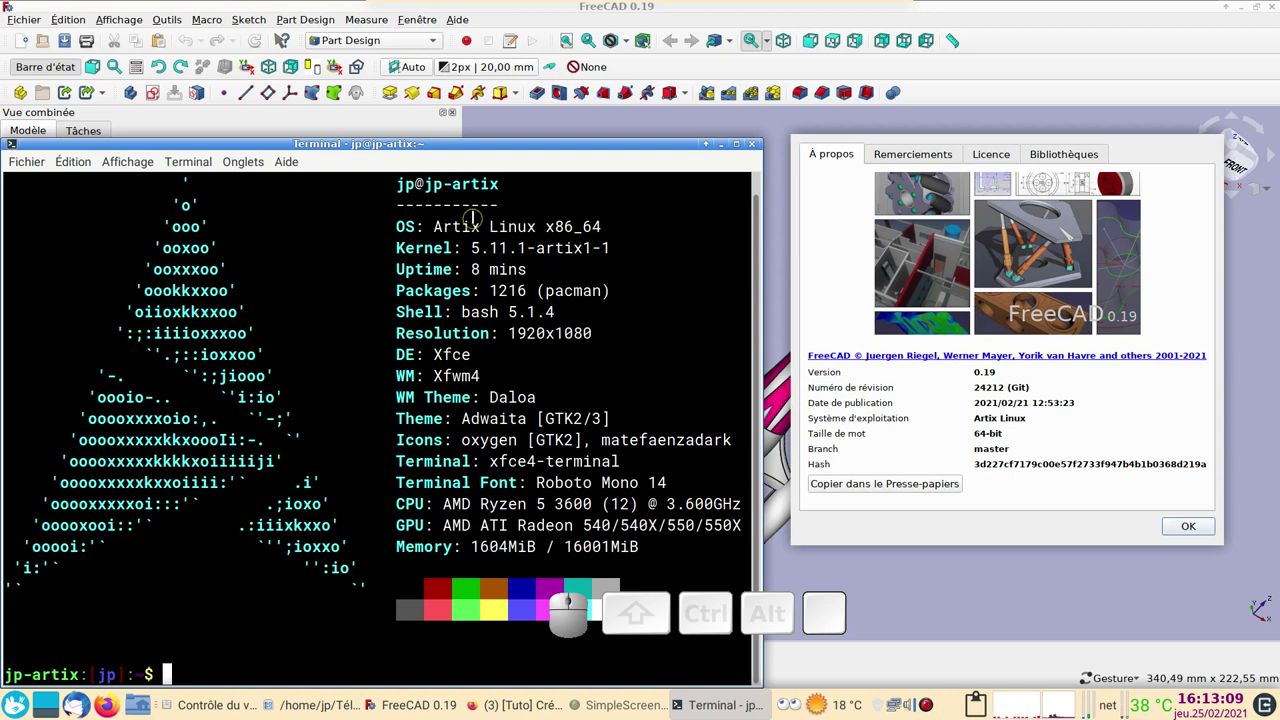
Bring the rocket-live model window to the front and view the magenta rocket
left_click(1176, 523)
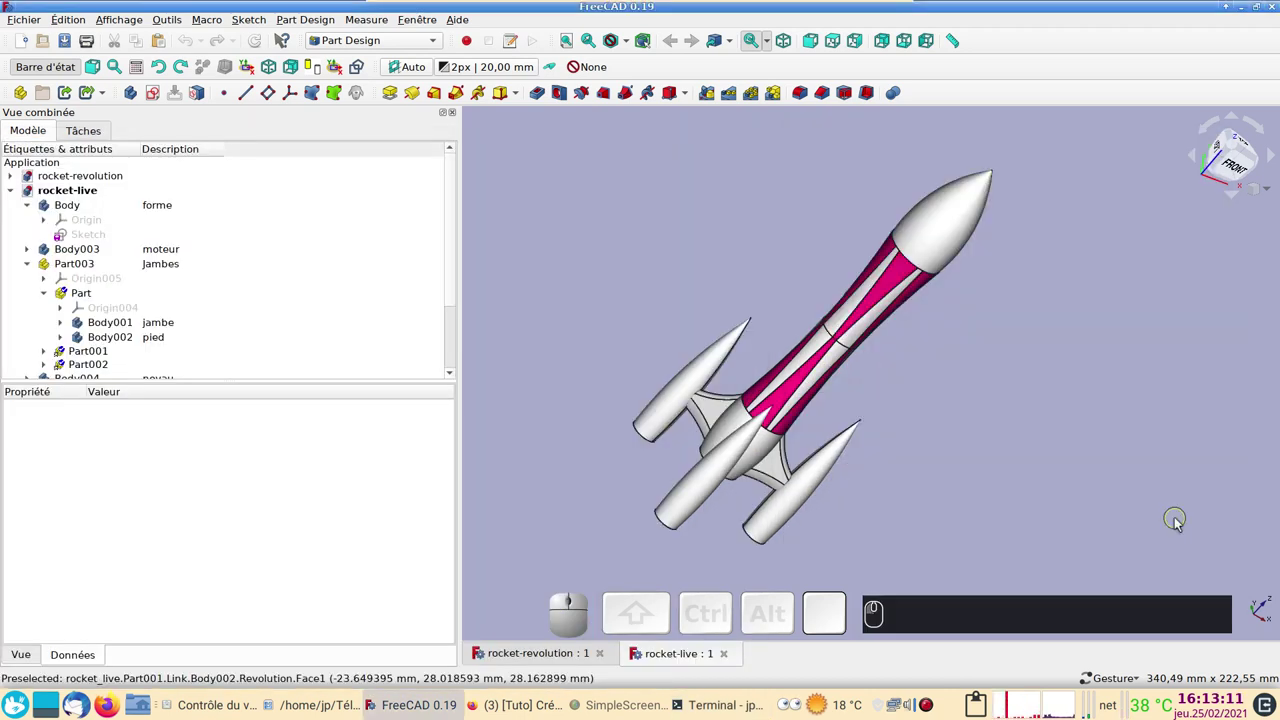
scroll("up", 3)
scroll("down", 3)
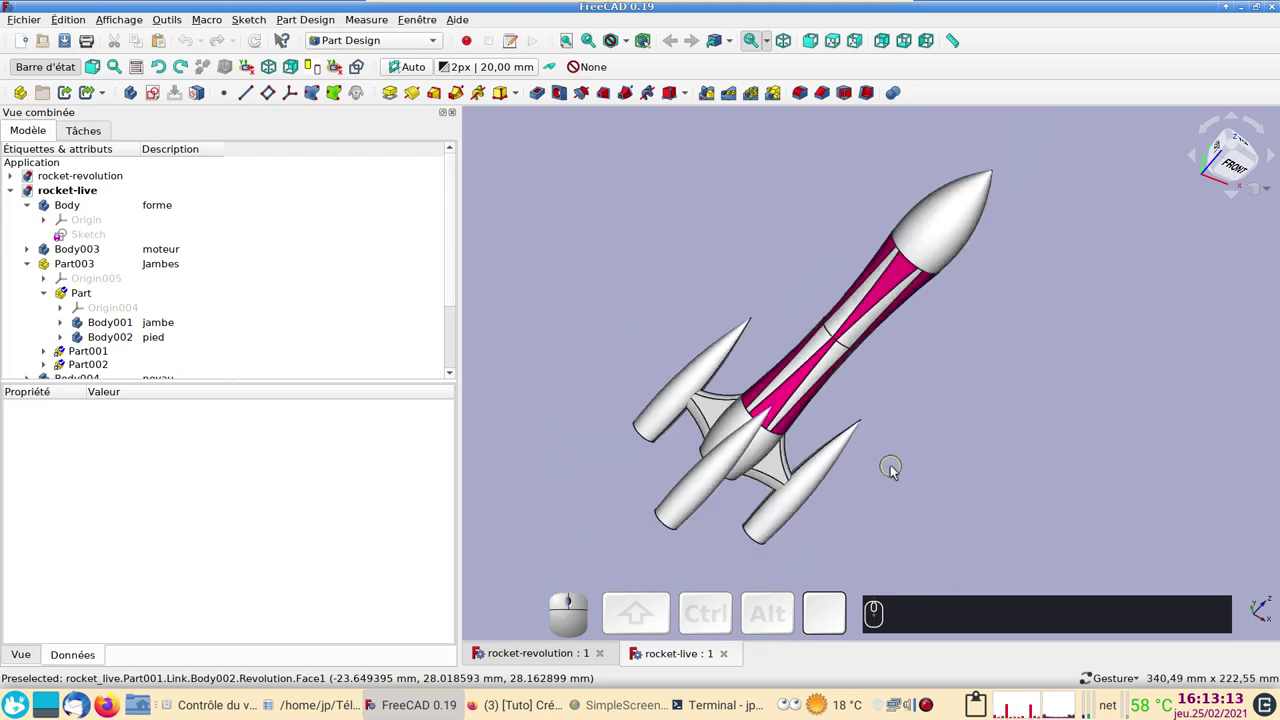
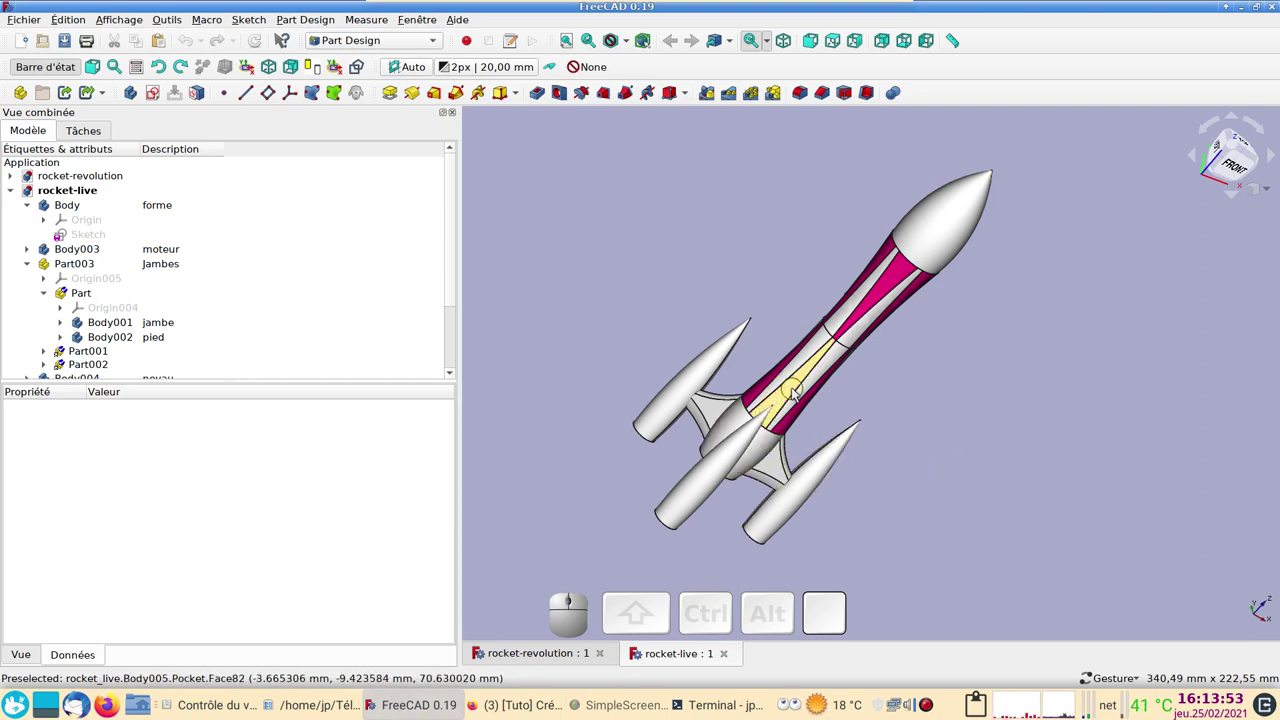
Switch to the rocket-revolution document and hide the fuselage AdditiveLoft001
left_click(724, 650)
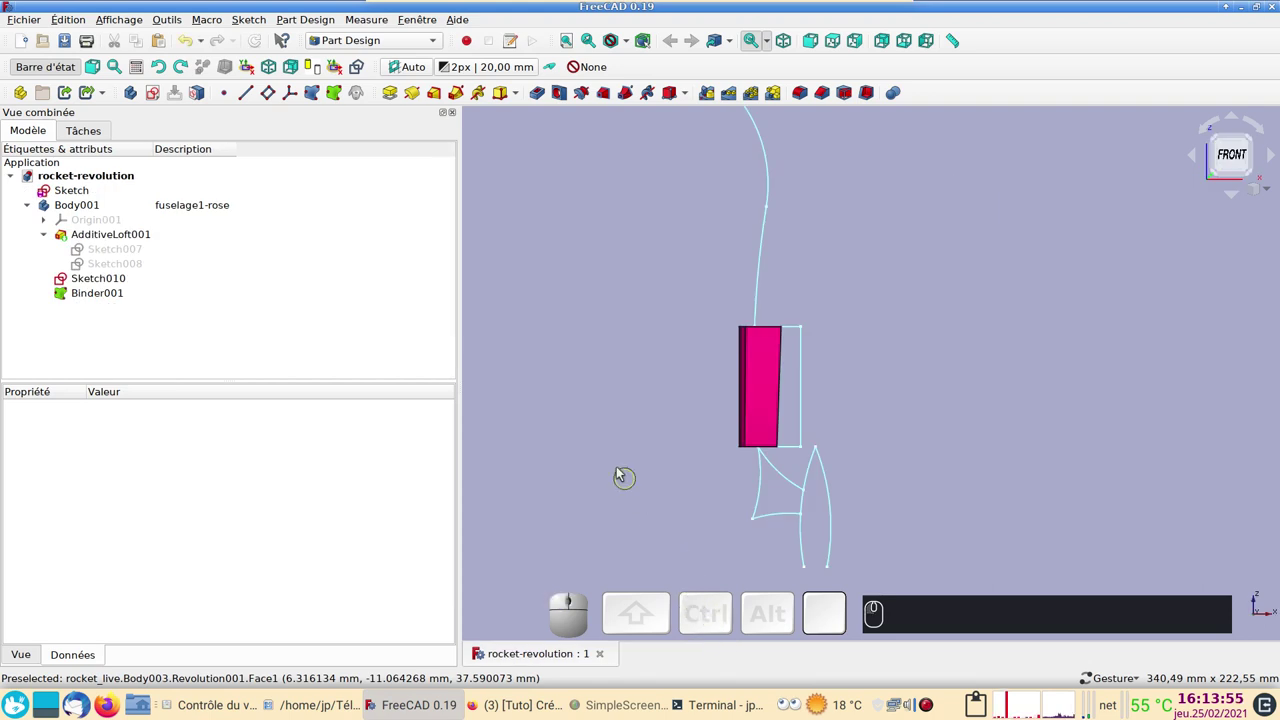
left_click(92, 192)
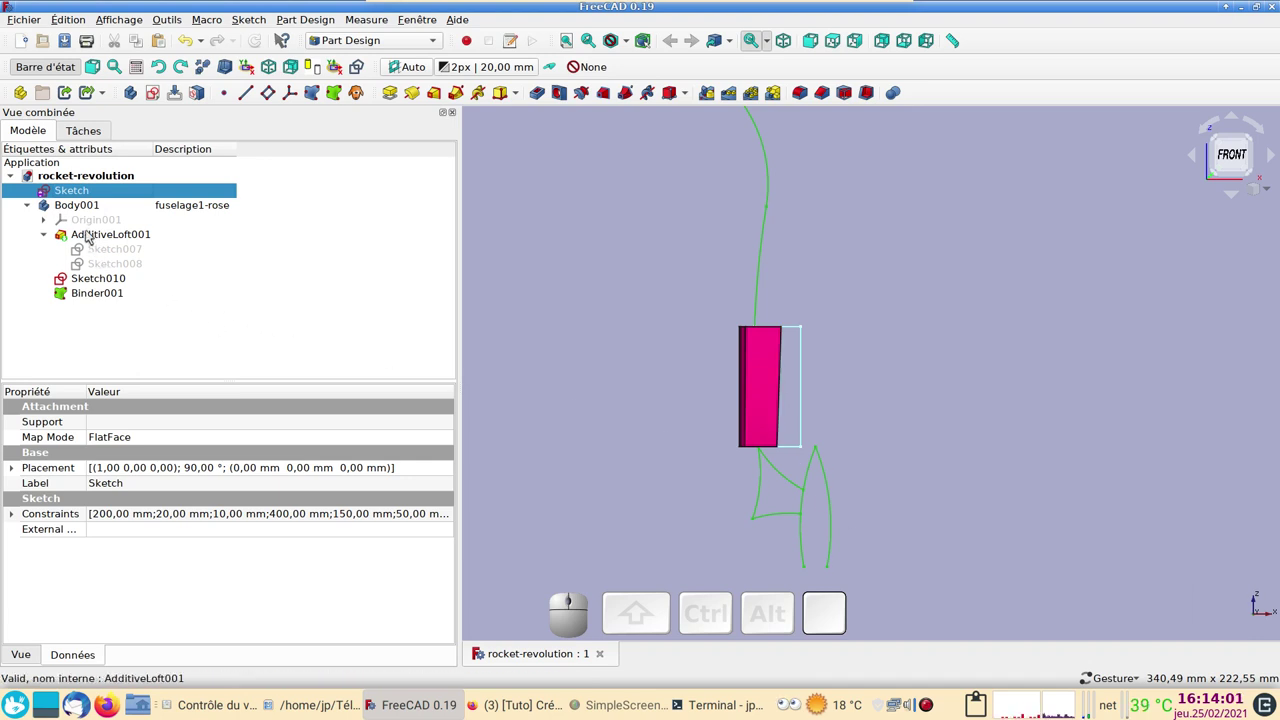
left_click(89, 232)
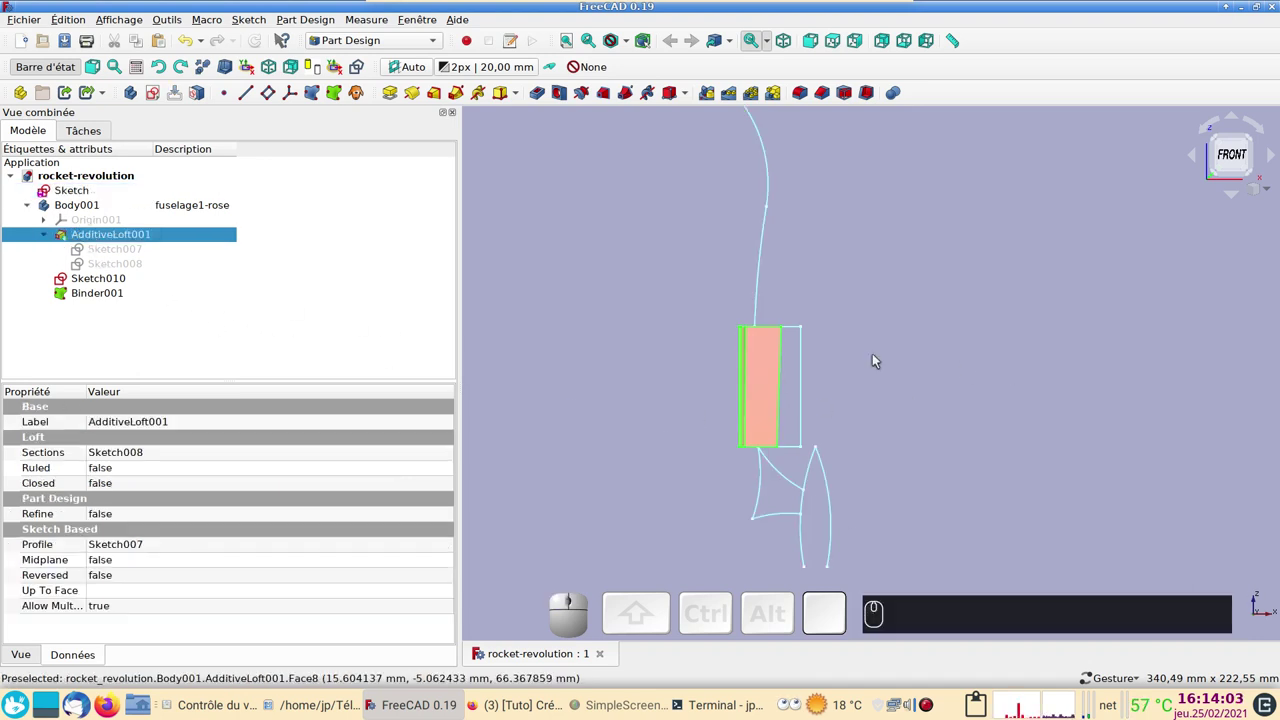
key("space")
key("space")
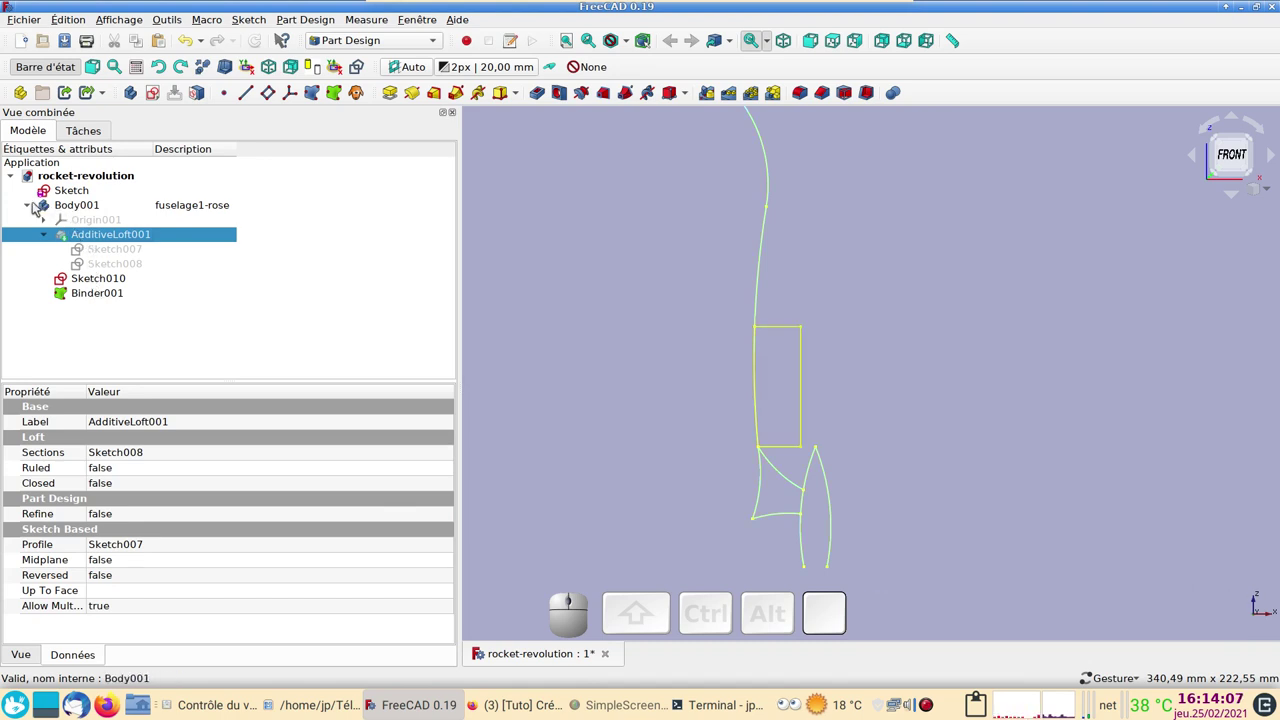
left_click(30, 206)
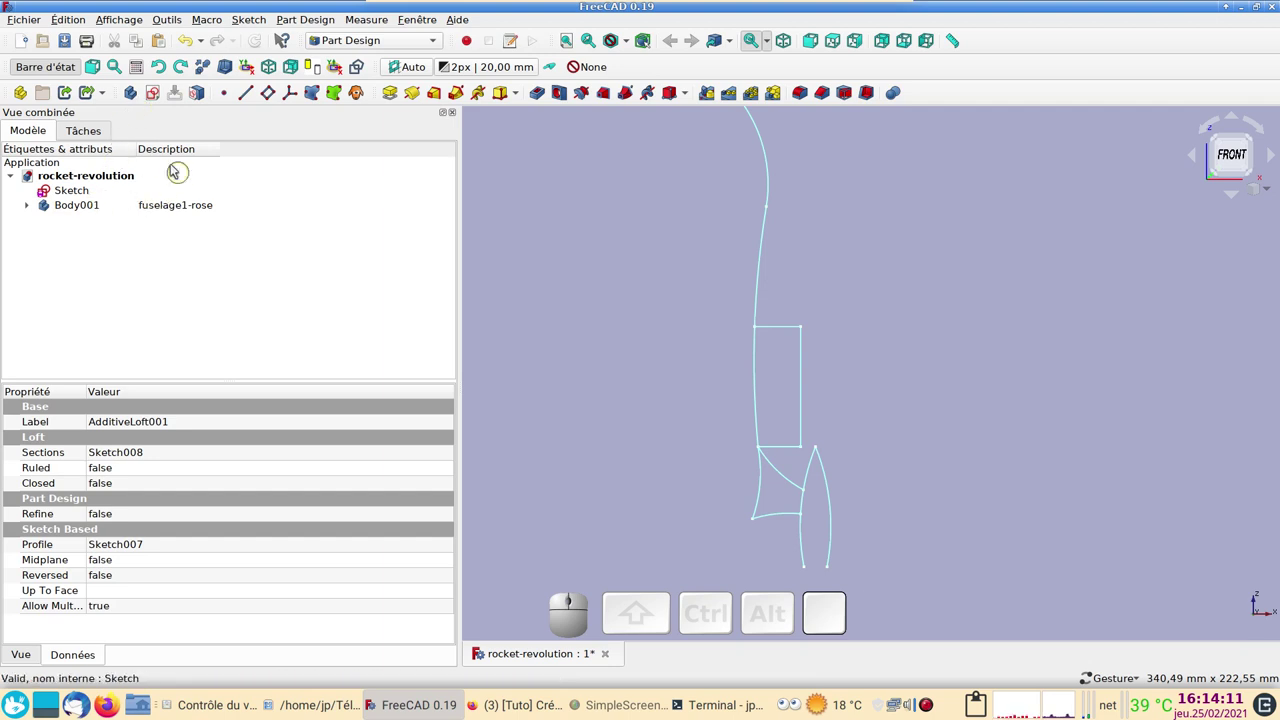
left_click(140, 93)
Add a new empty Body and set its description to moteur
left_click(771, 333)
left_click(775, 344)
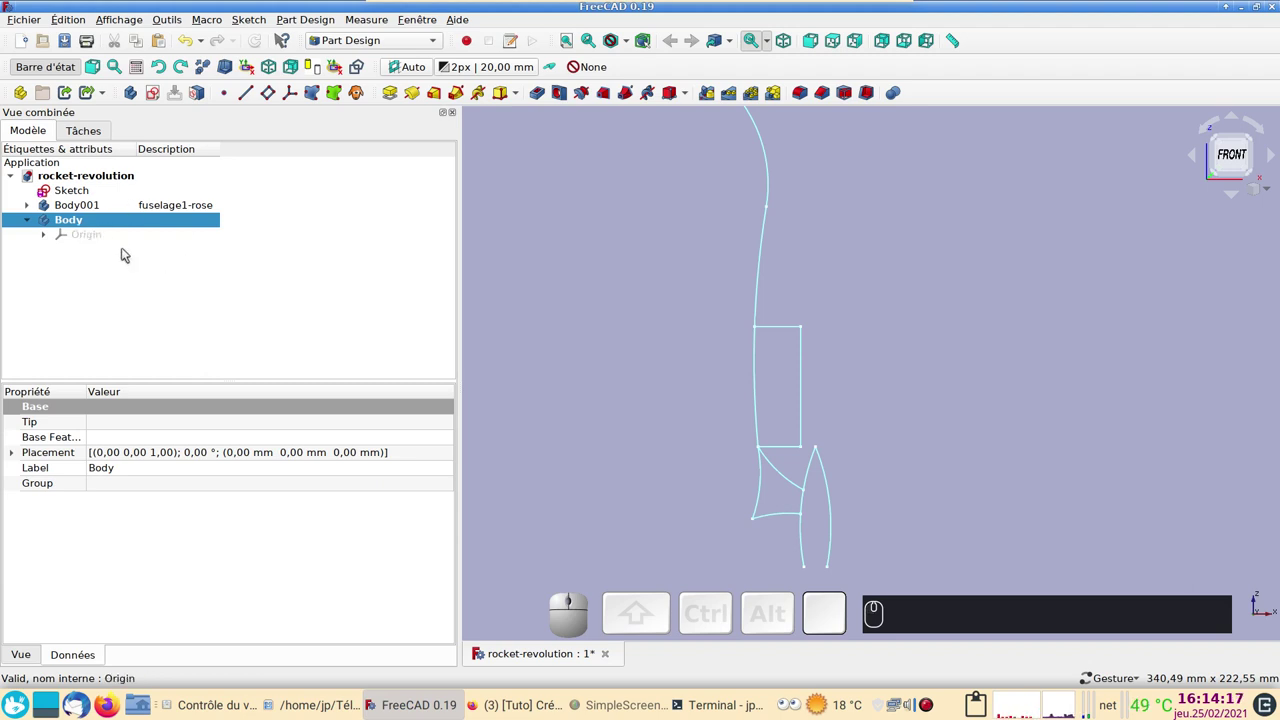
left_click(172, 226)
left_click(174, 219)
key("F2")
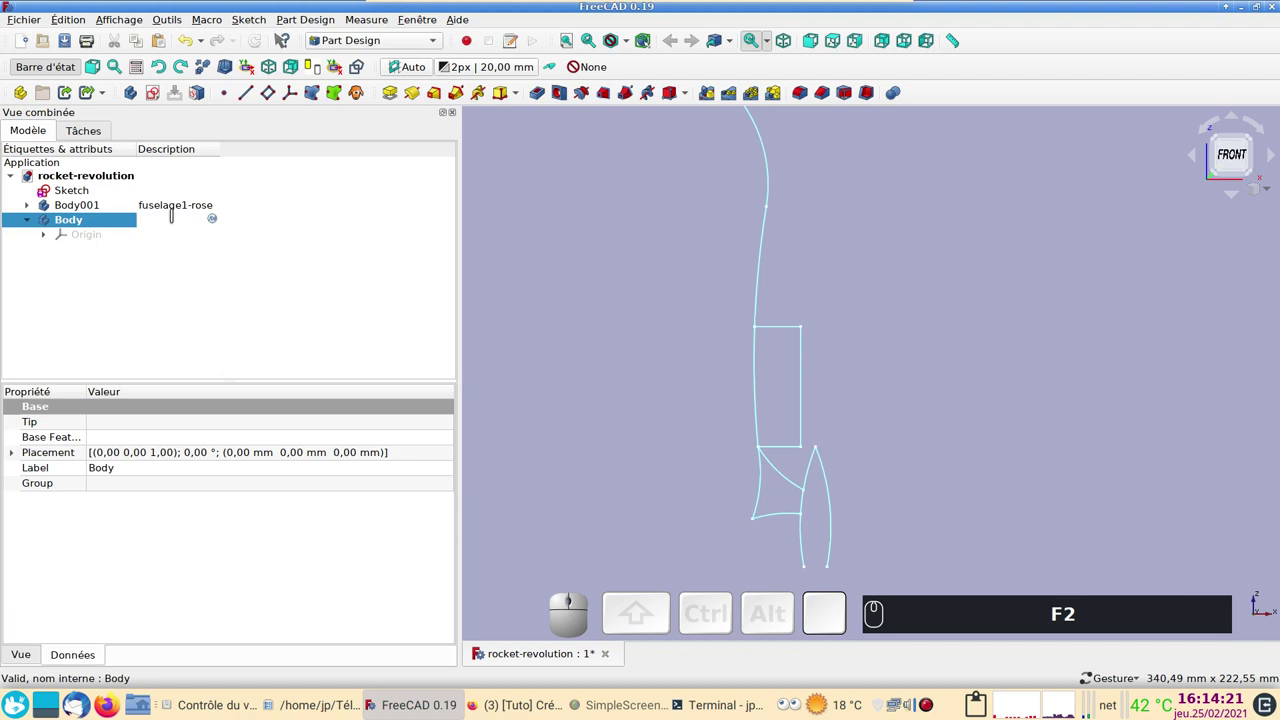
type("F2 MOteur")
key("Return")
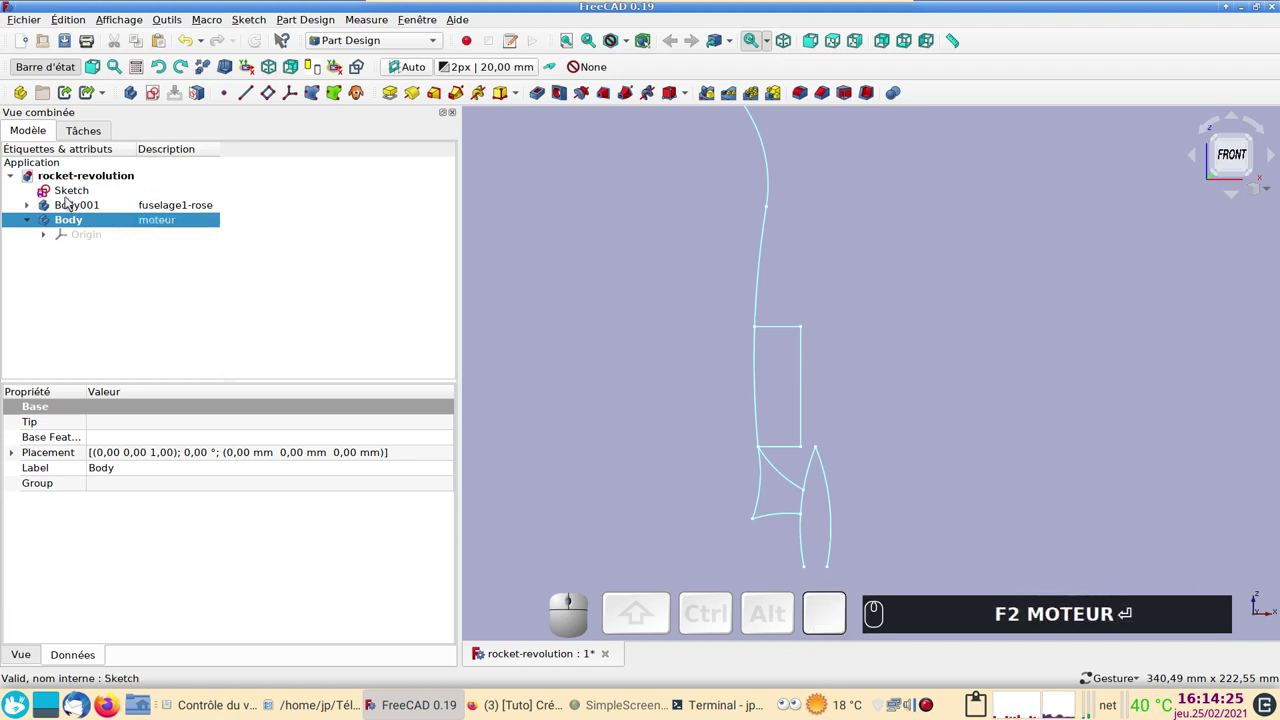
Copy the rocket-revolution sketch into the moteur Body as a shape Binder
left_click(69, 194)
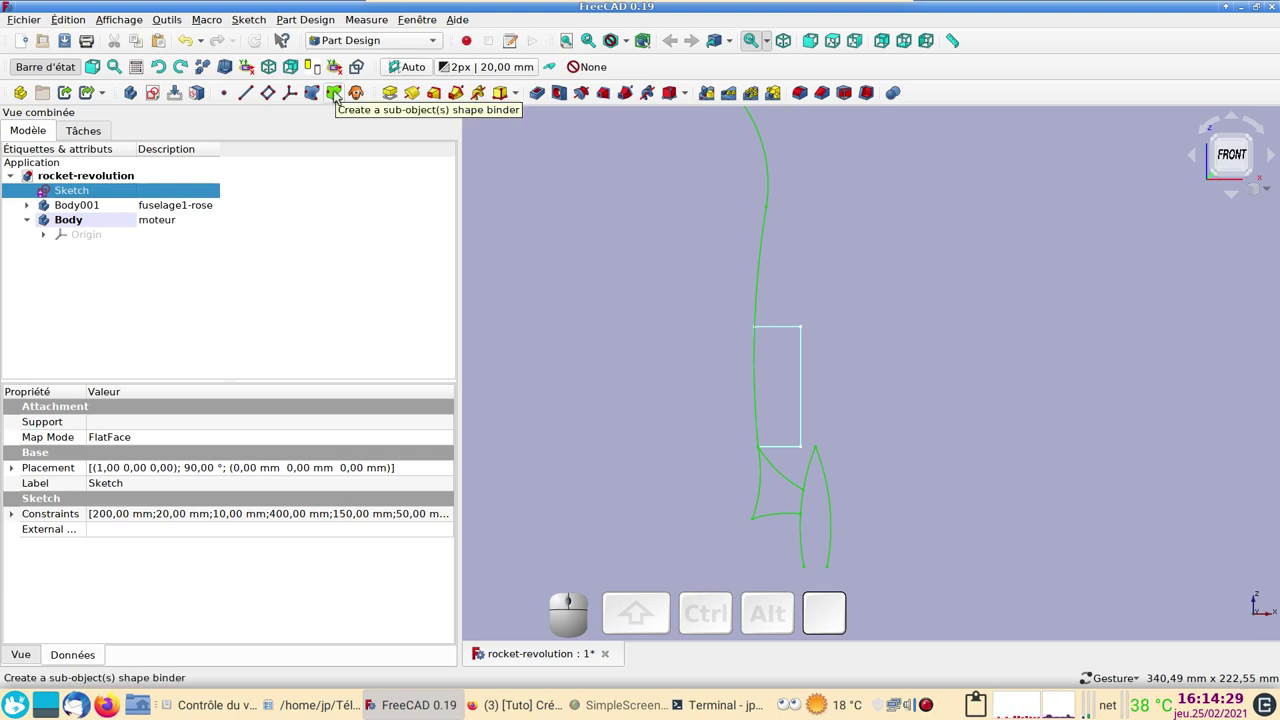
left_click(337, 93)
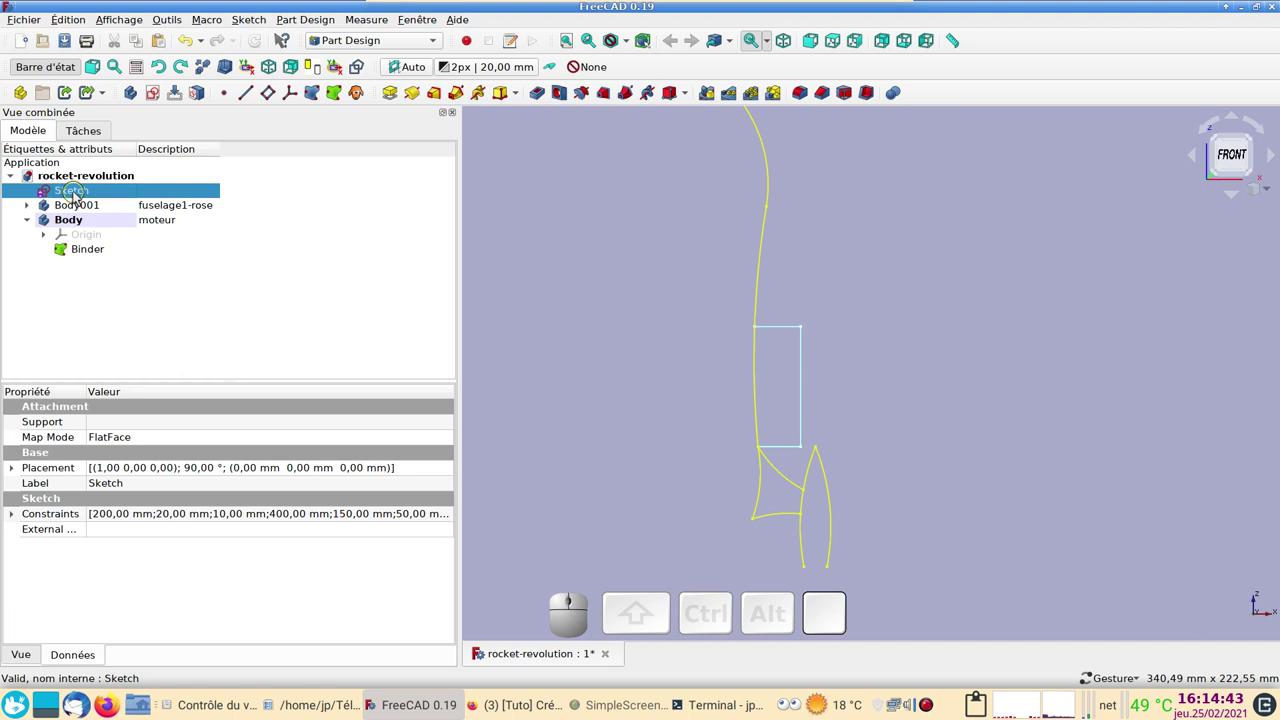
key("space")
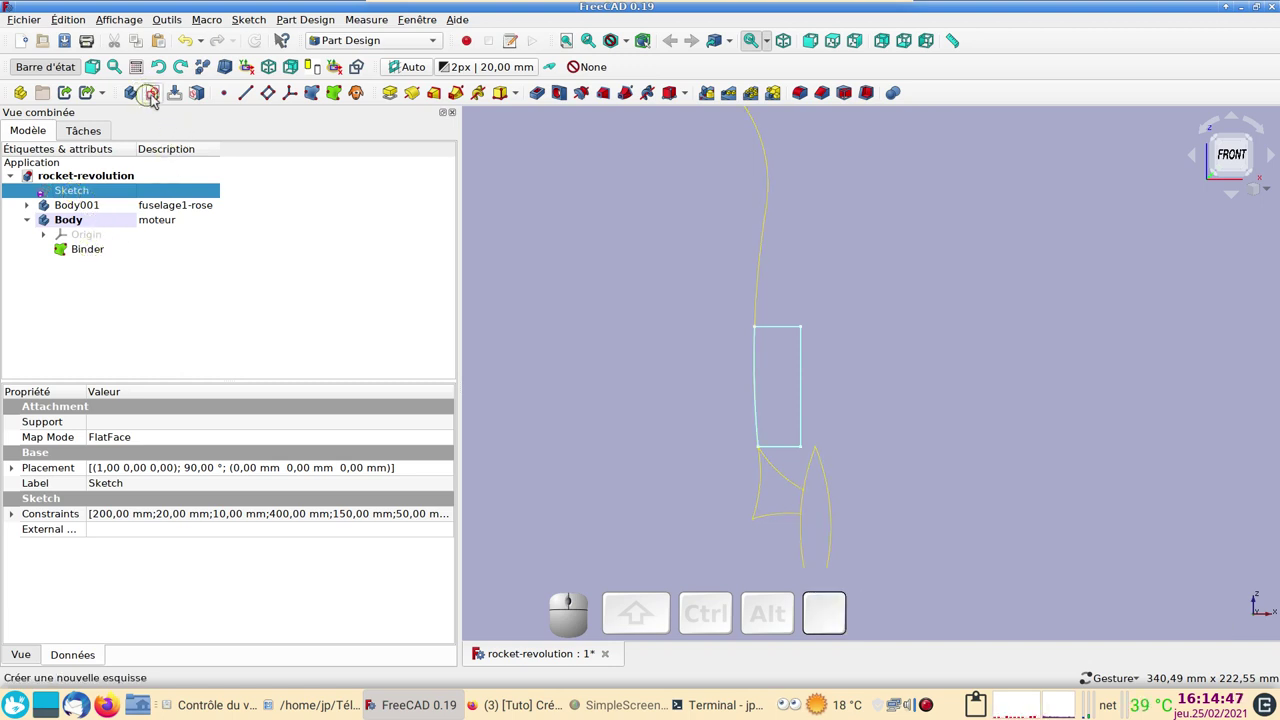
Create Sketch011 on the XZ plane and try linking a binder edge as external geometry
left_click(155, 95)
left_click(92, 230)
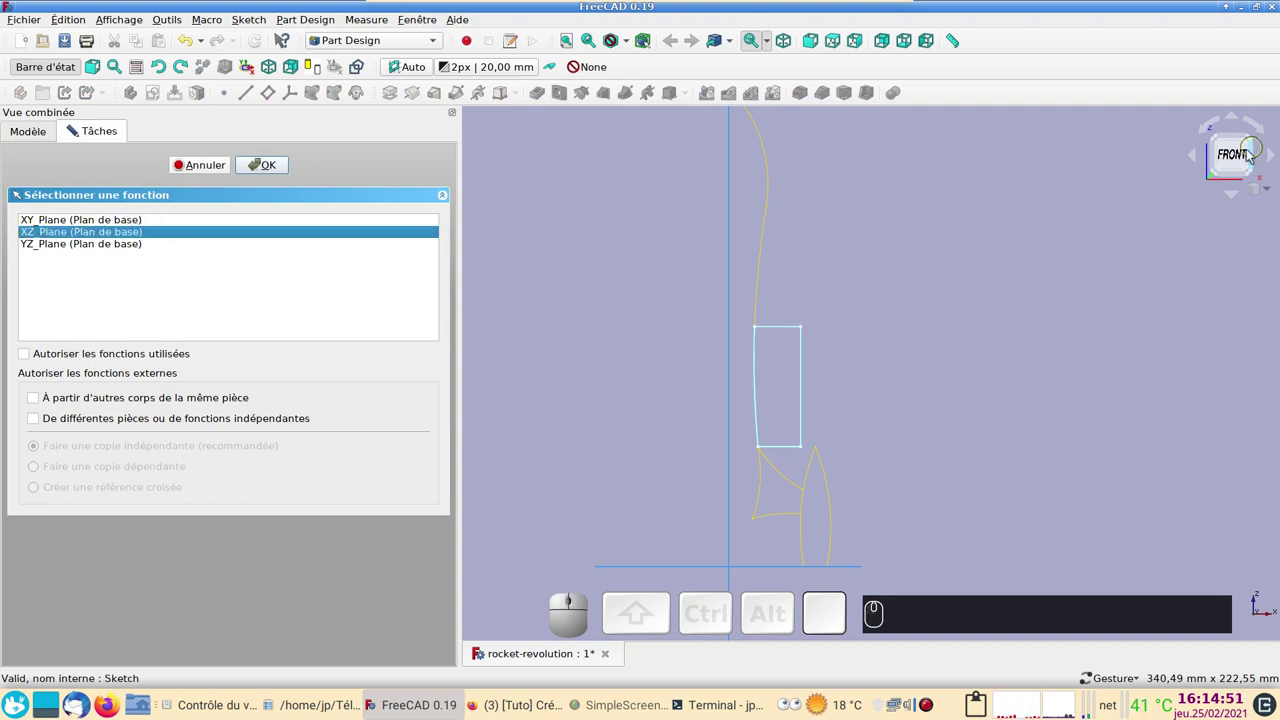
left_click(269, 166)
scroll("up", 3)
middle_click(623, 366)
left_click_drag(623, 366, 638, 227)
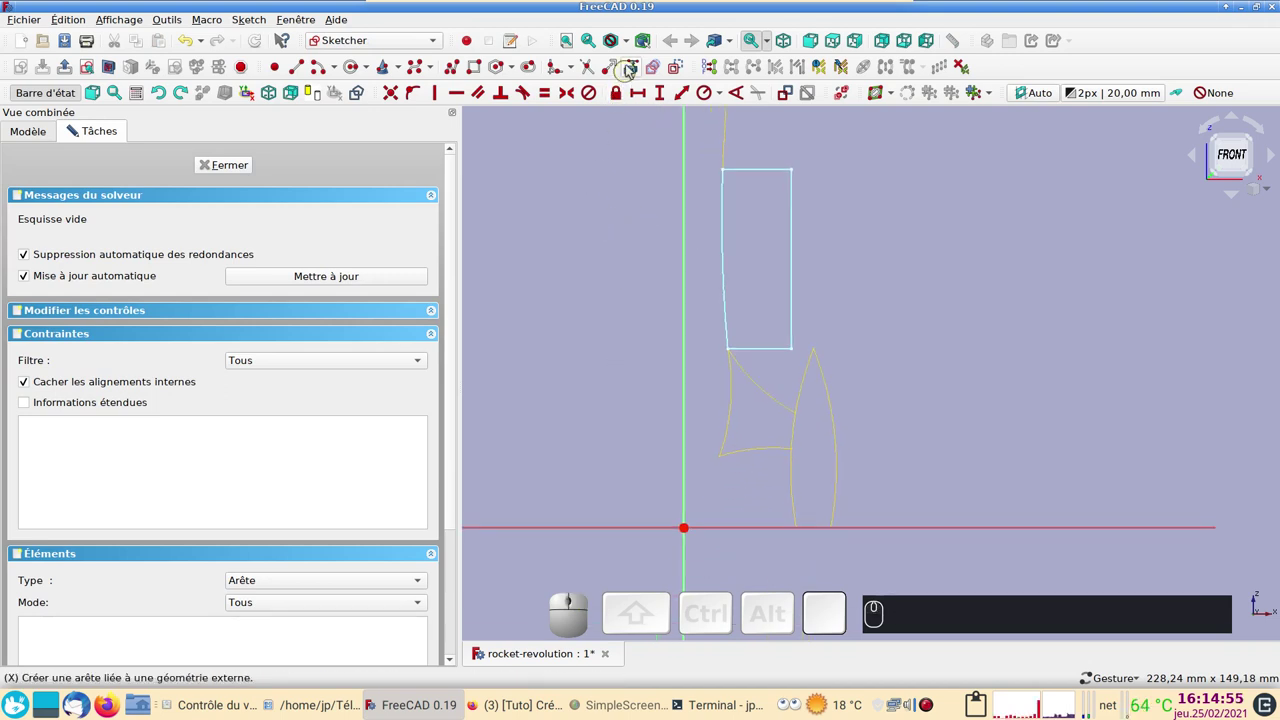
left_click(639, 69)
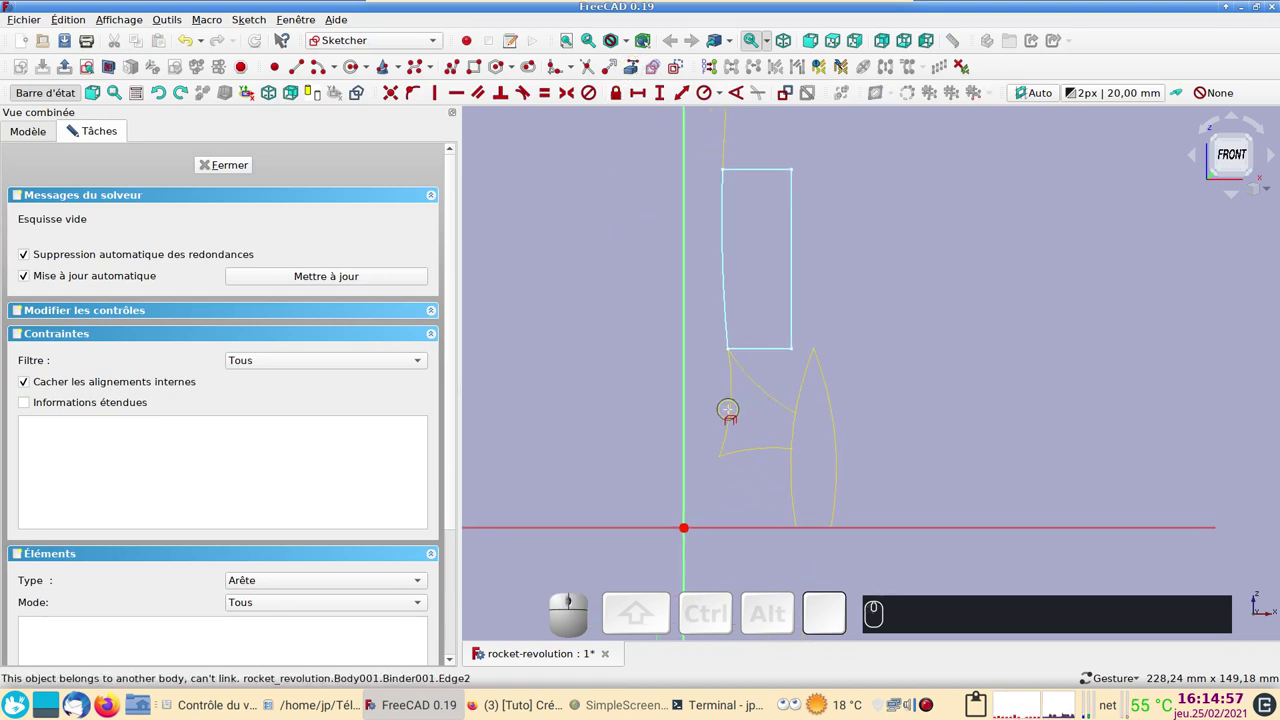
left_click(74, 129)
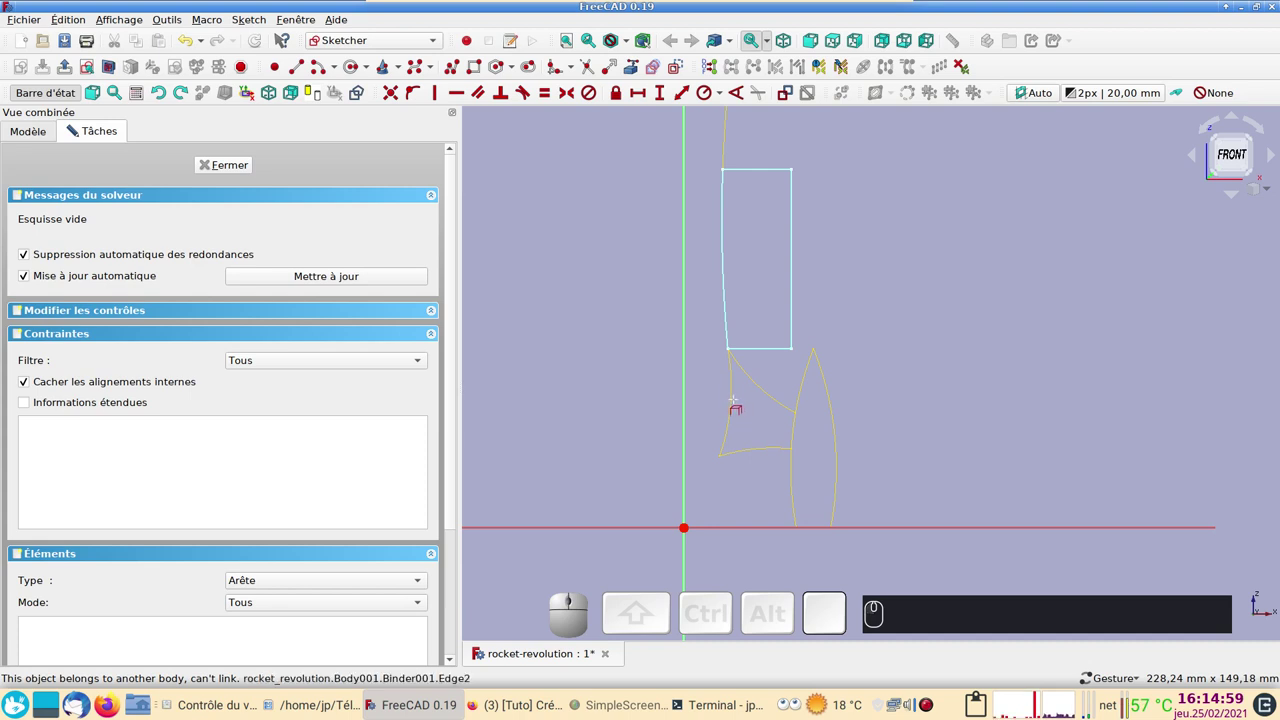
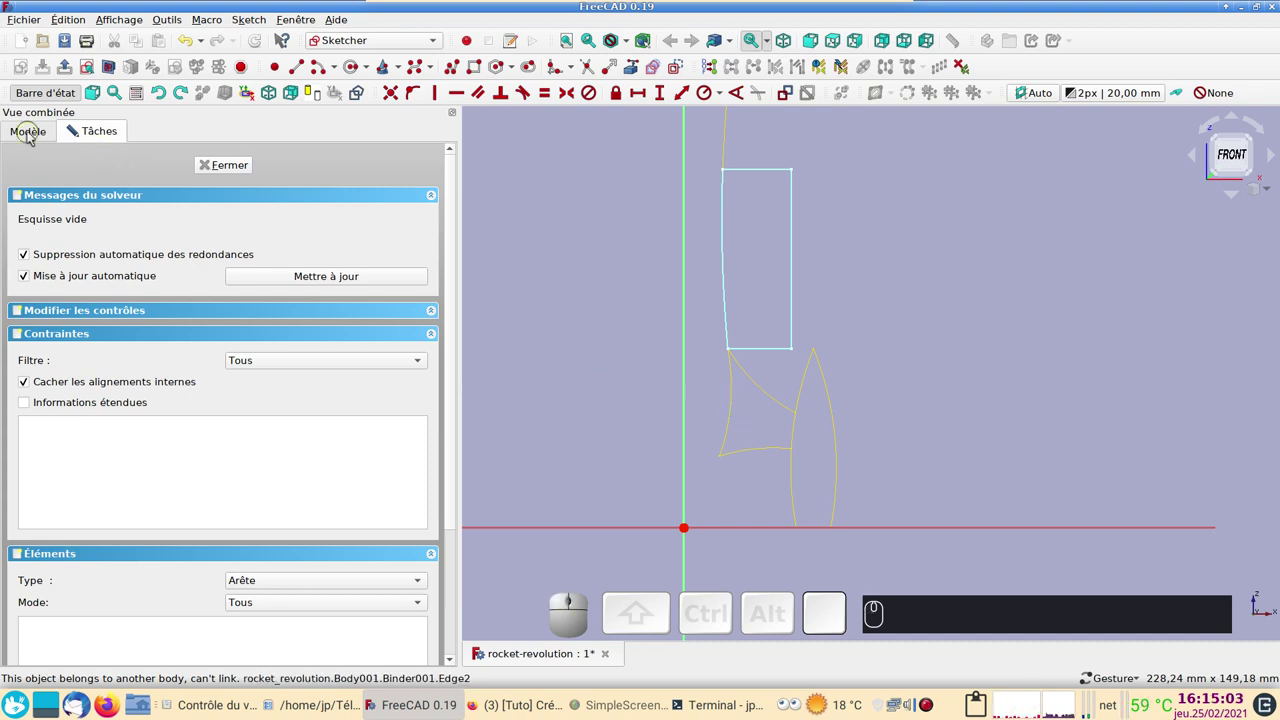
Close the empty sketch and hide the rocket-revolution sketch inside the fuselage body
left_click(33, 135)
left_click(102, 131)
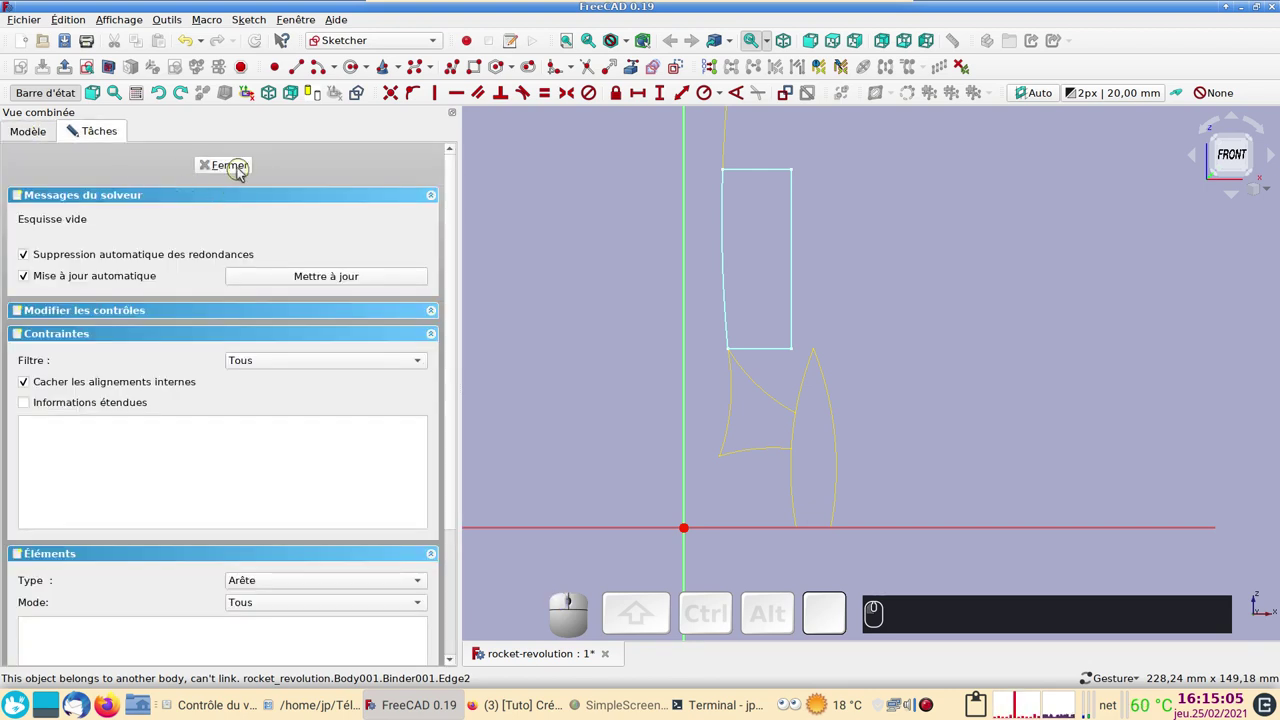
left_click(240, 169)
left_click(36, 209)
left_click(84, 295)
key("space")
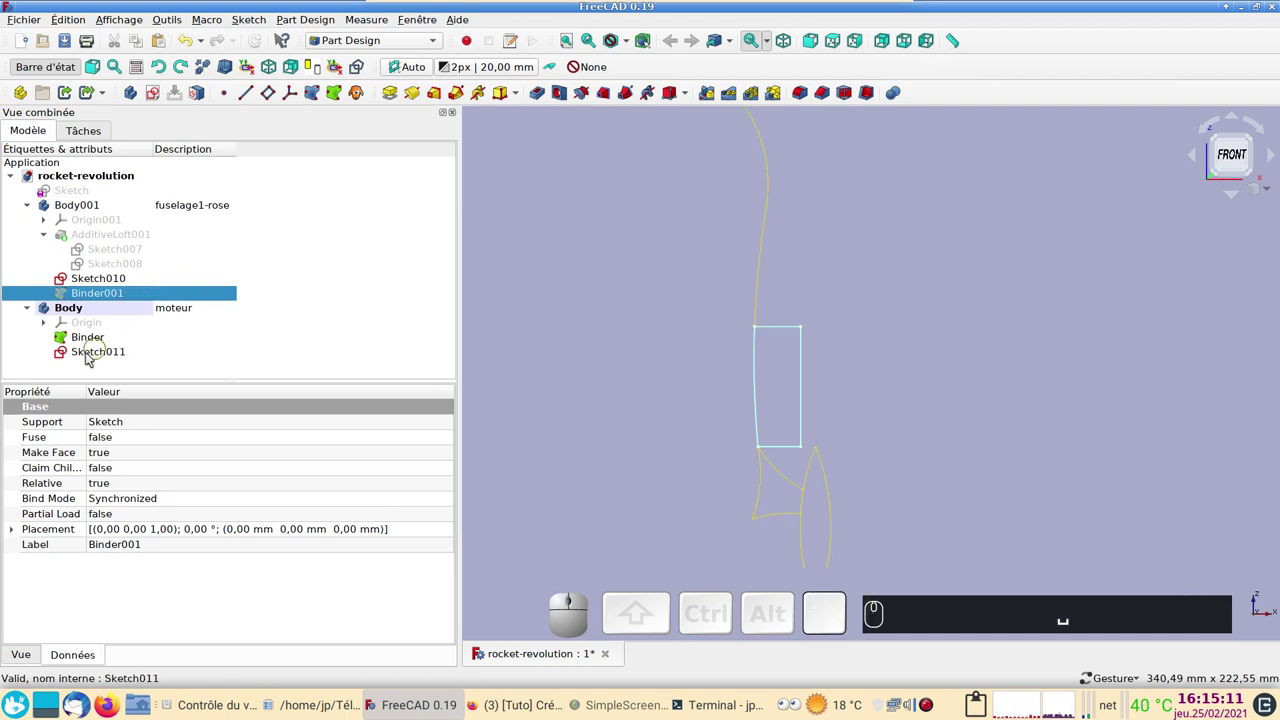
Reopen Sketch011 and link an external arc from the fuselage outline
left_click(90, 350)
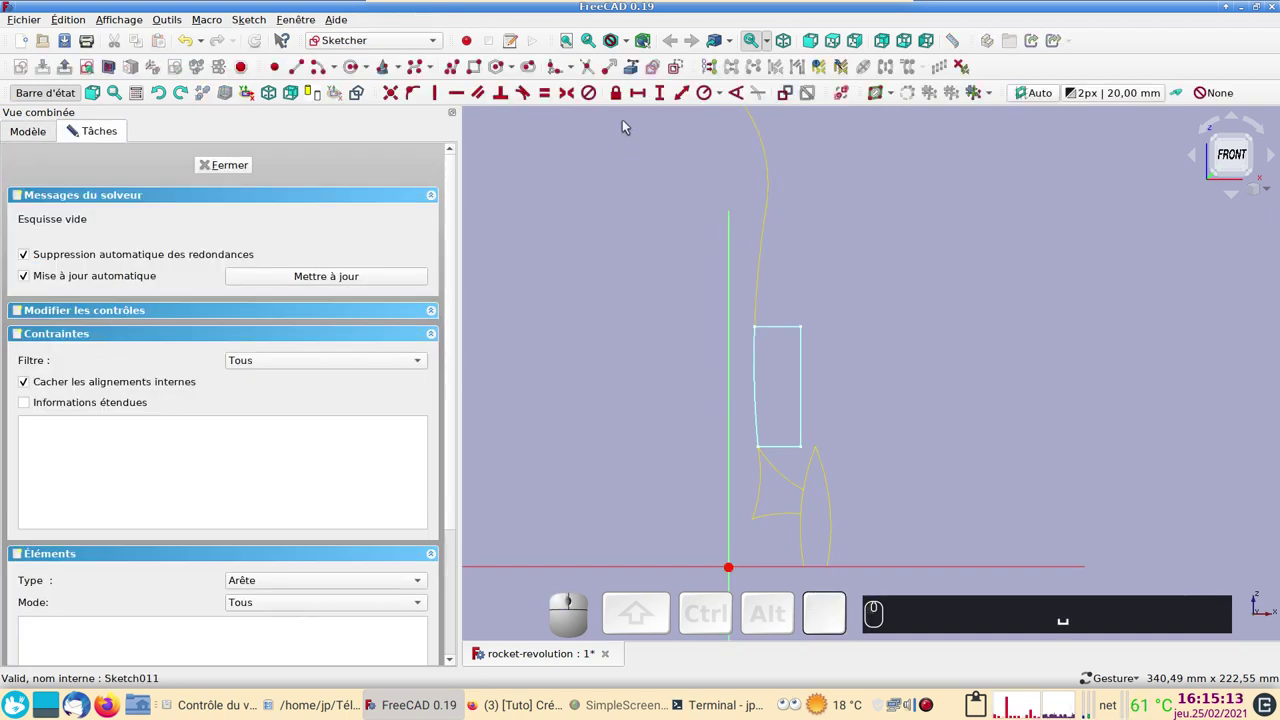
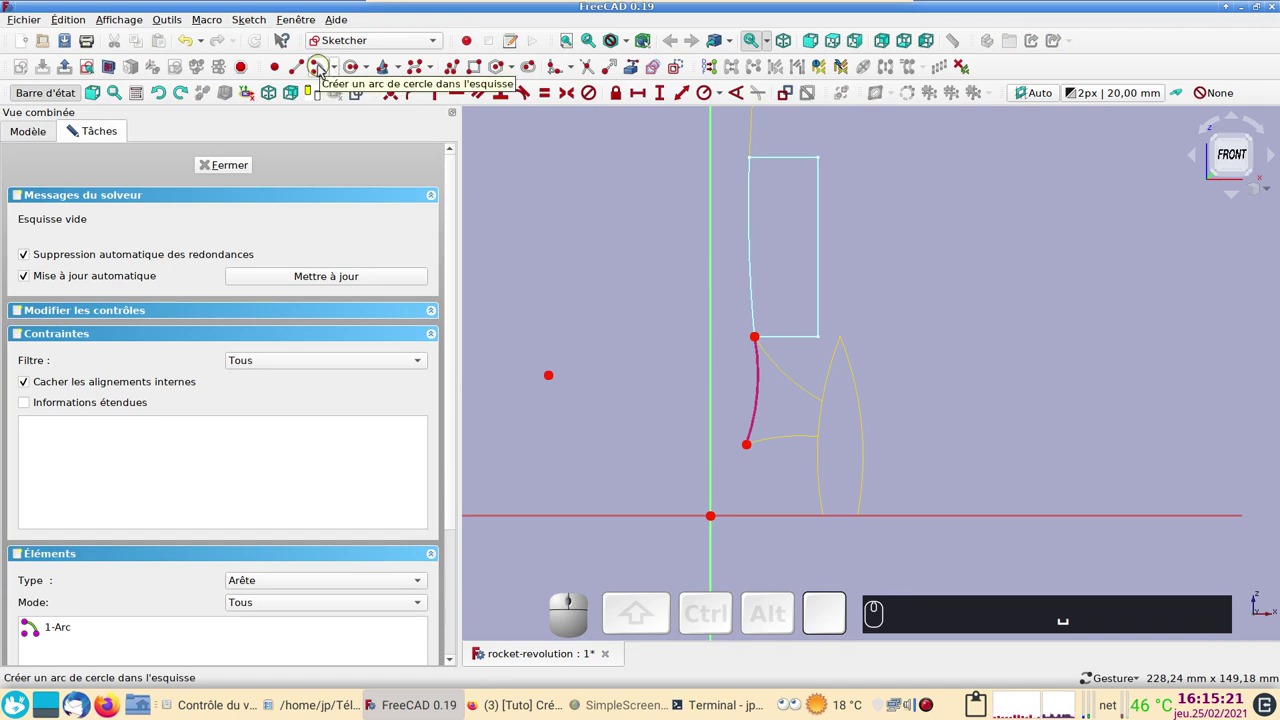
left_click(324, 68)
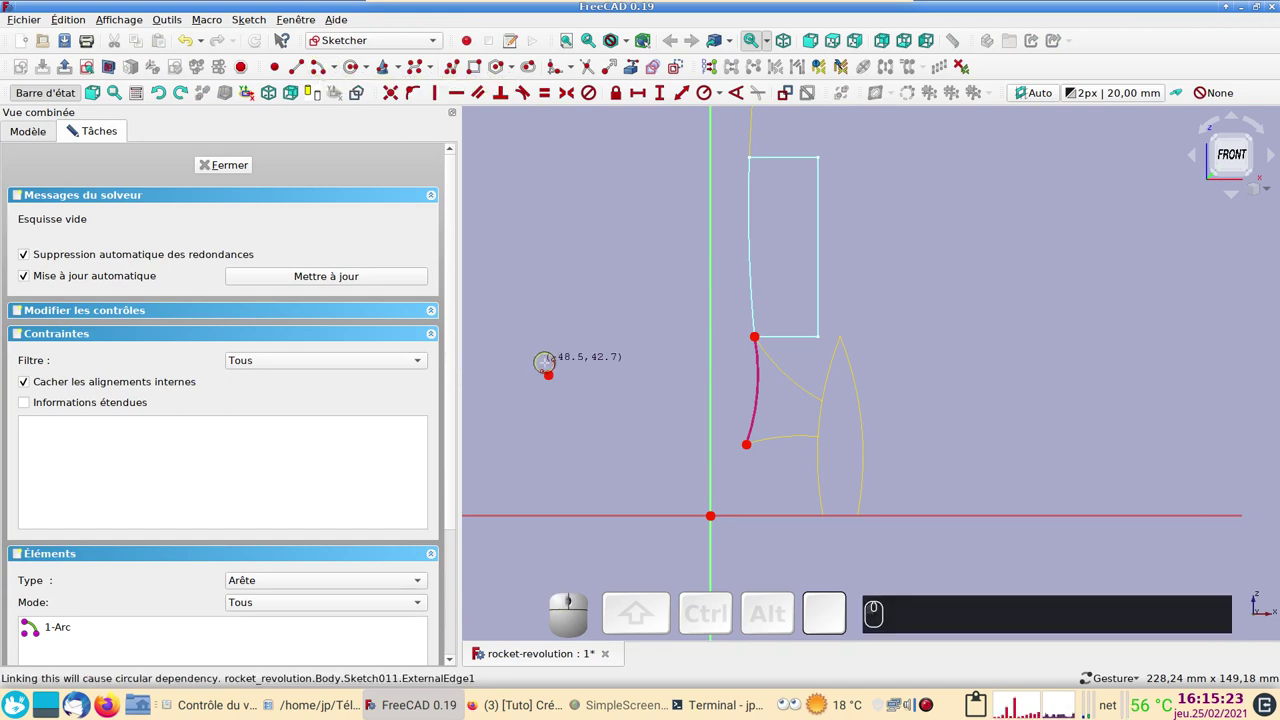
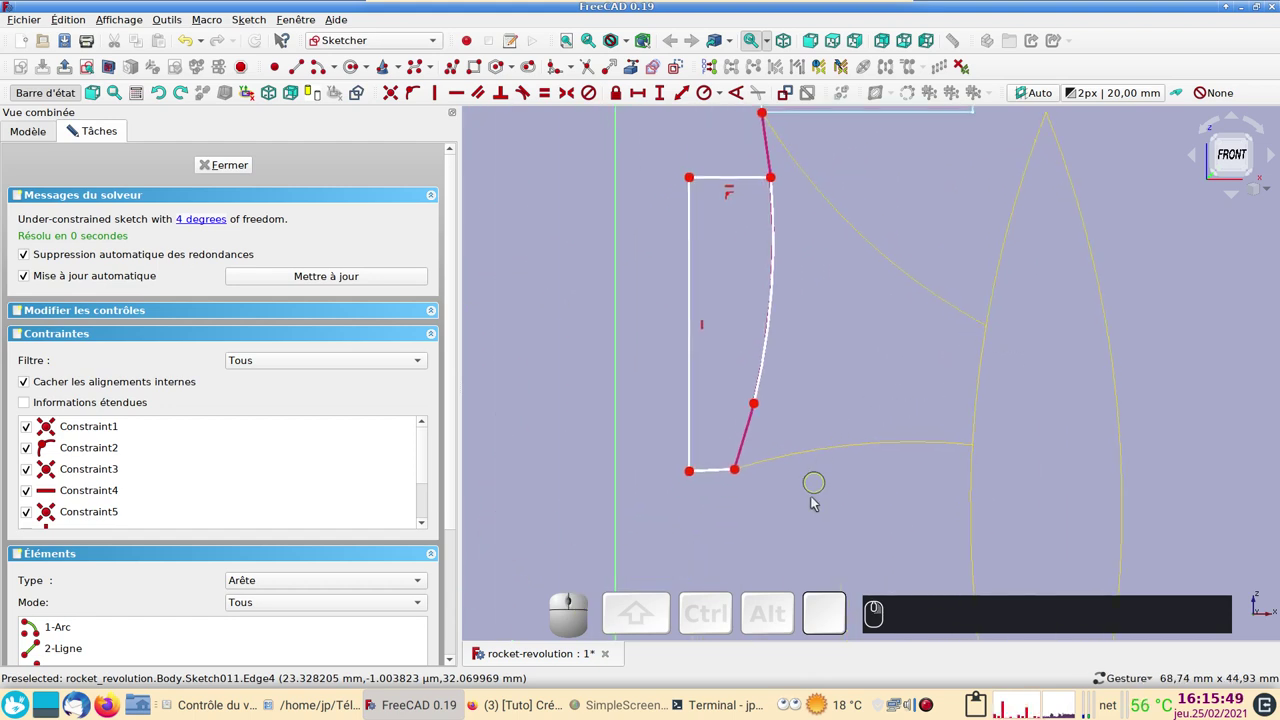
Make the profile's bottom edge horizontal and join the arc end to the bottom line
right_click(811, 506)
right_click(734, 521)
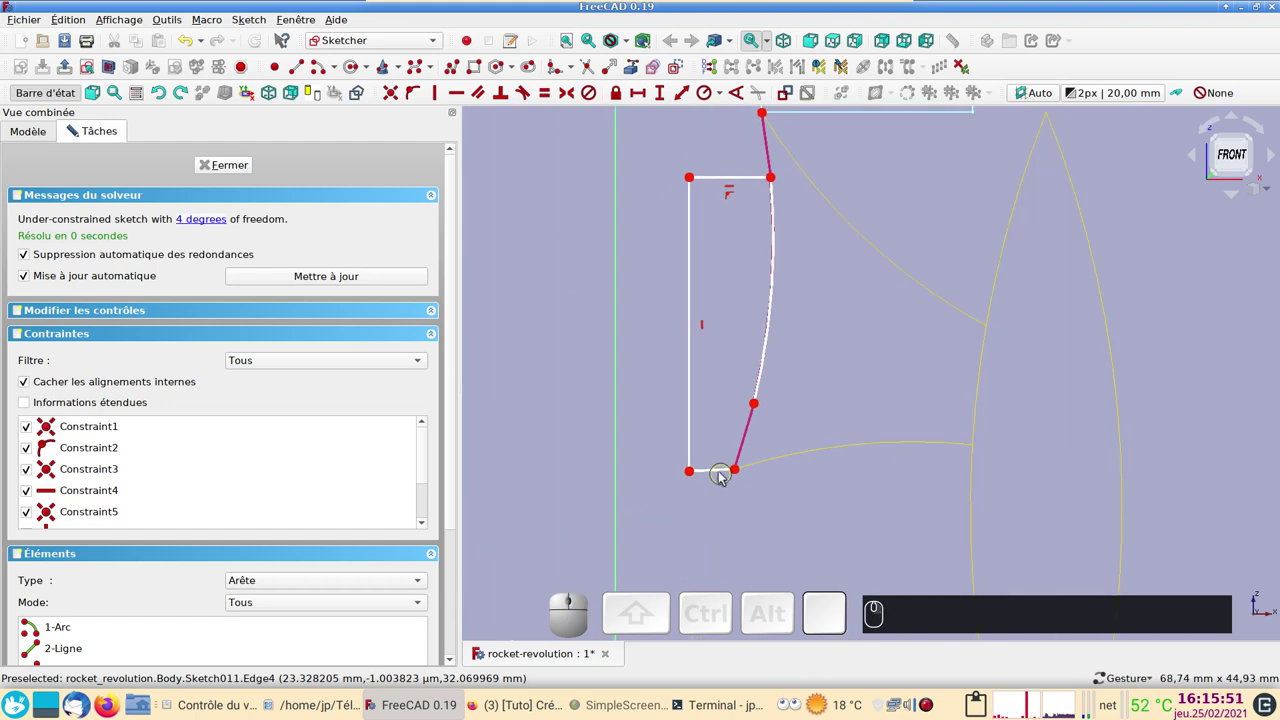
left_click(722, 473)
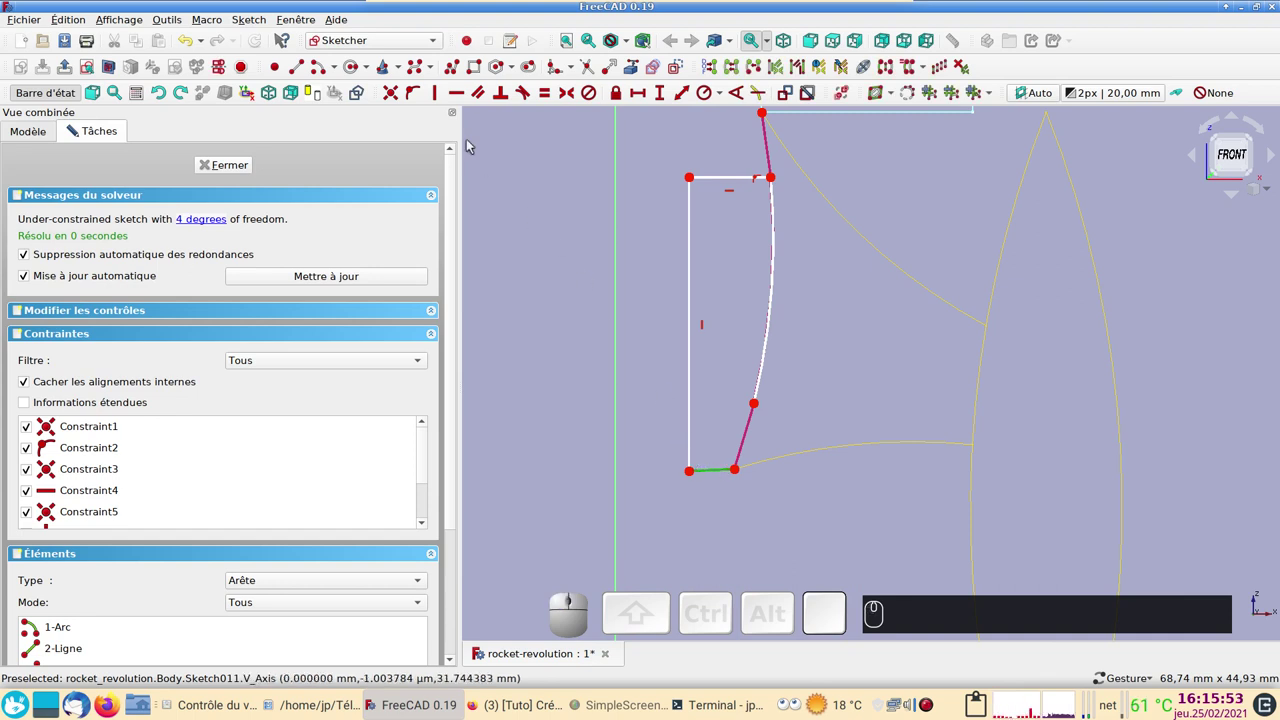
key("h")
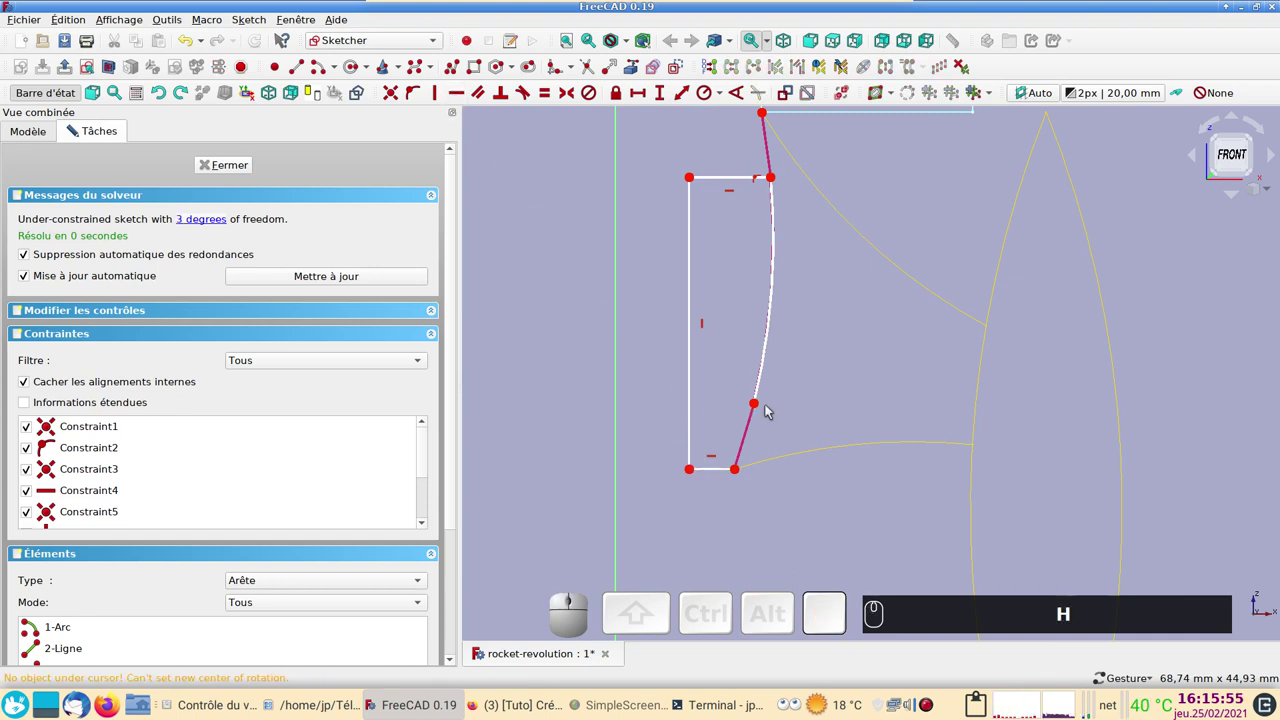
left_click(760, 405)
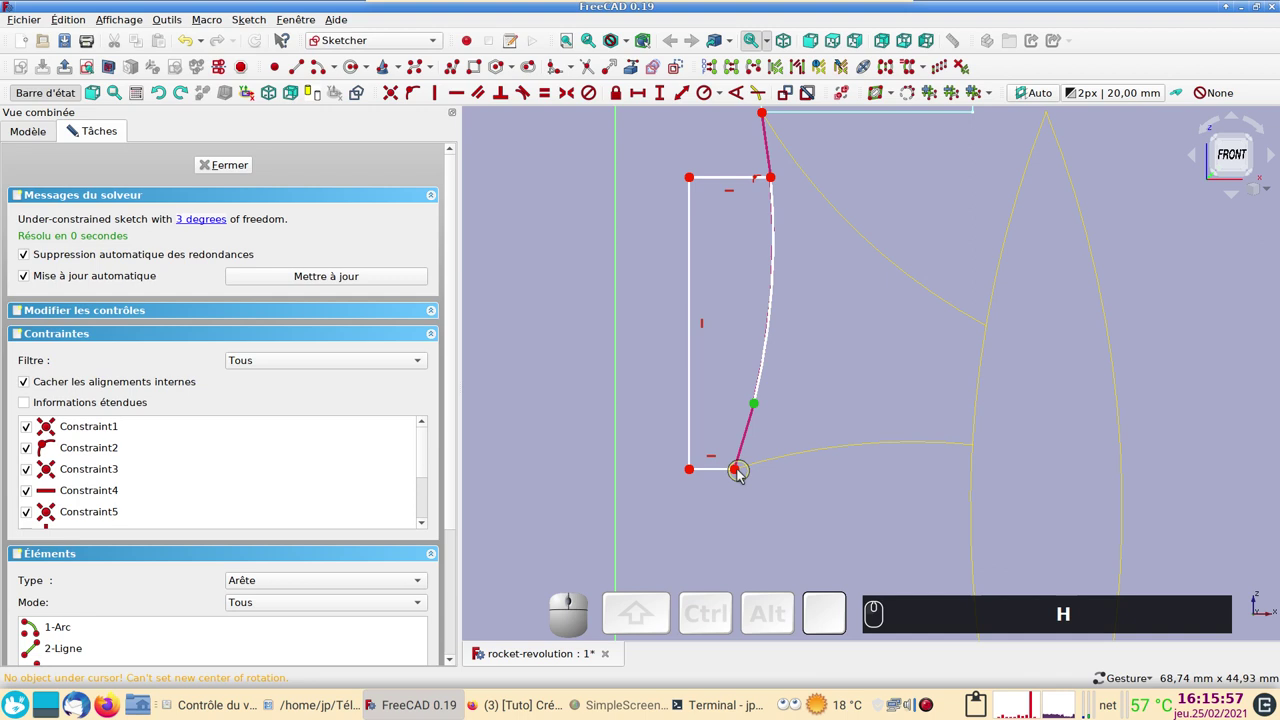
left_click(739, 471)
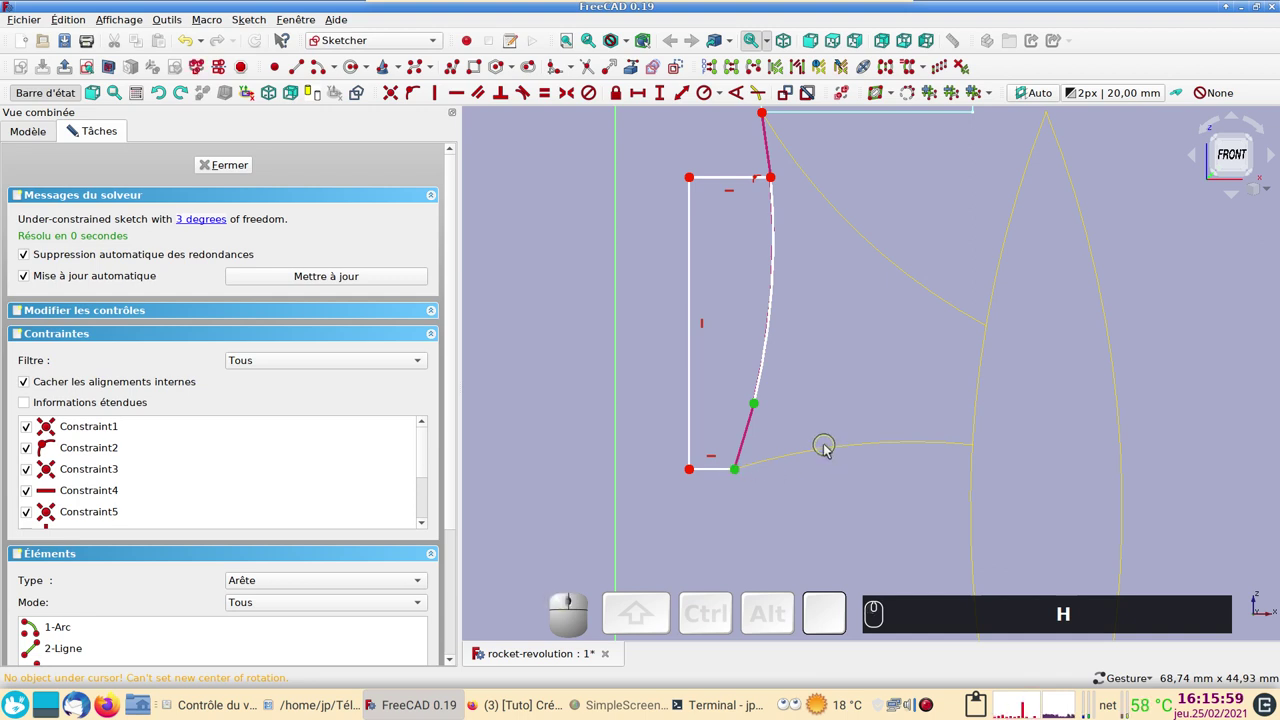
type("hc")
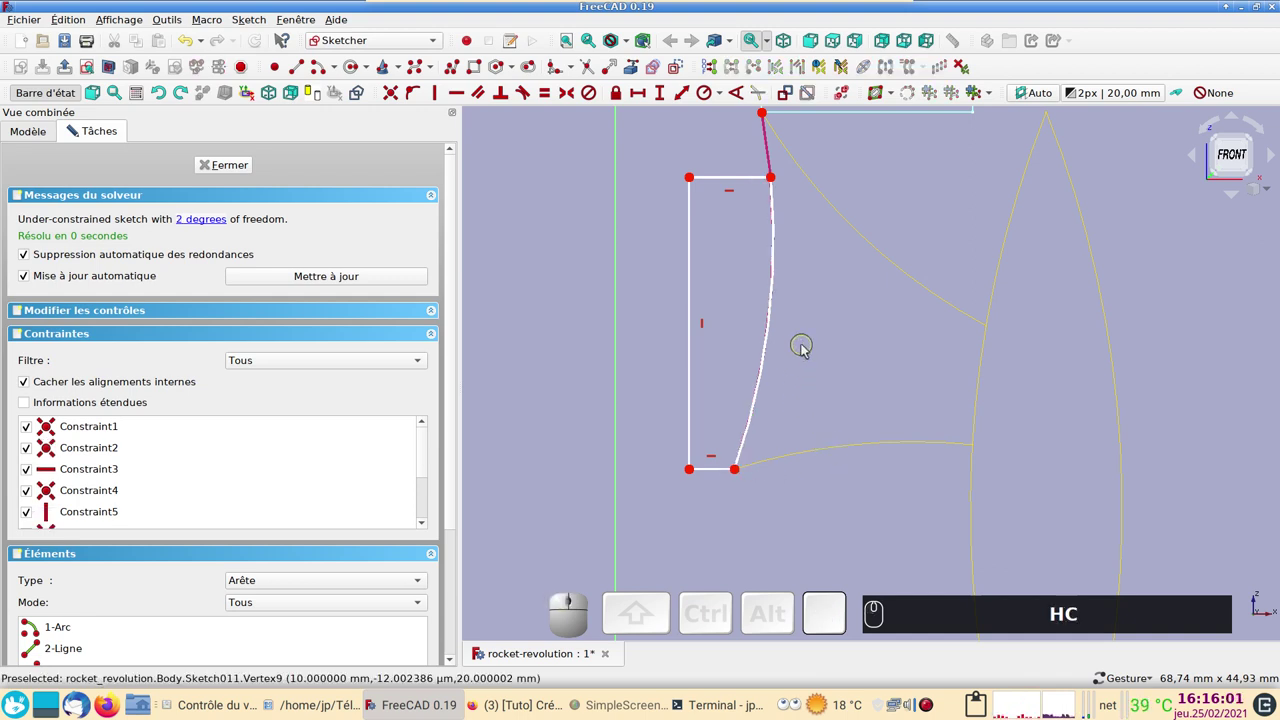
Dimension the engine profile's left side to a 30 mm height
scroll("down", 3)
left_click(756, 329)
left_click(659, 92)
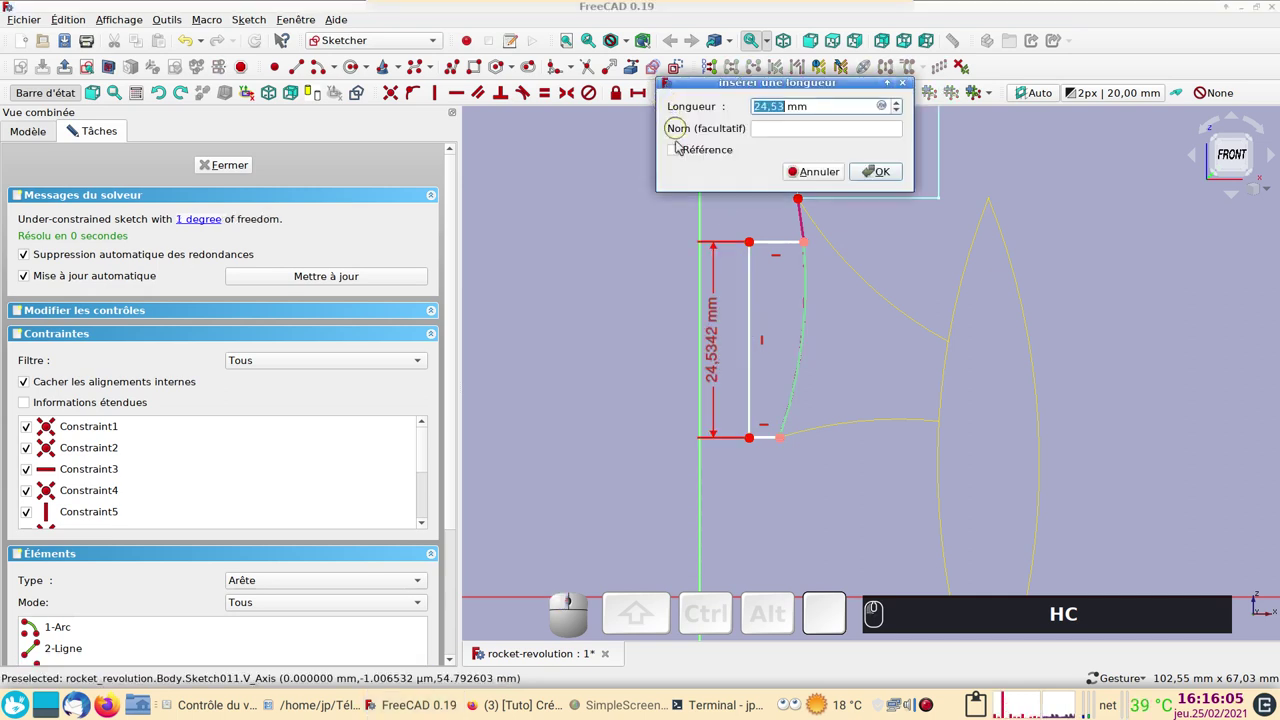
key("KP_3")
key("KP_0")
key("KP_0")
key("KP_Enter")
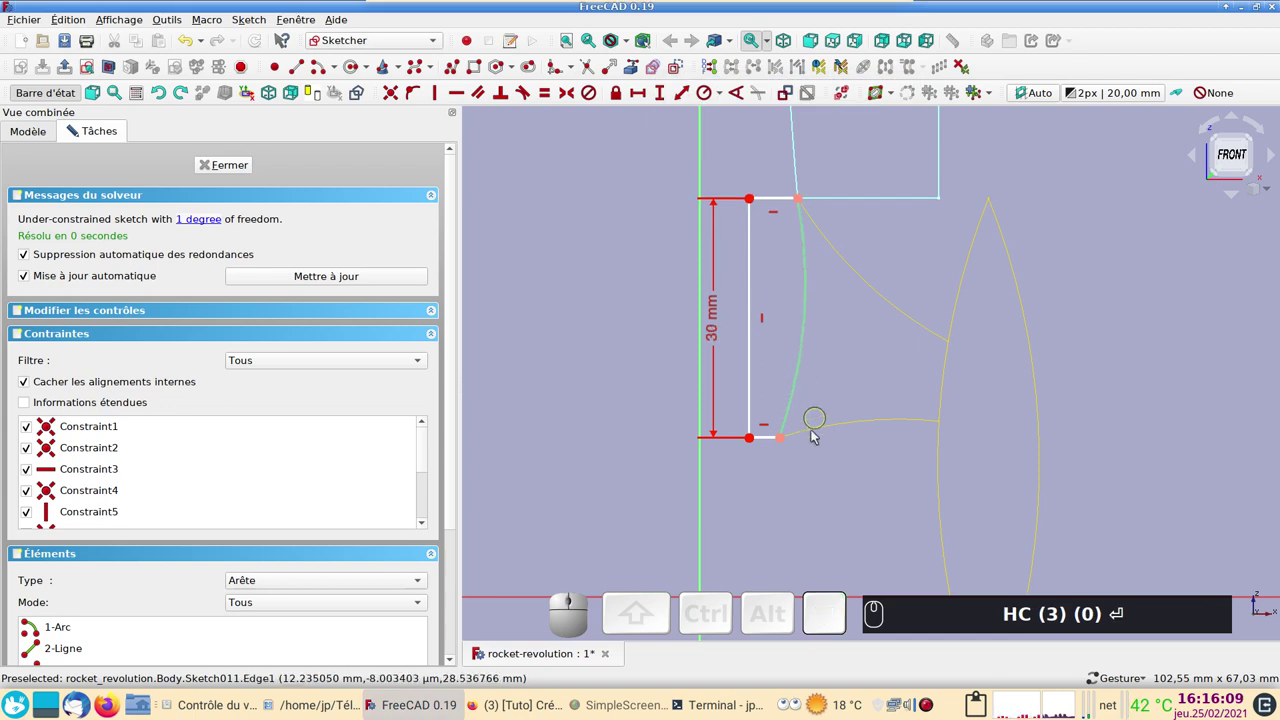
Set a 6.15 mm distance between the vertical axis and the profile corner
left_click_drag(752, 398, 735, 408)
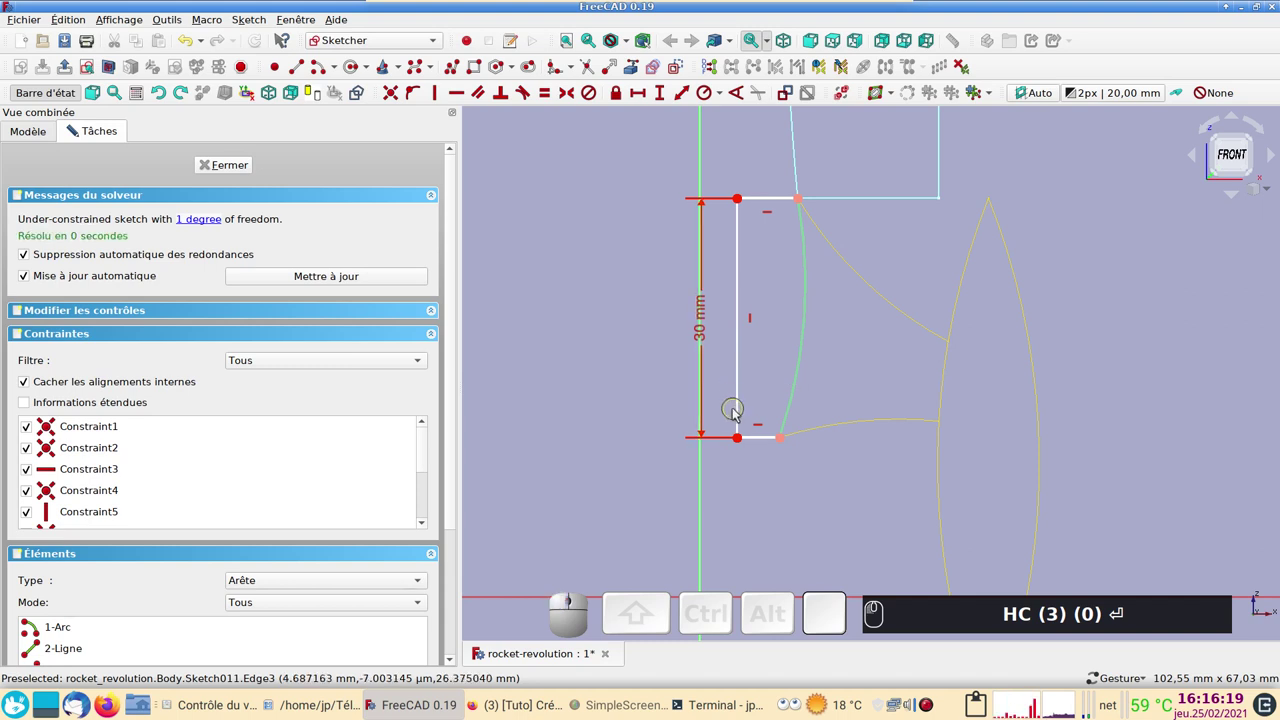
left_click(739, 437)
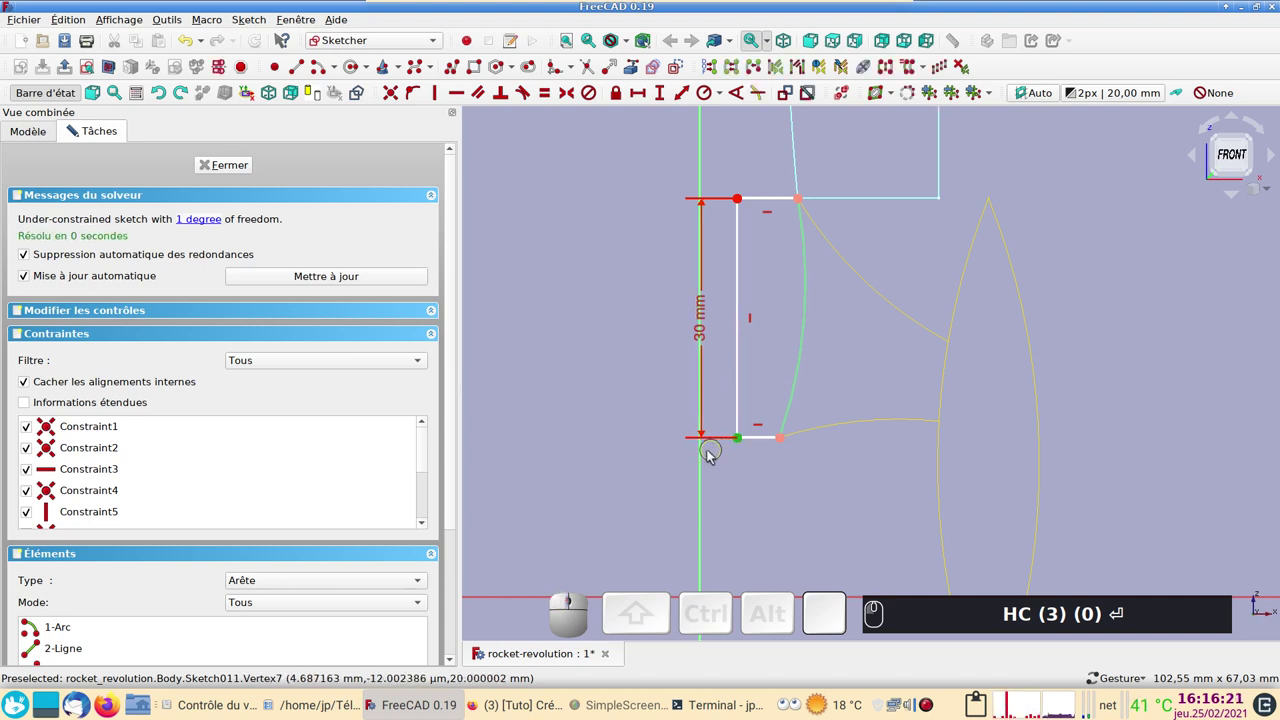
left_click(701, 458)
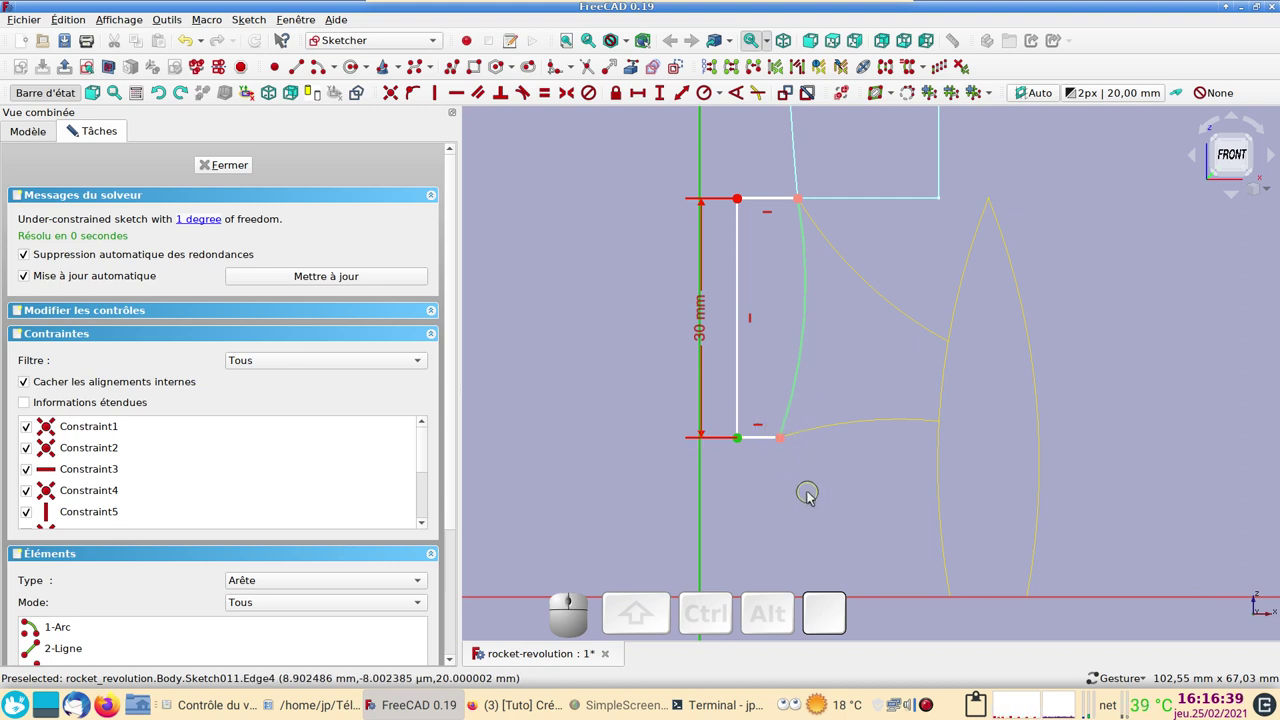
left_click(642, 92)
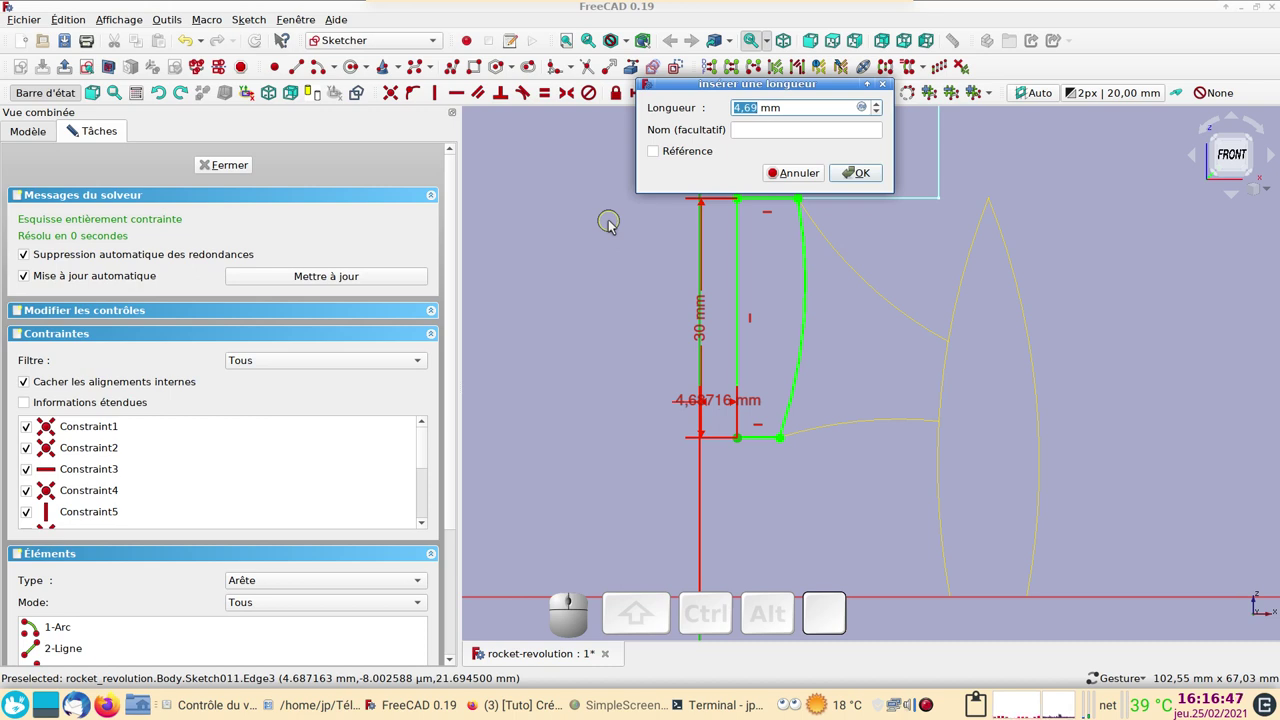
key("6")
type("(6) (.) (1) (5)")
key("Return")
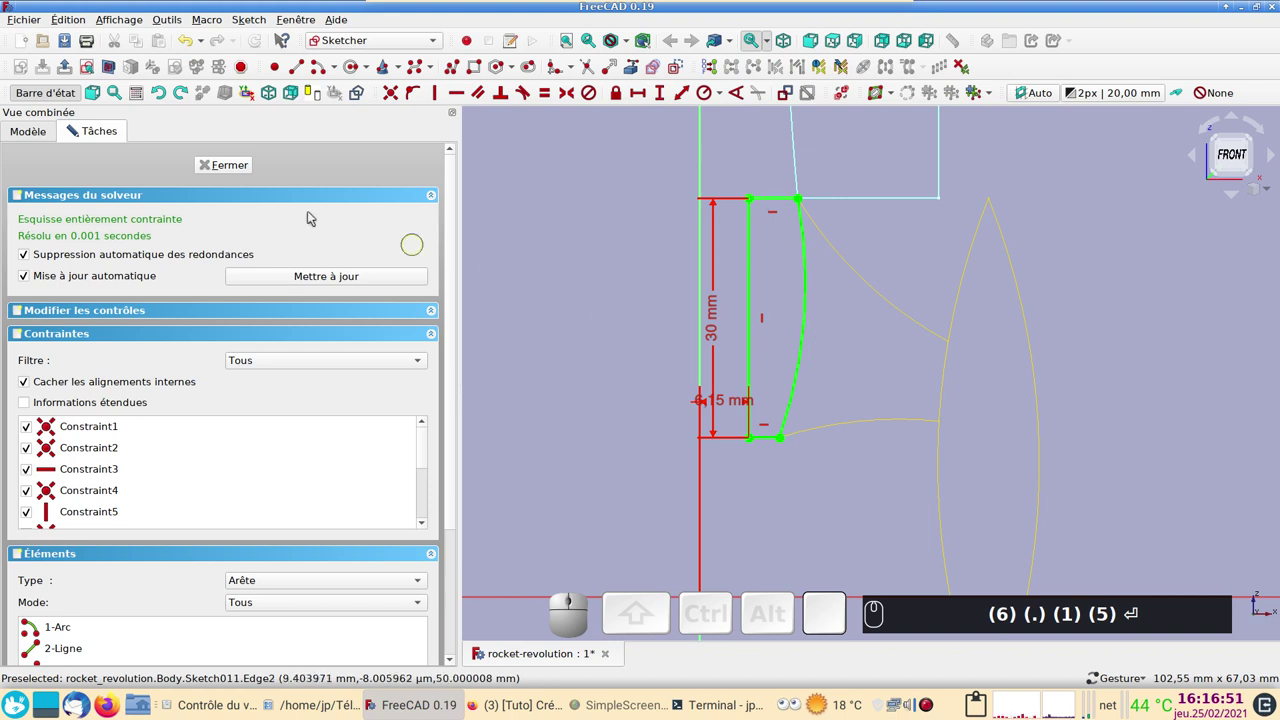
Close the fully constrained sketch and revolve it 360° into the grey engine solid
left_click(236, 162)
type("(6) (.) (1) (5) ⏎")
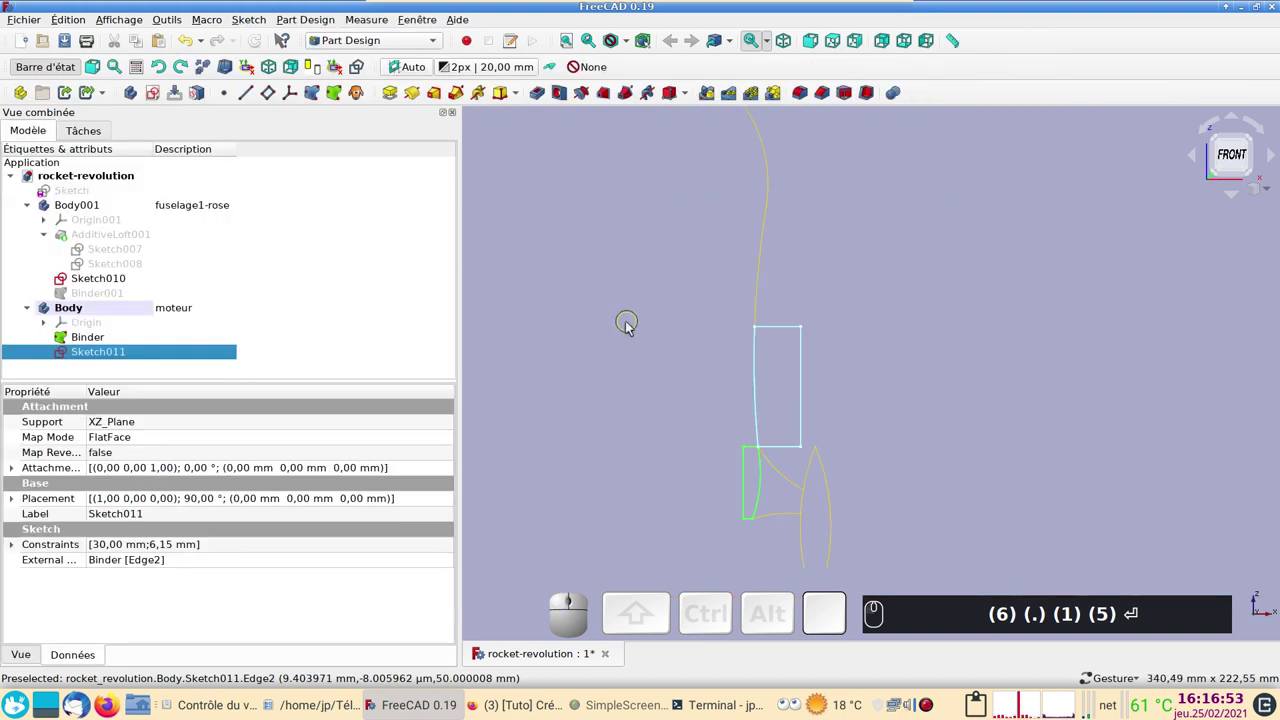
type("²")
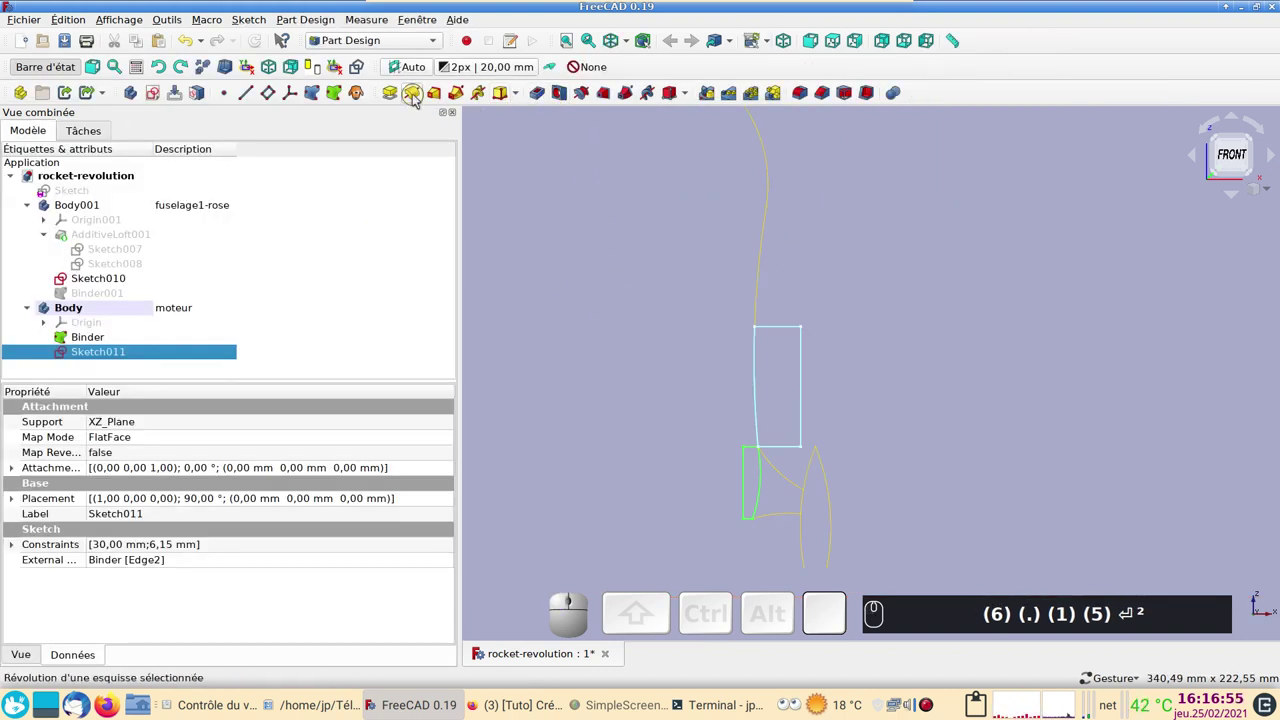
left_click(415, 100)
type("(6) (.) (1) (5) ⏎ ²²")
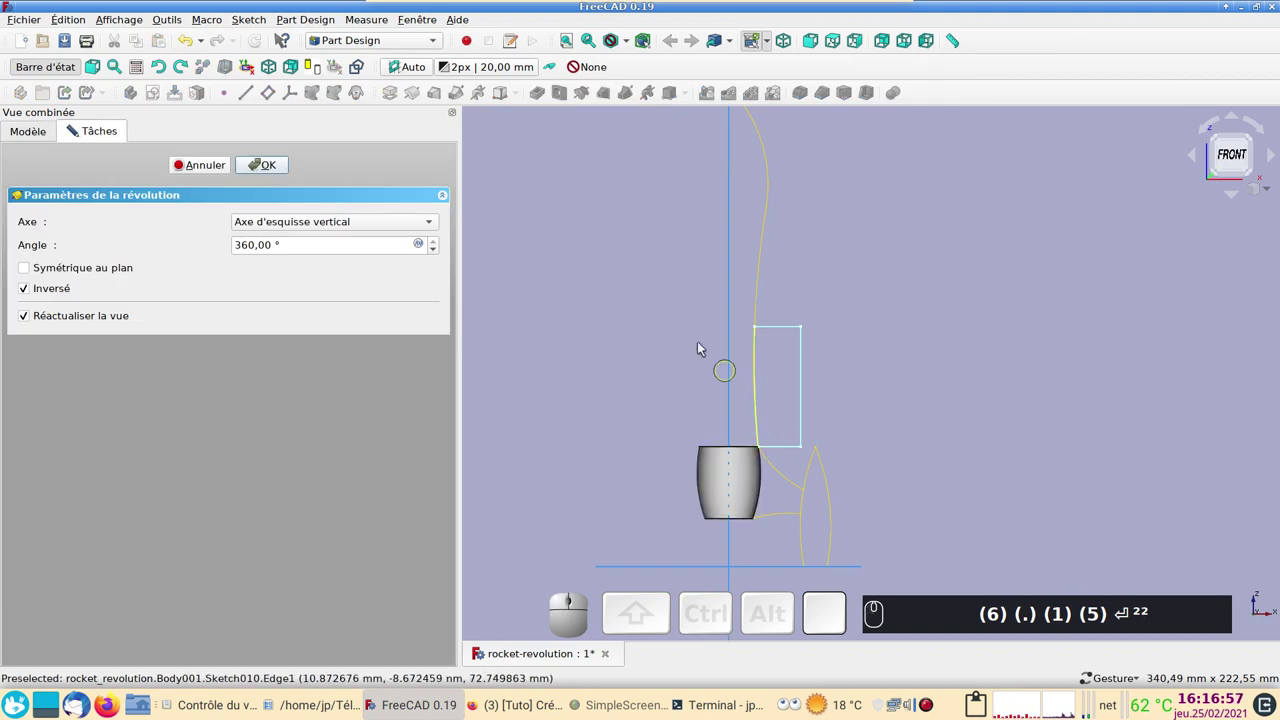
type("(6) (.) (1) (5) ⏎²²")
left_click_drag(733, 316, 316, 191)
left_click(277, 168)
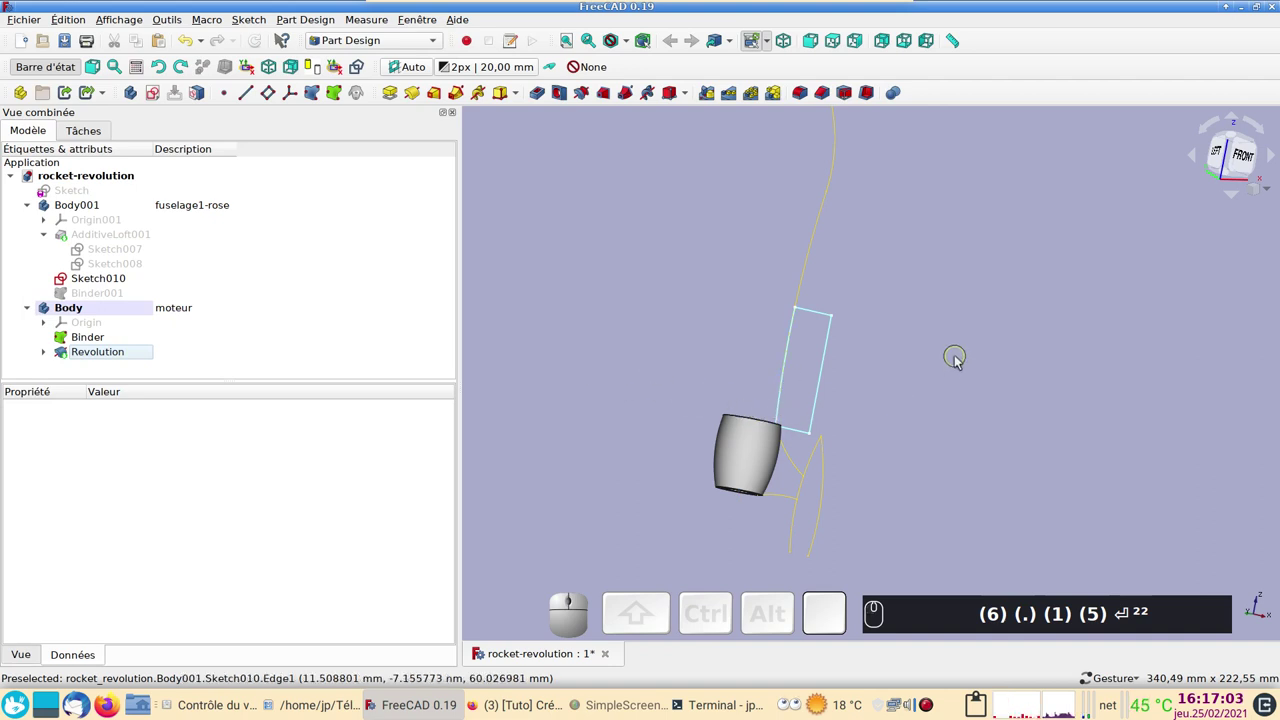
Return to the front view and hide the moteur Body's Binder curves
scroll("up", 3)
key("KP_1")
type("(6) (.) (1) (5) ⏎²² (1)")
left_click_drag(892, 498, 908, 272)
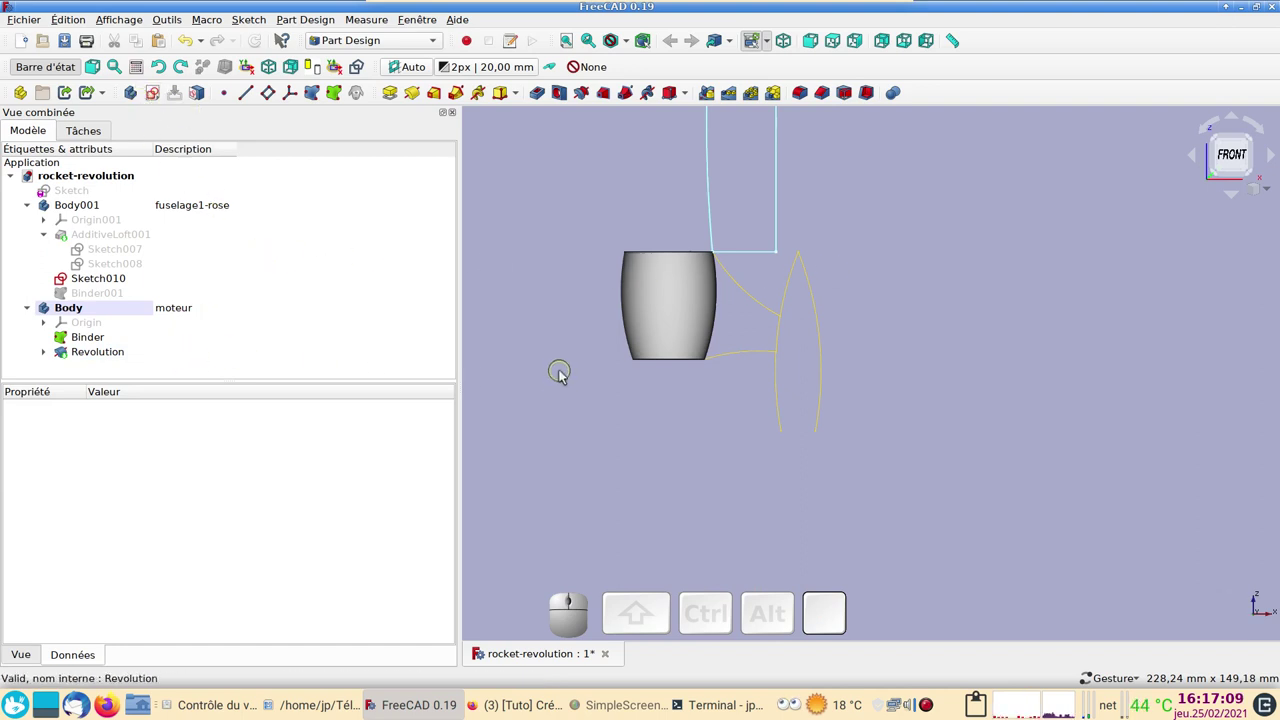
left_click(562, 372)
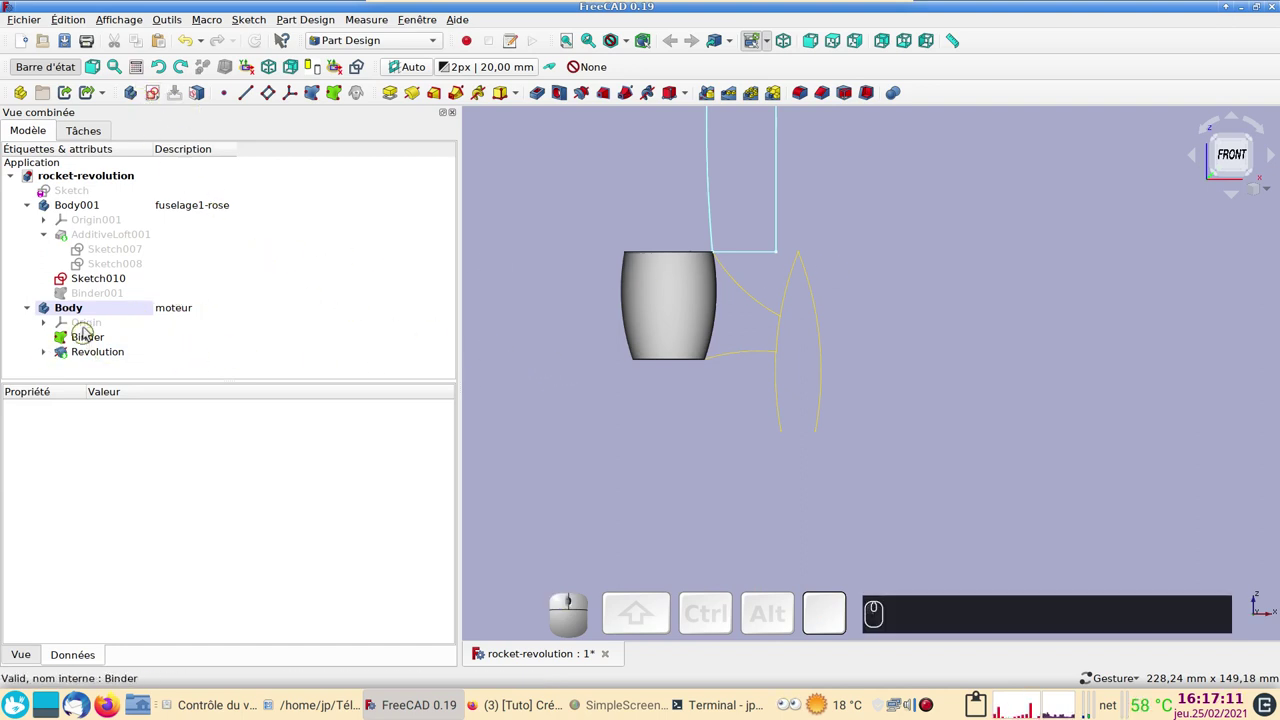
left_click(80, 341)
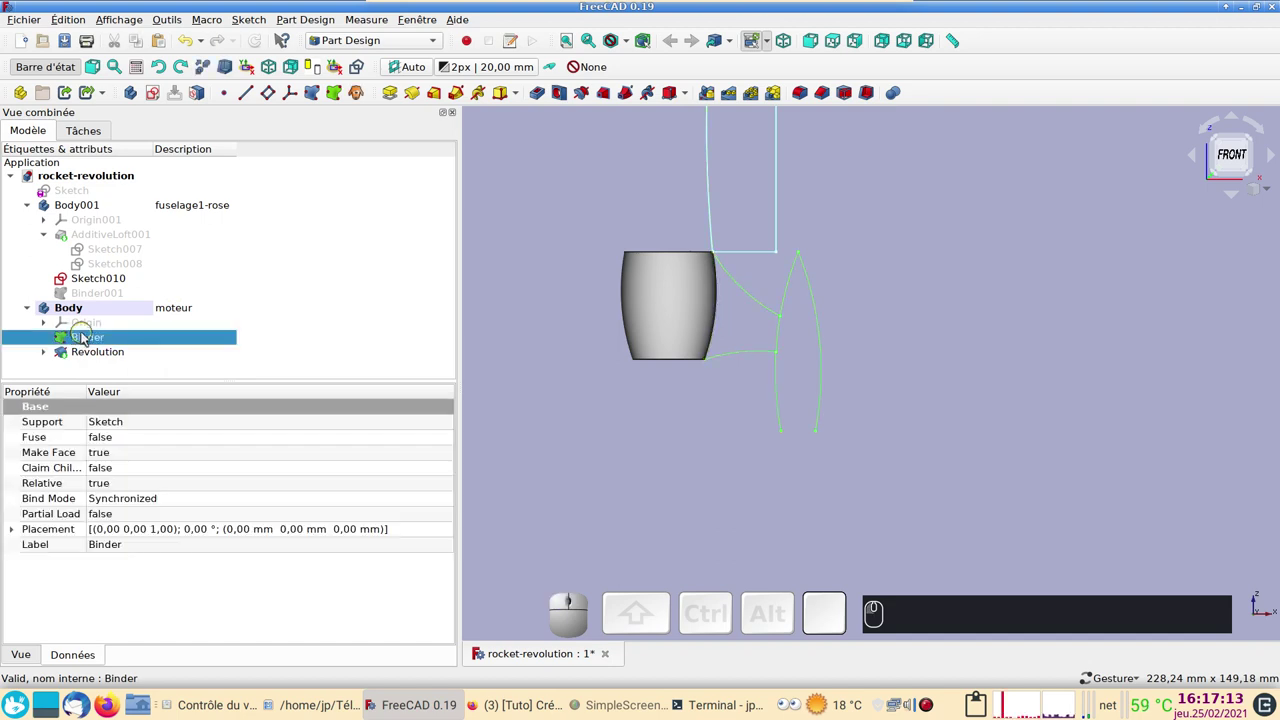
key("space")
key("space")
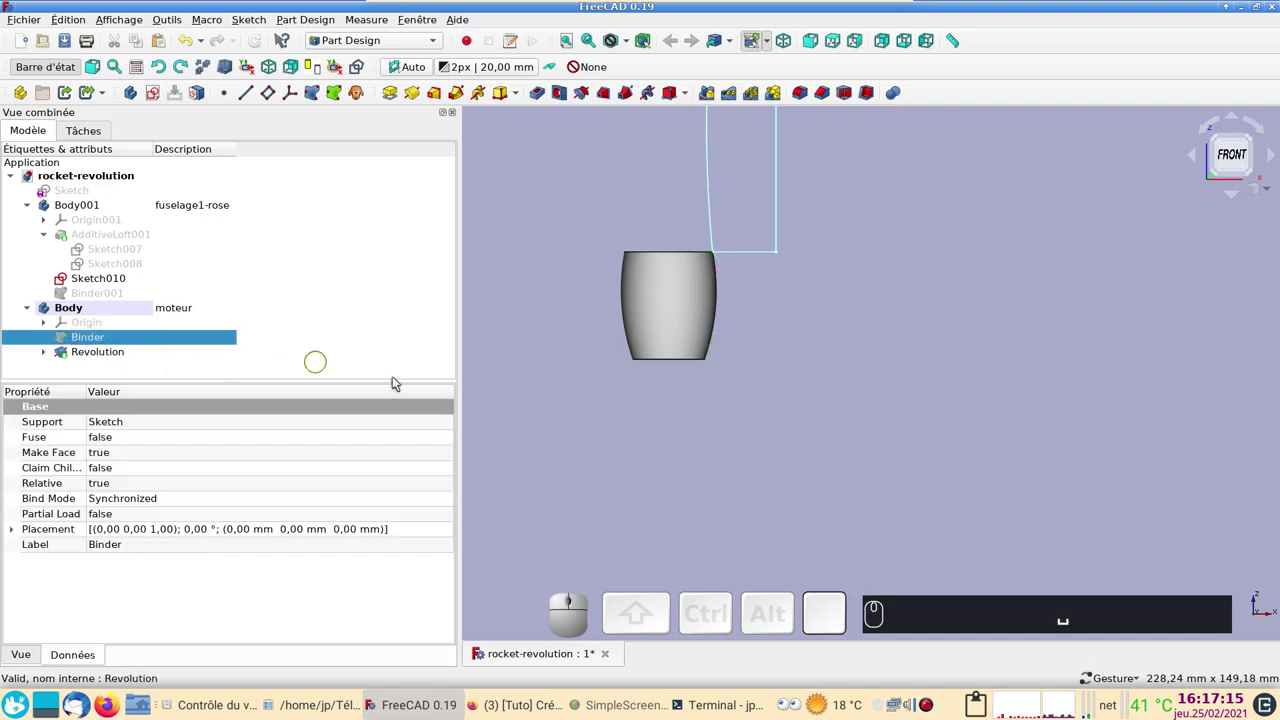
left_click(565, 397)
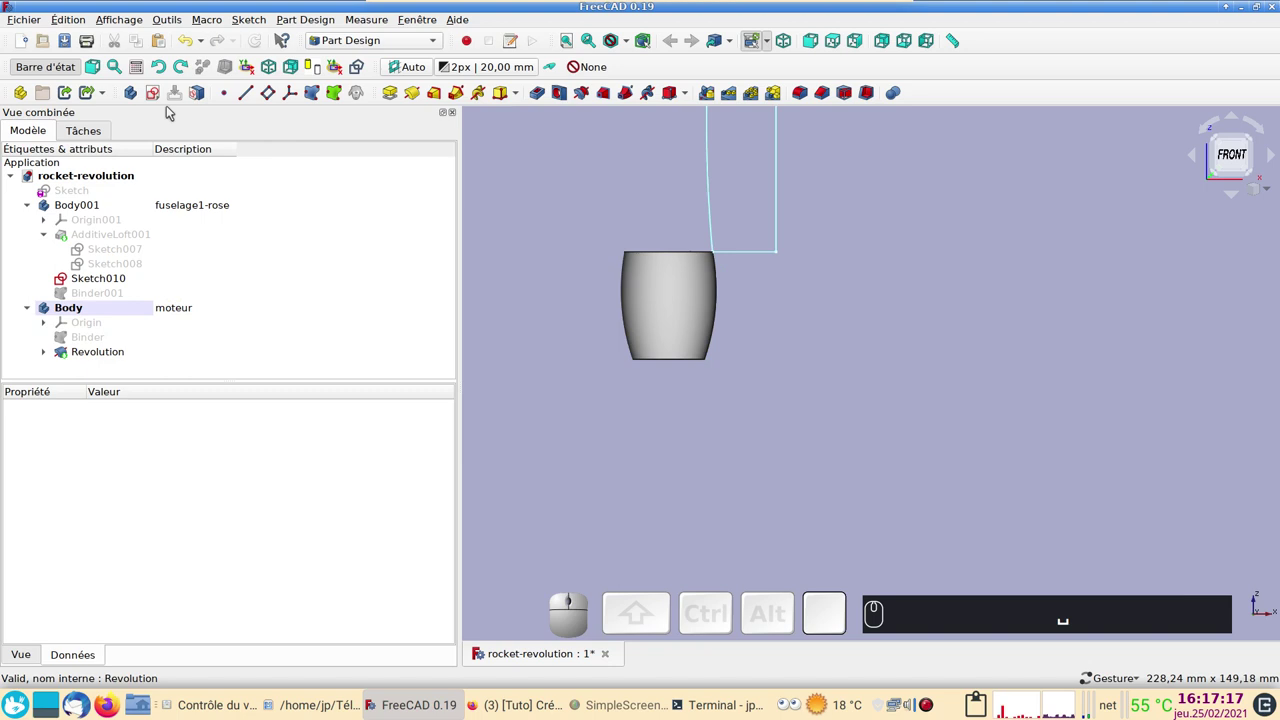
Create a new Body and set its description to pied
left_click(138, 94)
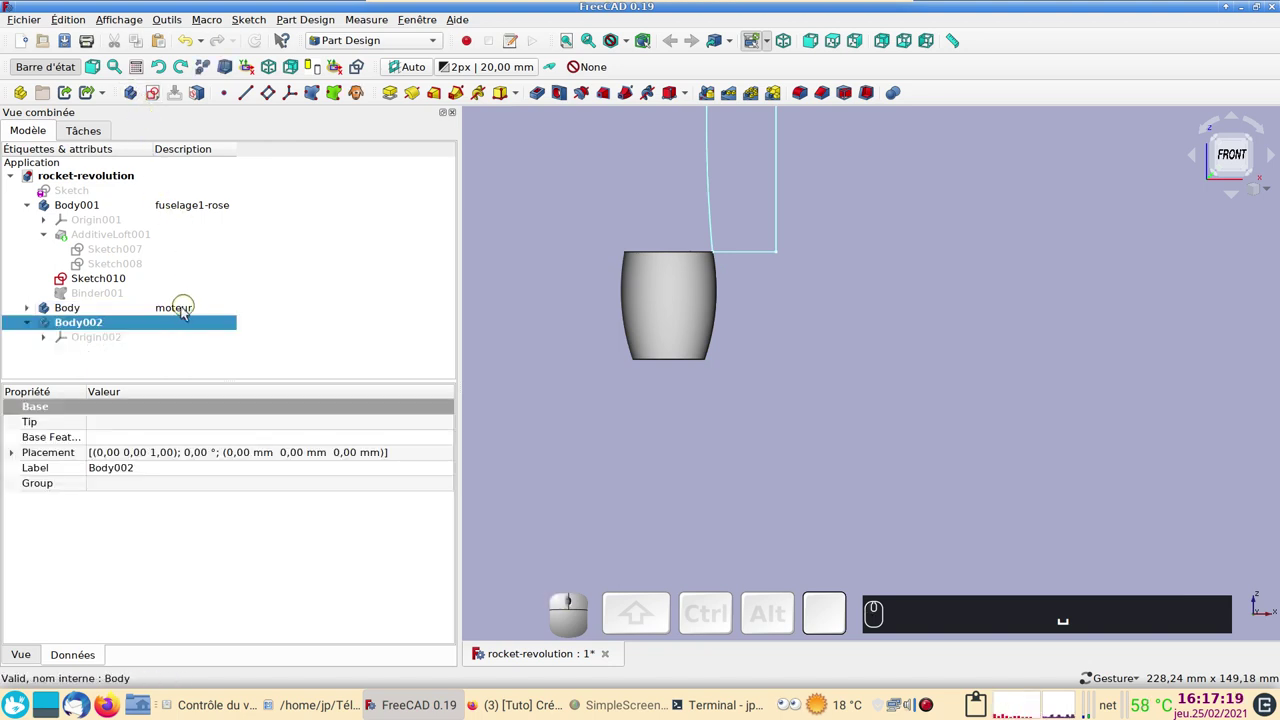
left_click(183, 328)
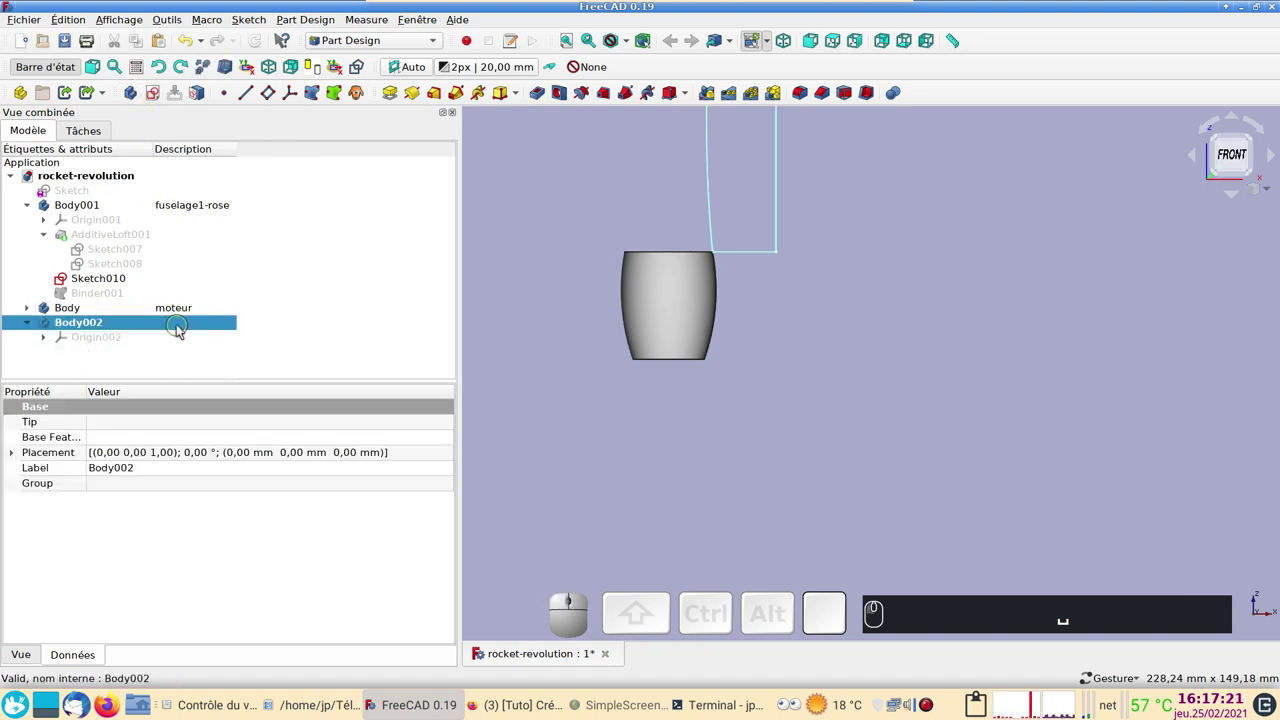
key("F2")
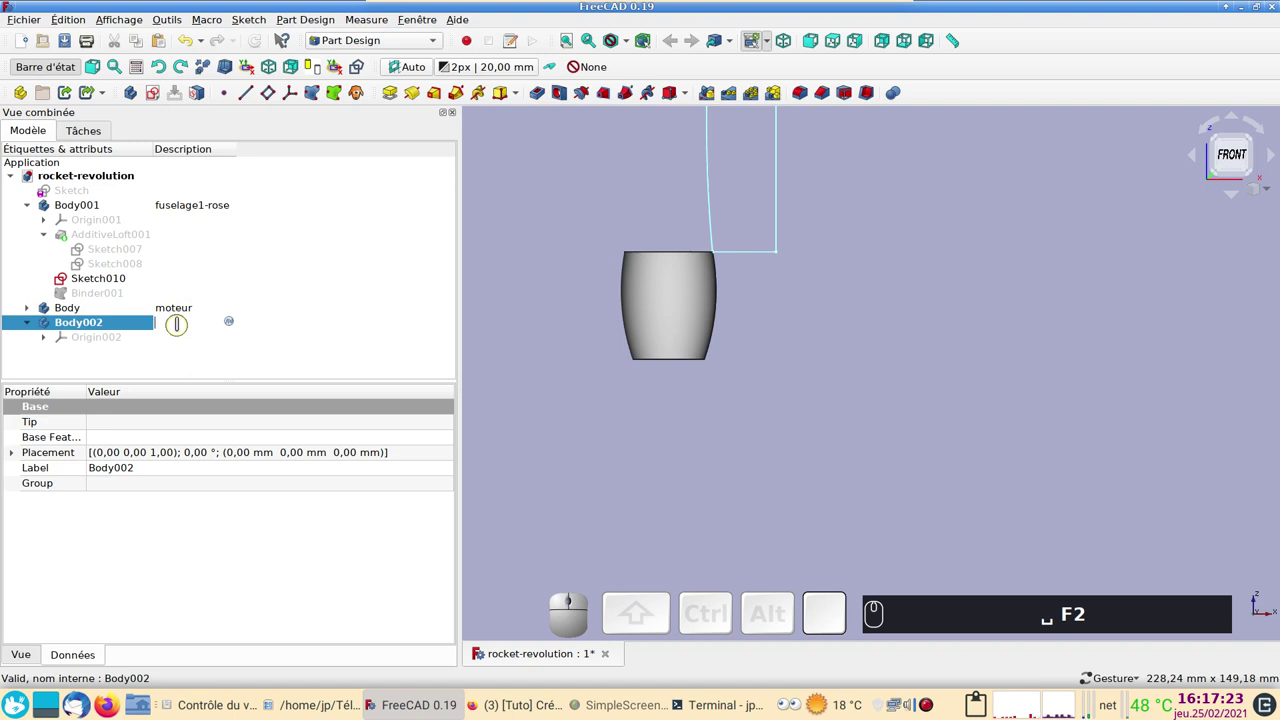
type("PIED")
key("Return")
key("Return")
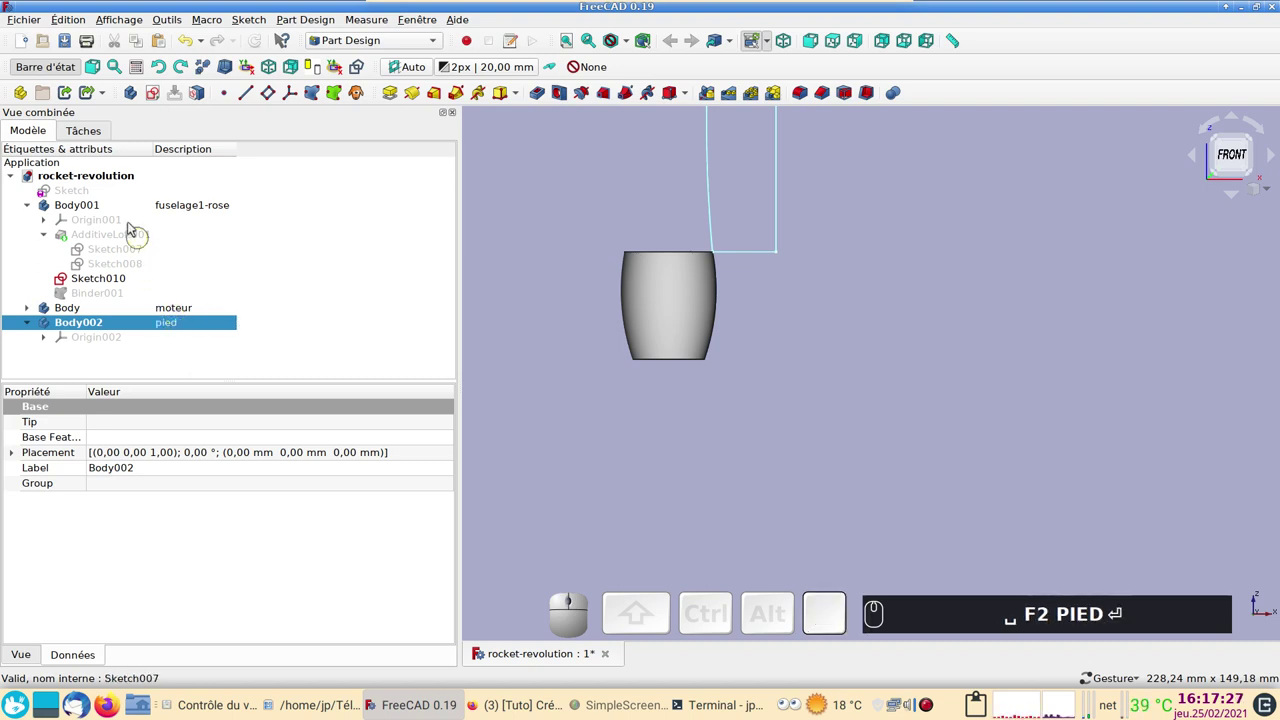
Bind the master sketch into the pied Body and start a new sketch on its XZ plane
left_click(85, 194)
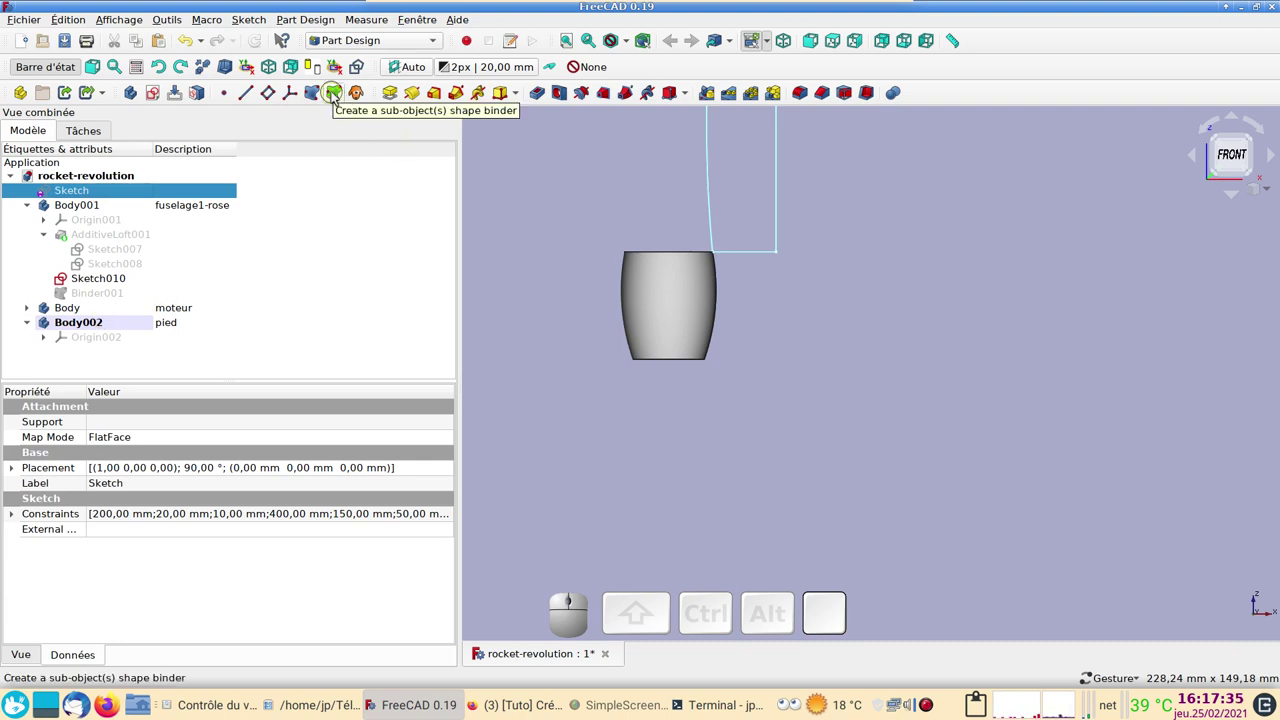
left_click(334, 98)
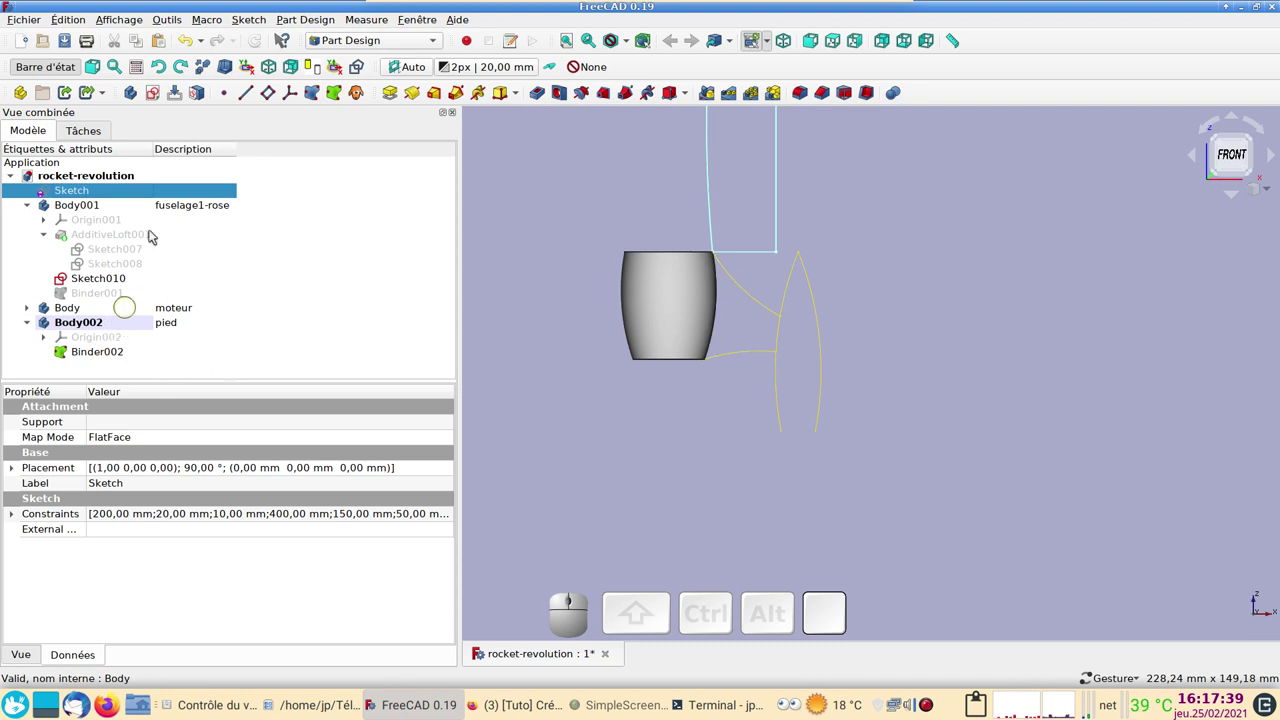
left_click(156, 90)
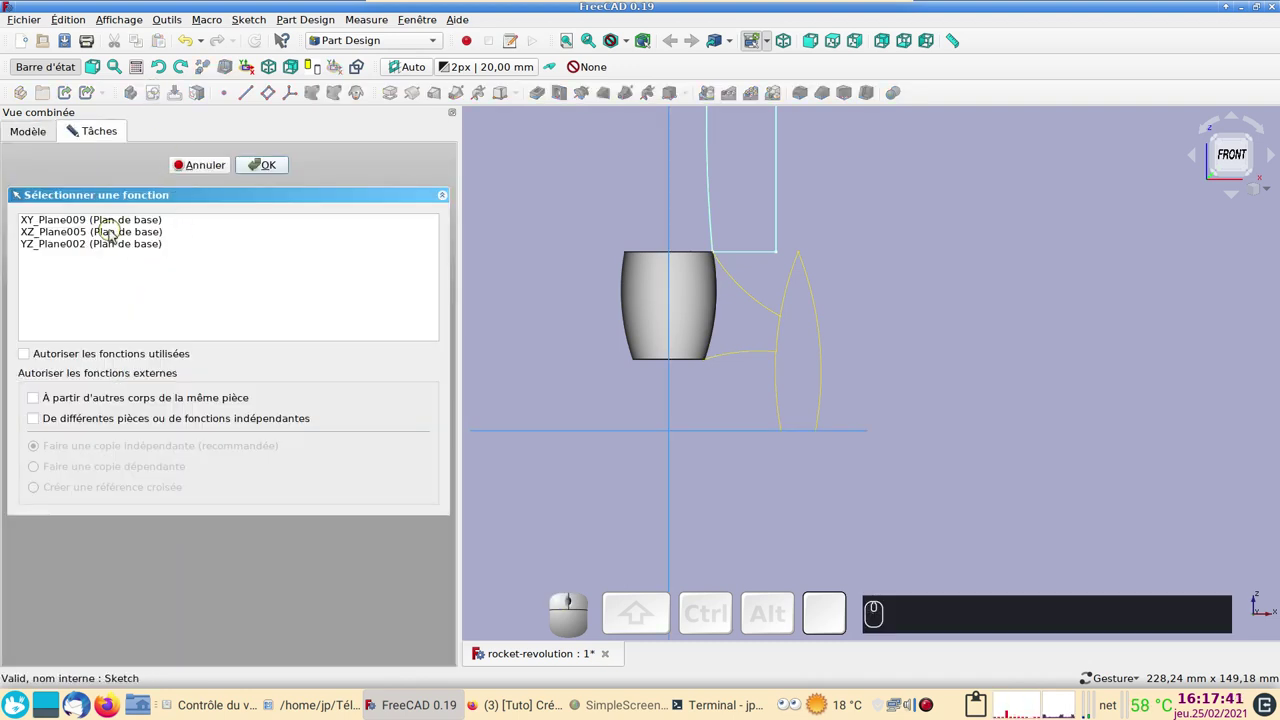
left_click(112, 236)
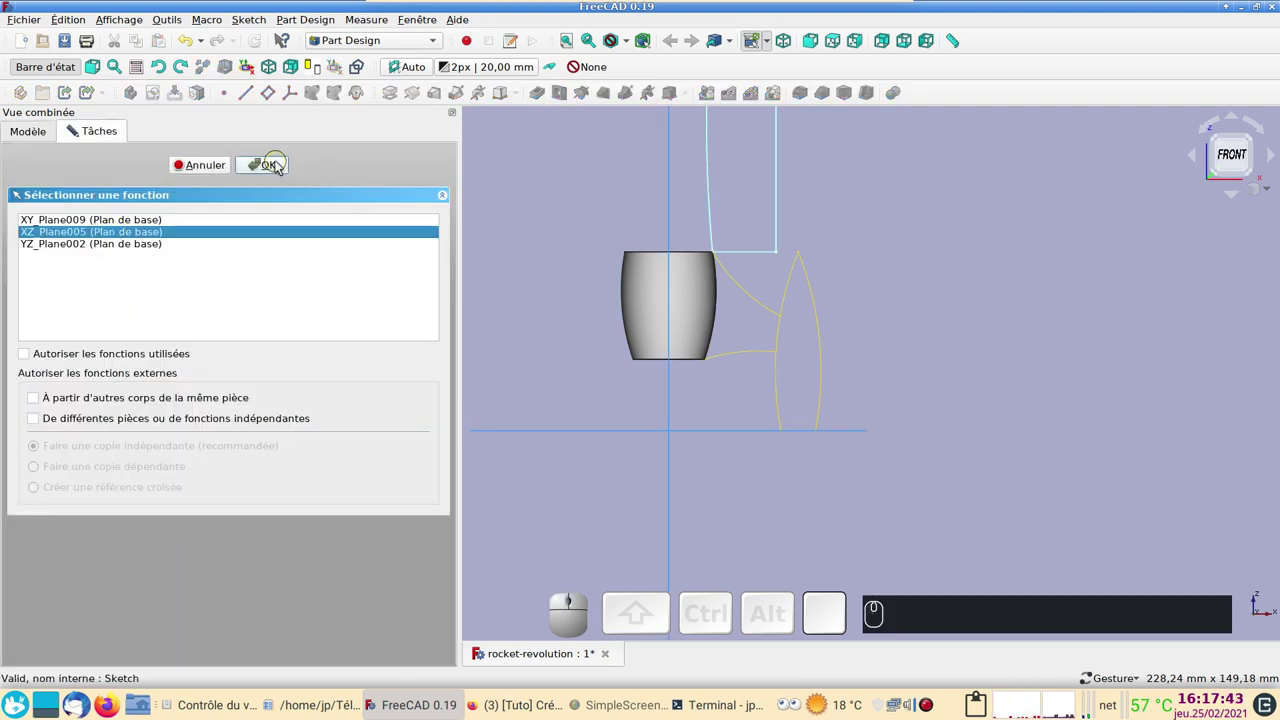
left_click(278, 163)
Import the two foot curves as external geometry and draw the second arc
scroll("up", 3)
left_click_drag(970, 345, 908, 388)
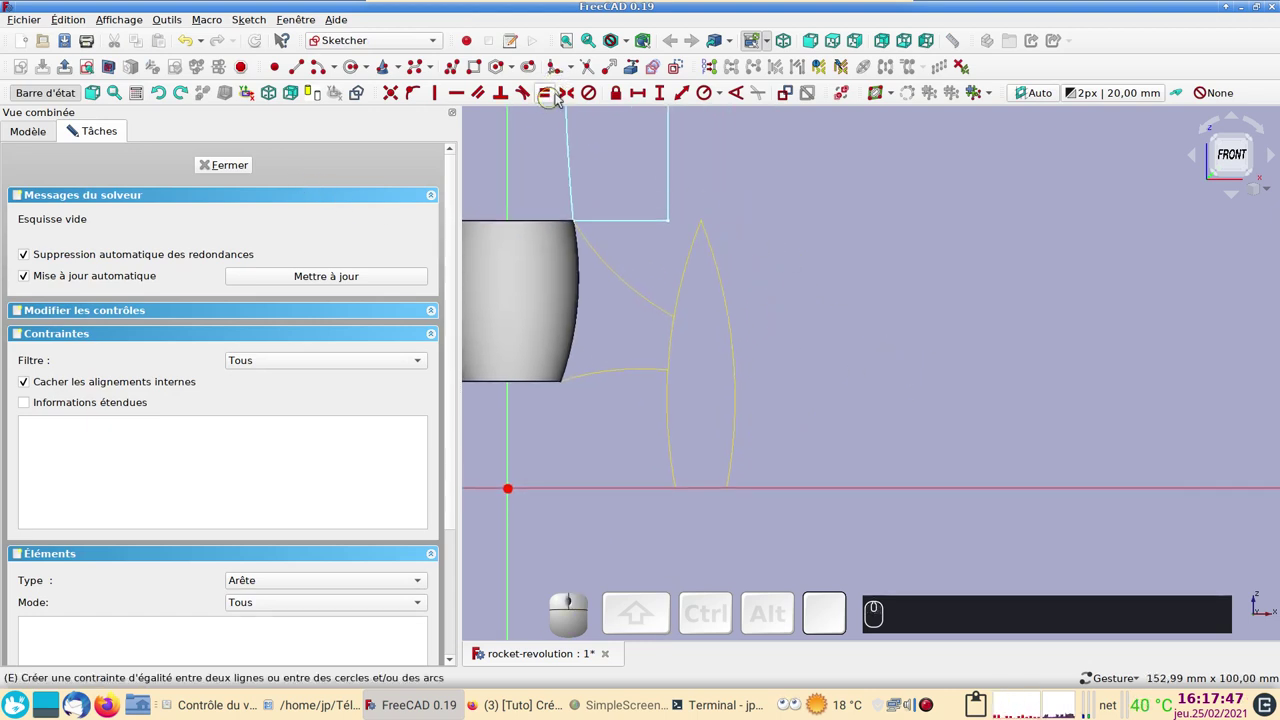
left_click(631, 69)
left_click(73, 129)
scroll("down", 3)
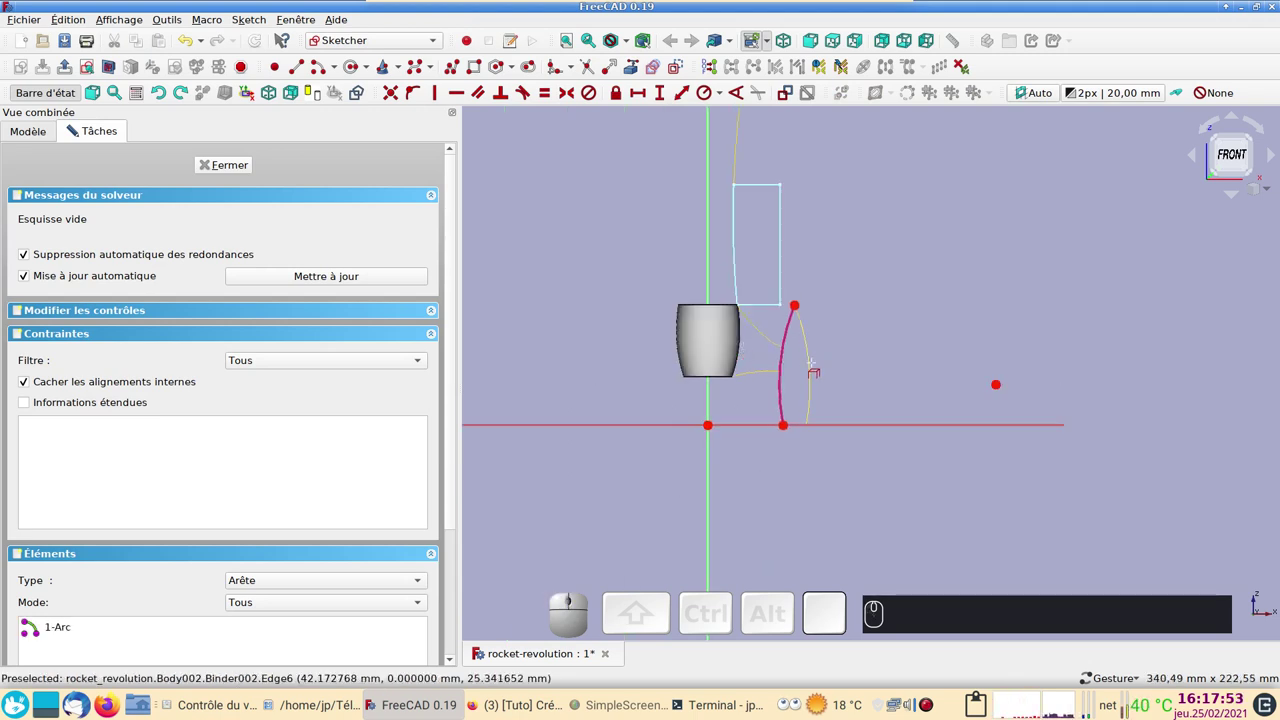
left_click(73, 129)
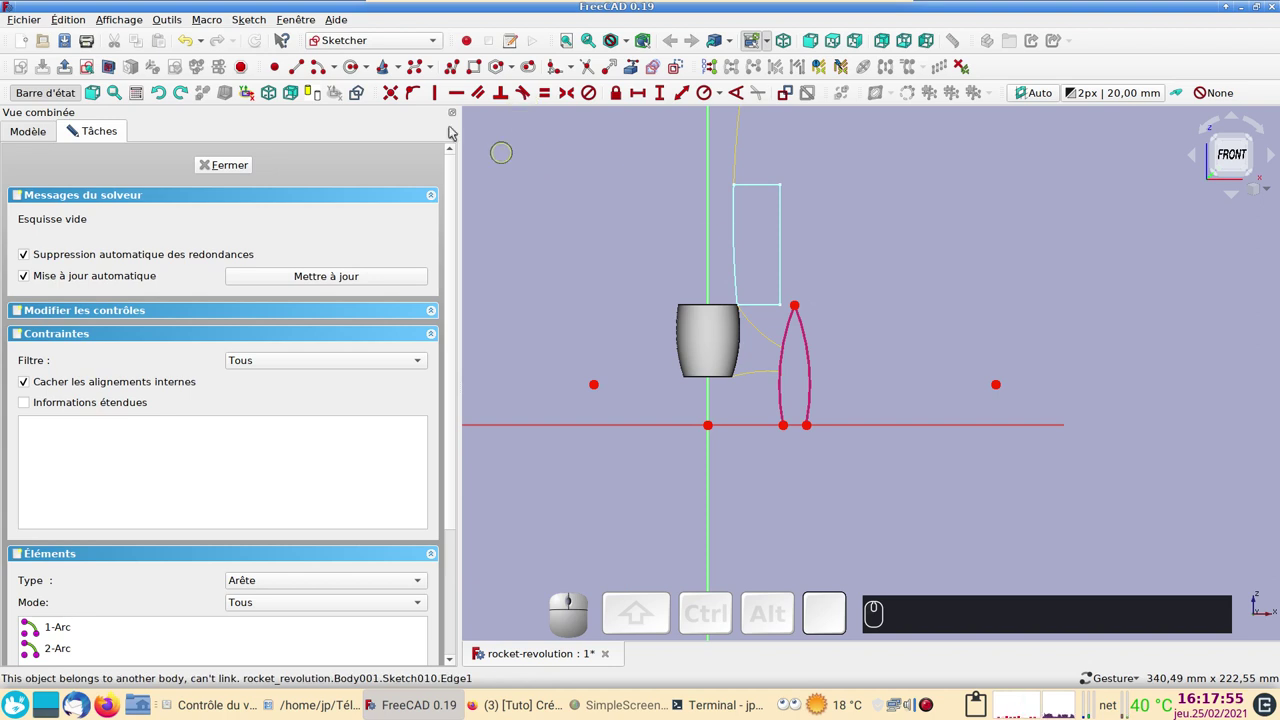
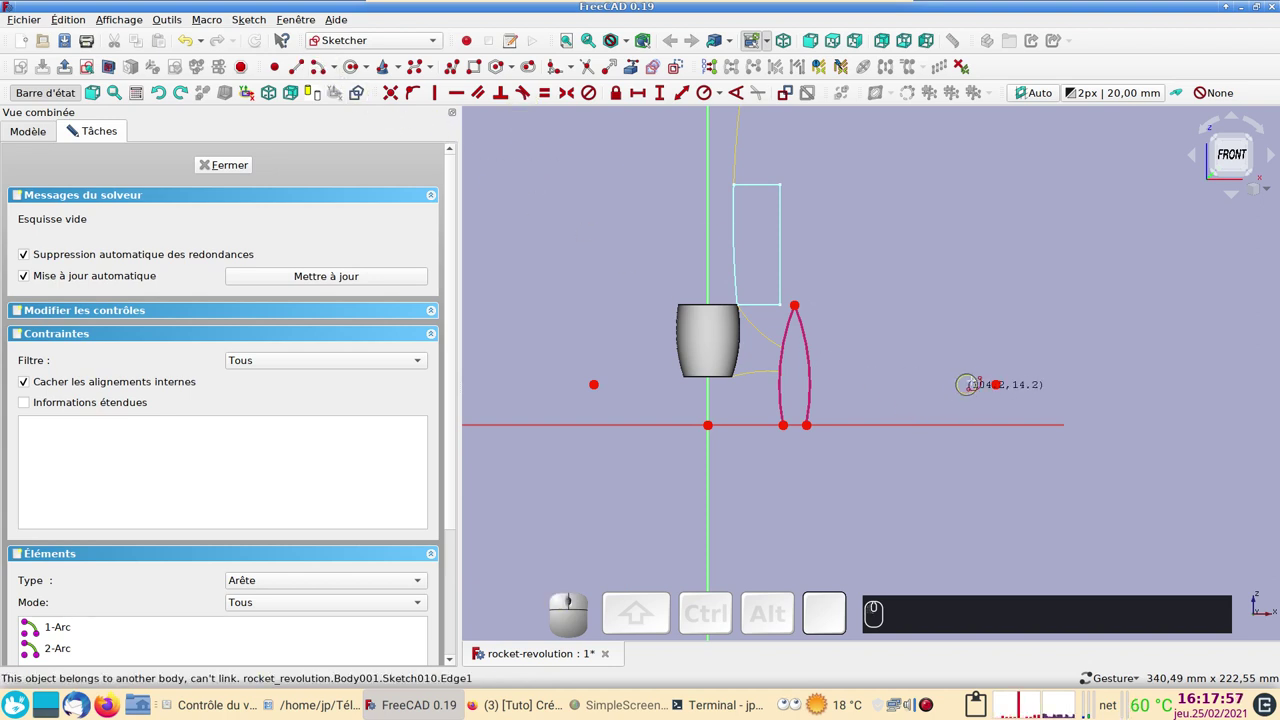
left_click(73, 129)
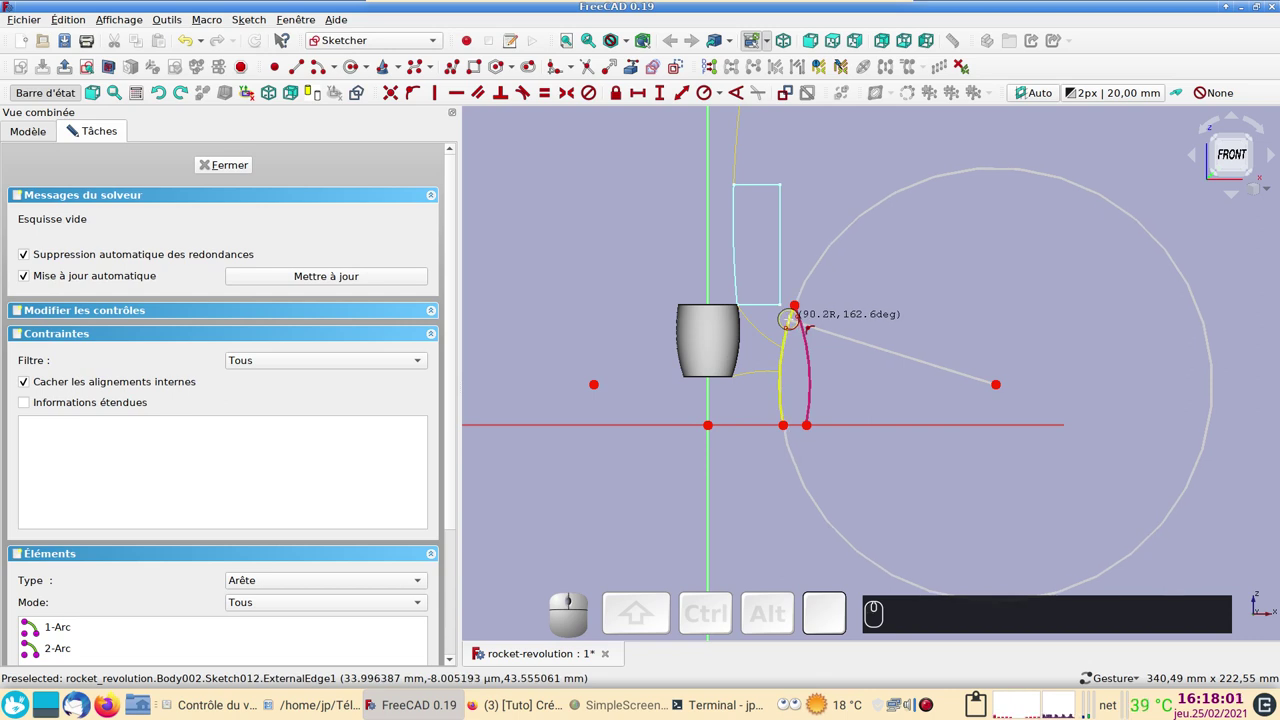
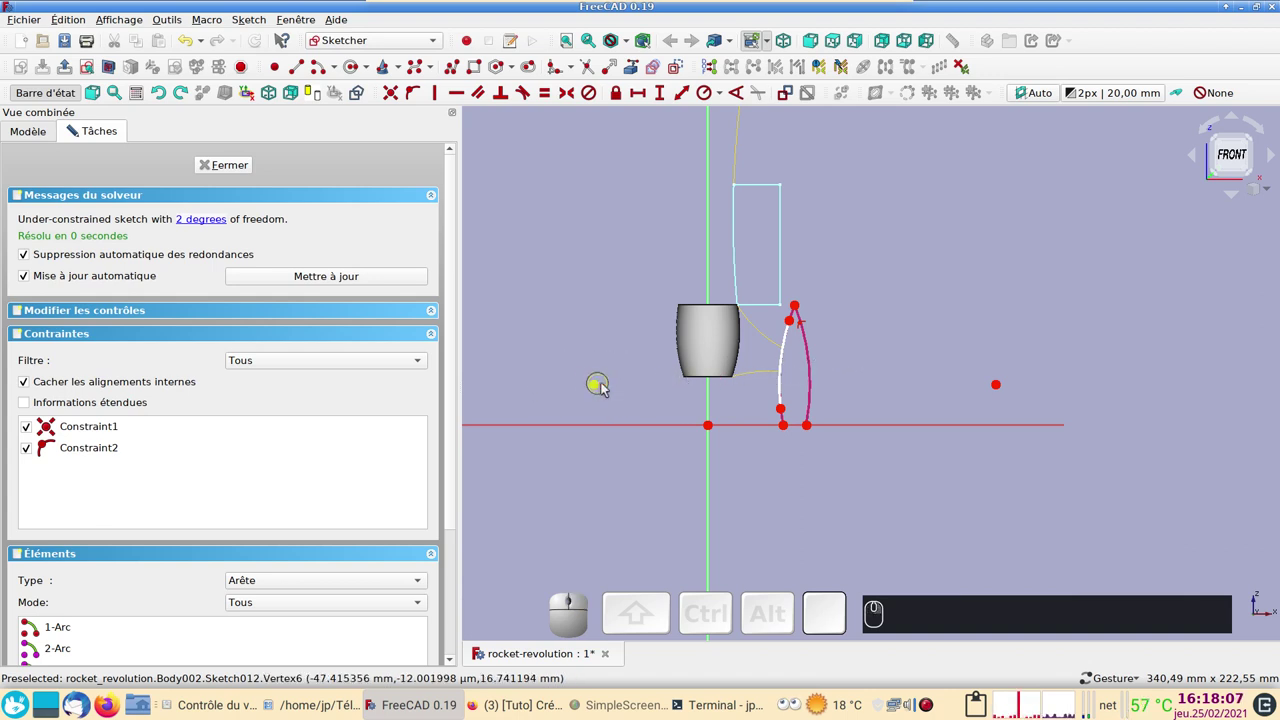
left_click(323, 71)
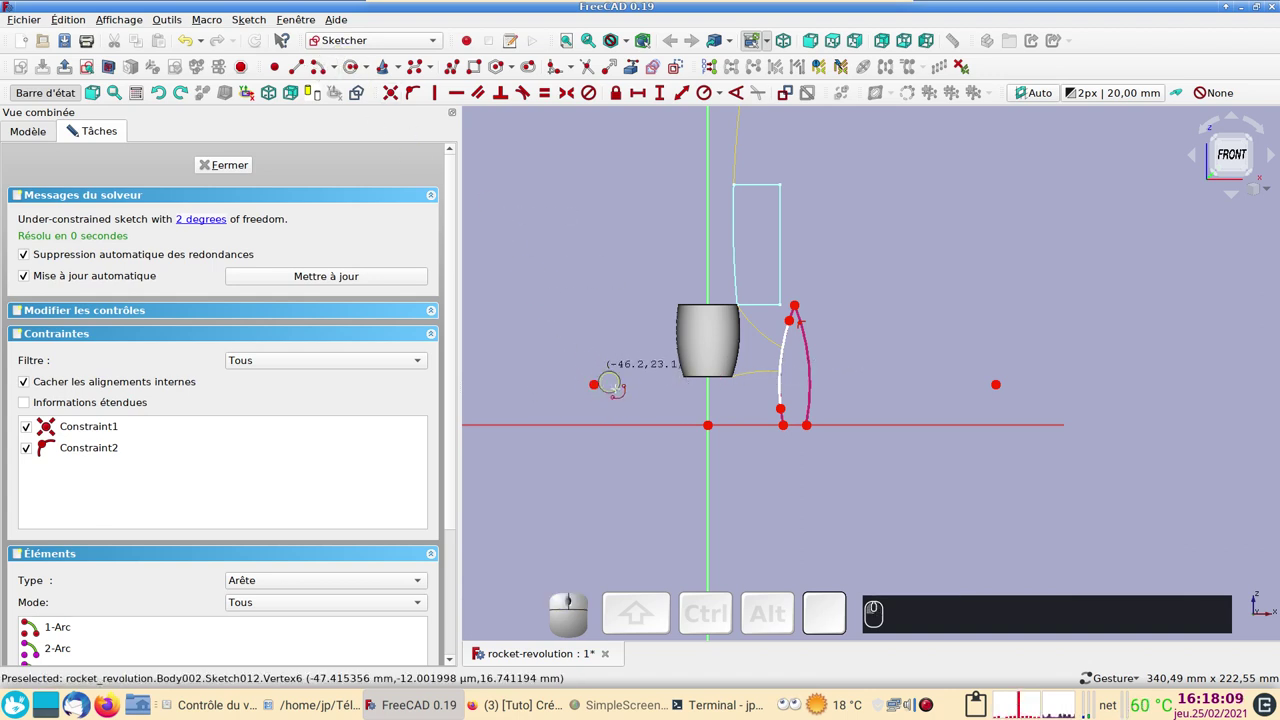
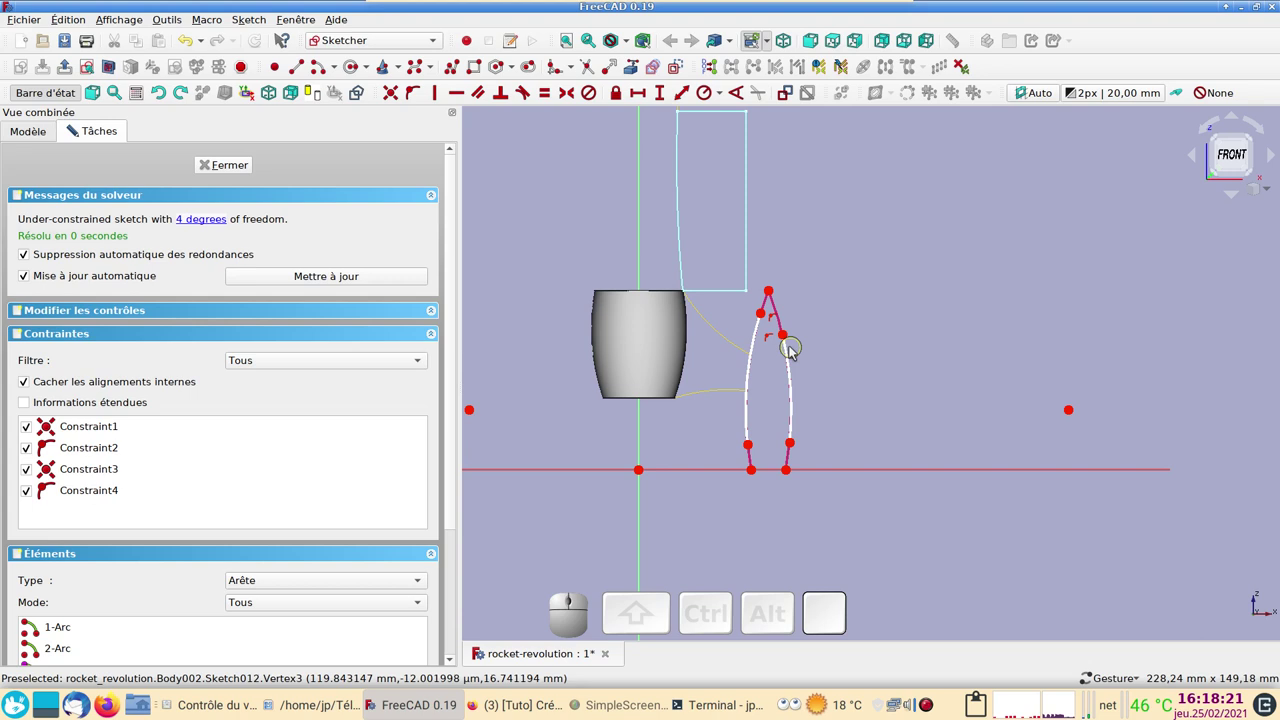
Join the arcs at the tip and pin both bottom endpoints onto the horizontal axis, fully constraining the profile
left_click(784, 338)
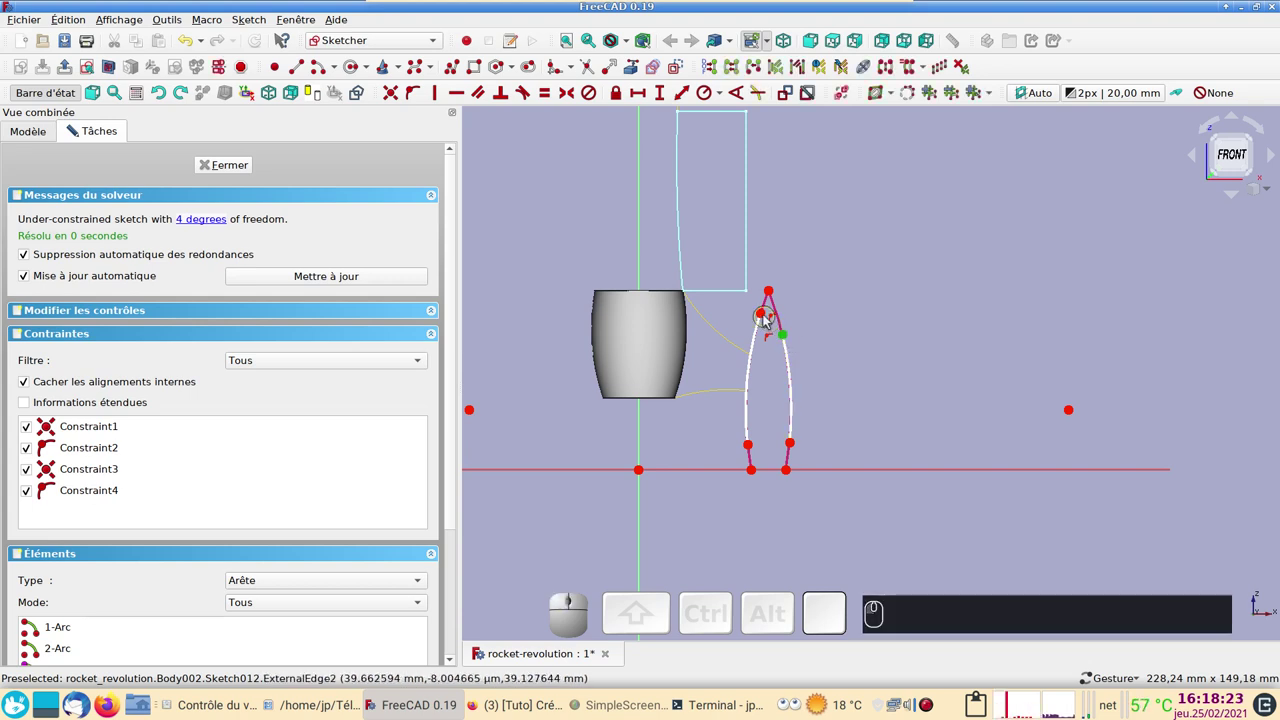
left_click(763, 318)
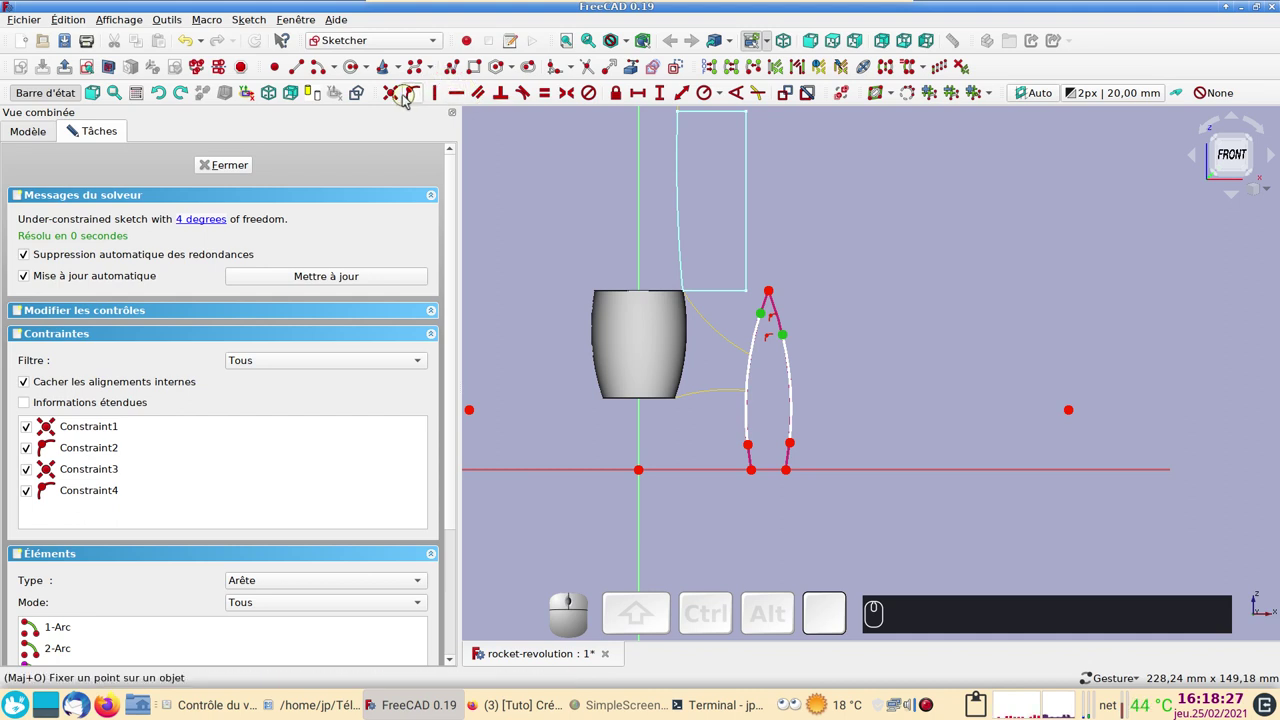
left_click(395, 92)
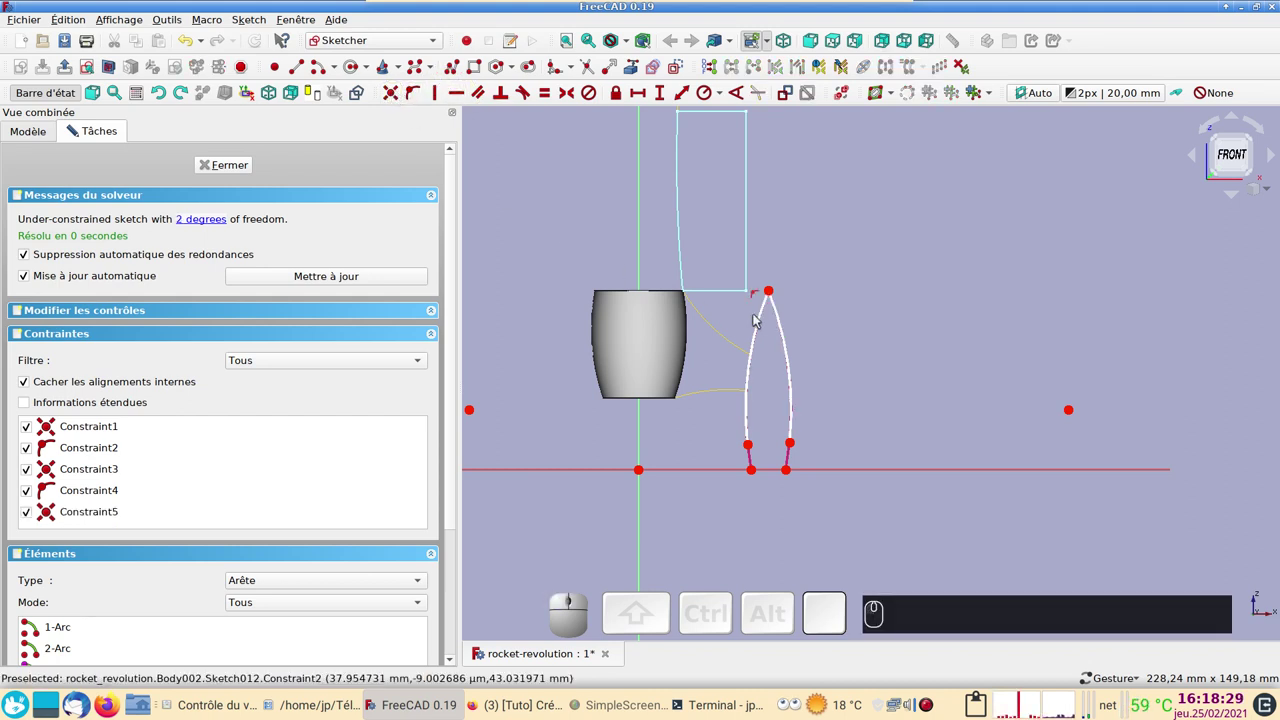
scroll("down", 3)
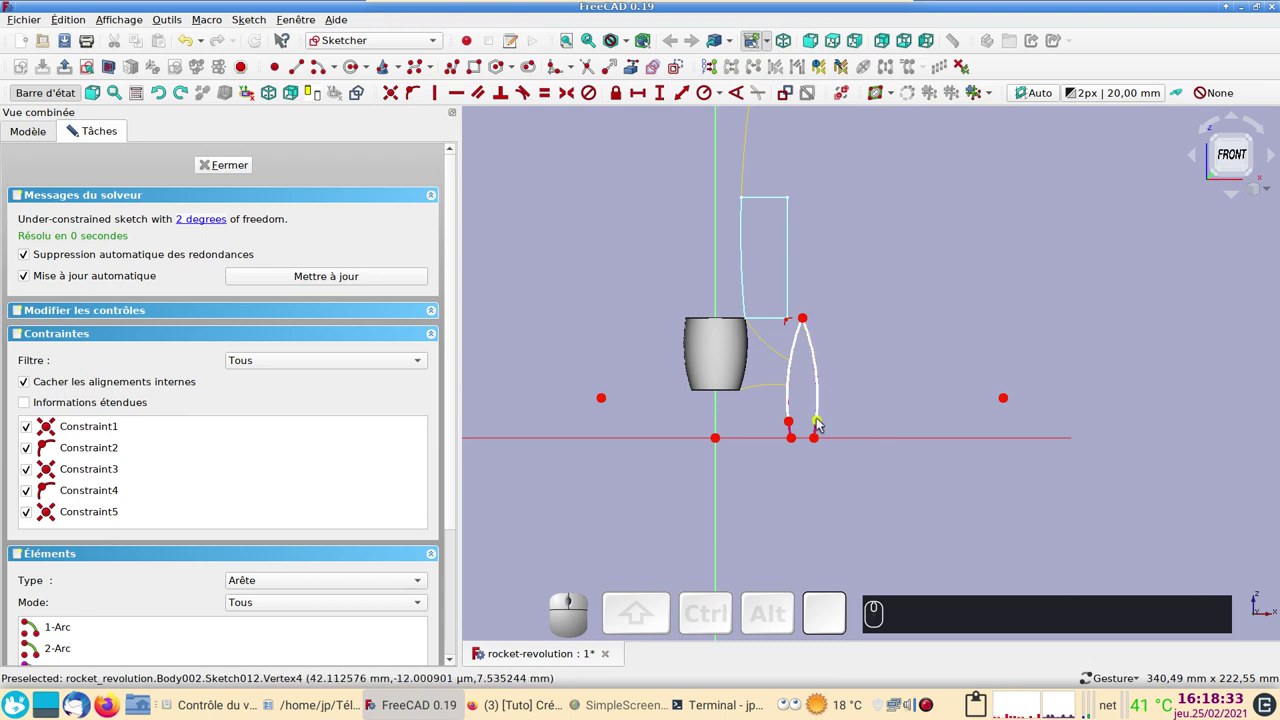
left_click(817, 422)
left_click(846, 440)
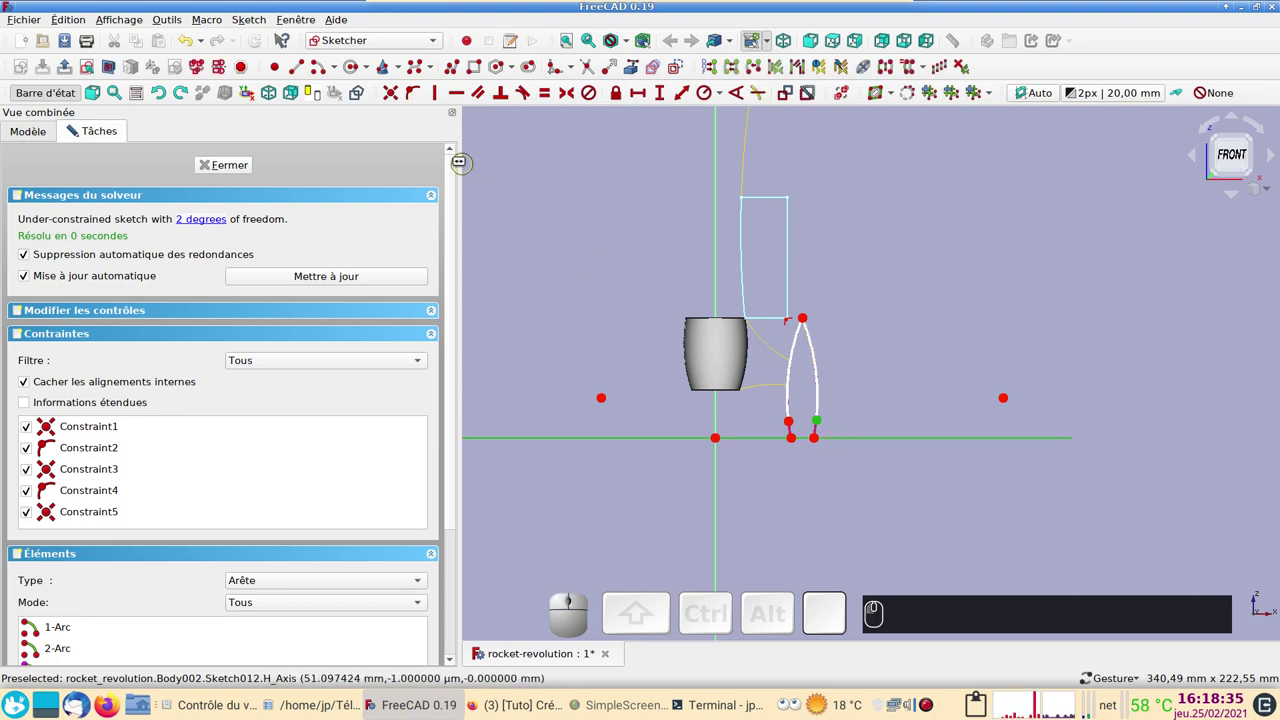
left_click(414, 99)
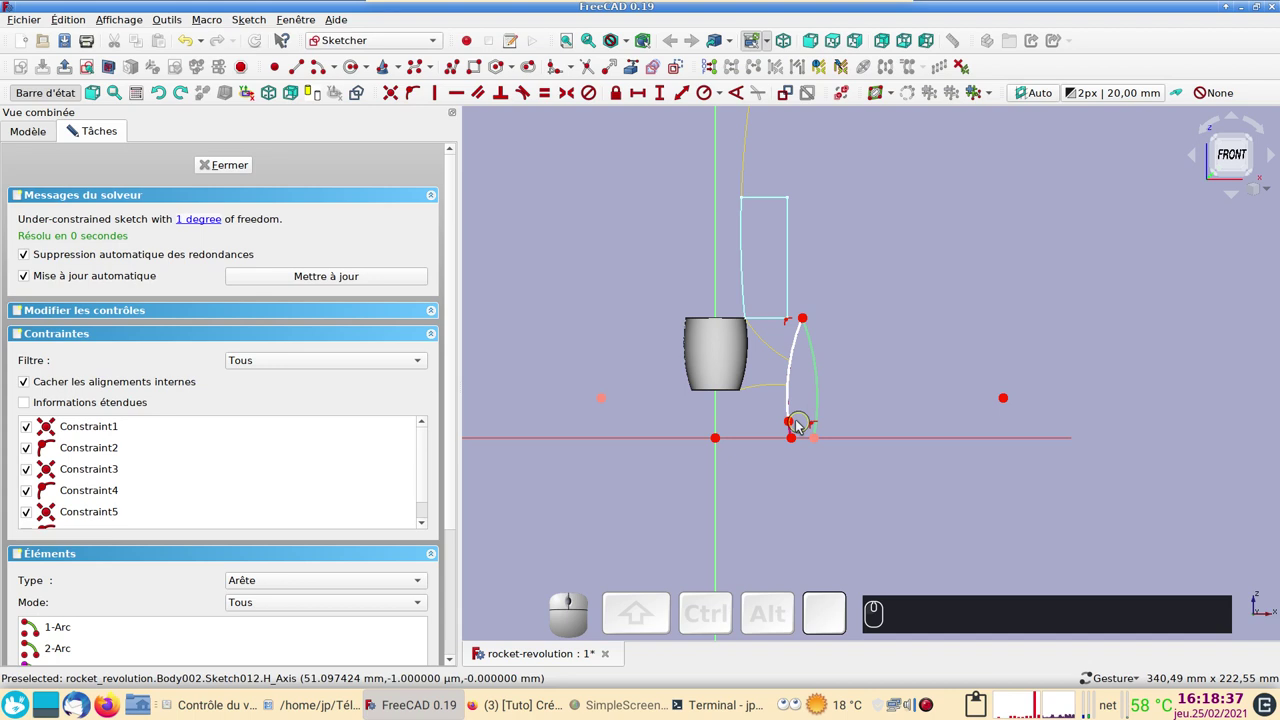
left_click(798, 423)
left_click(770, 442)
left_click(417, 95)
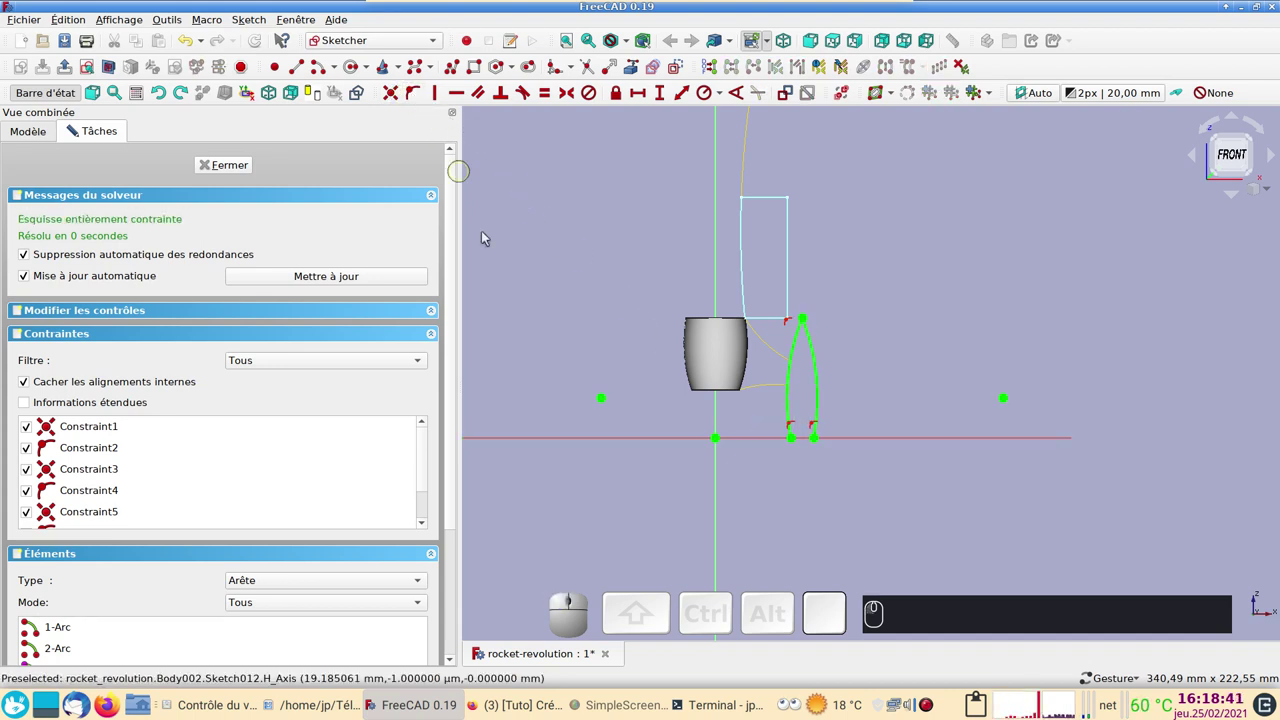
scroll("up", 3)
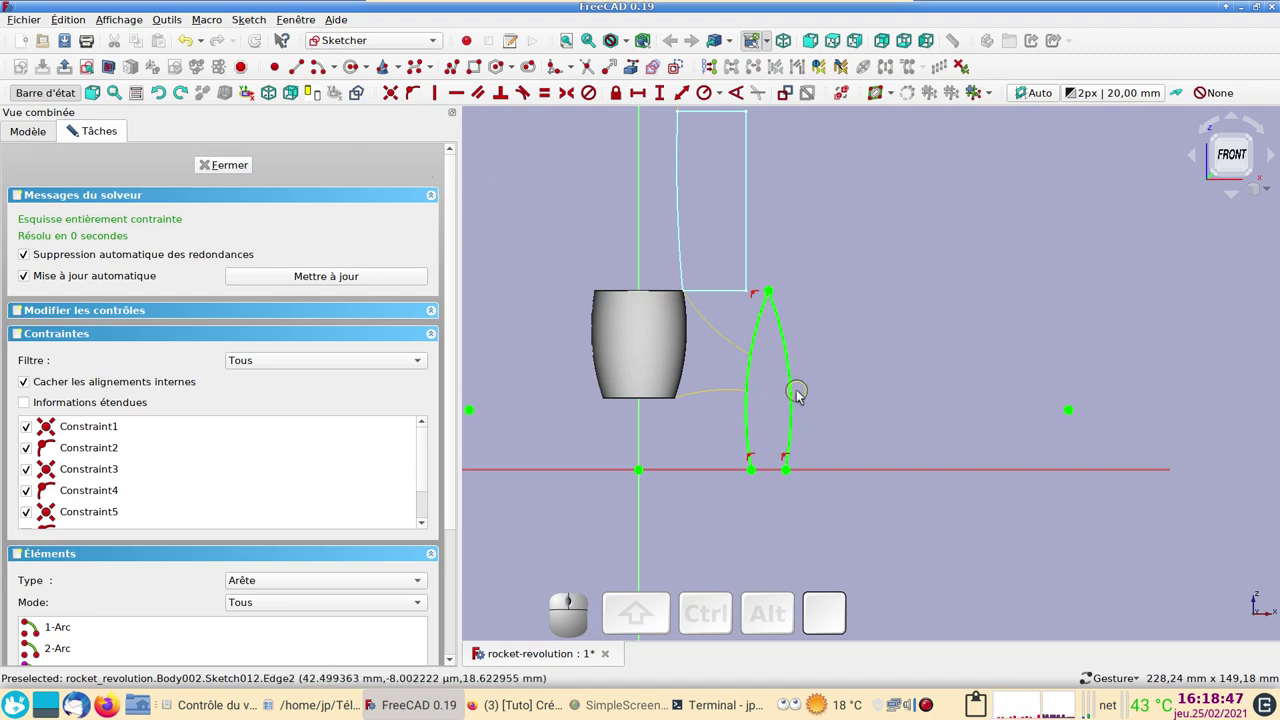
Delete the outer arc and its constraint, then draw a straight polyline edge in its place
left_click(790, 380)
key("Delete")
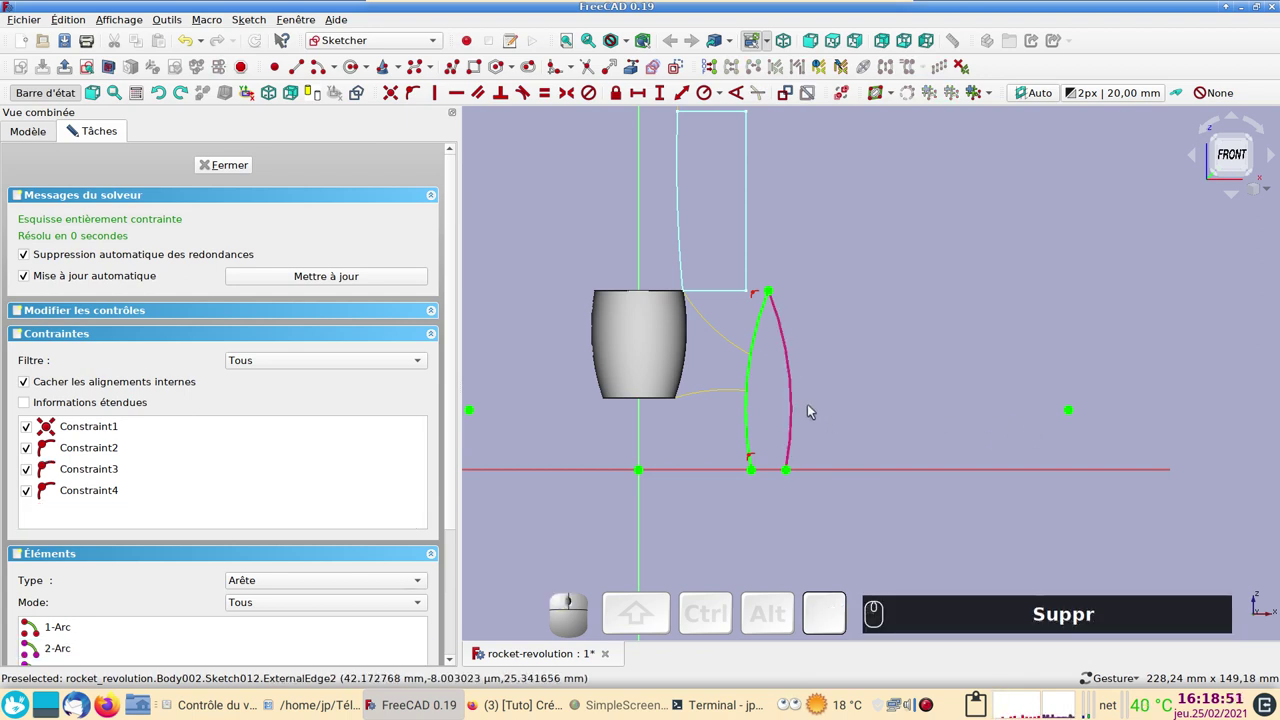
left_click(793, 414)
key("Delete")
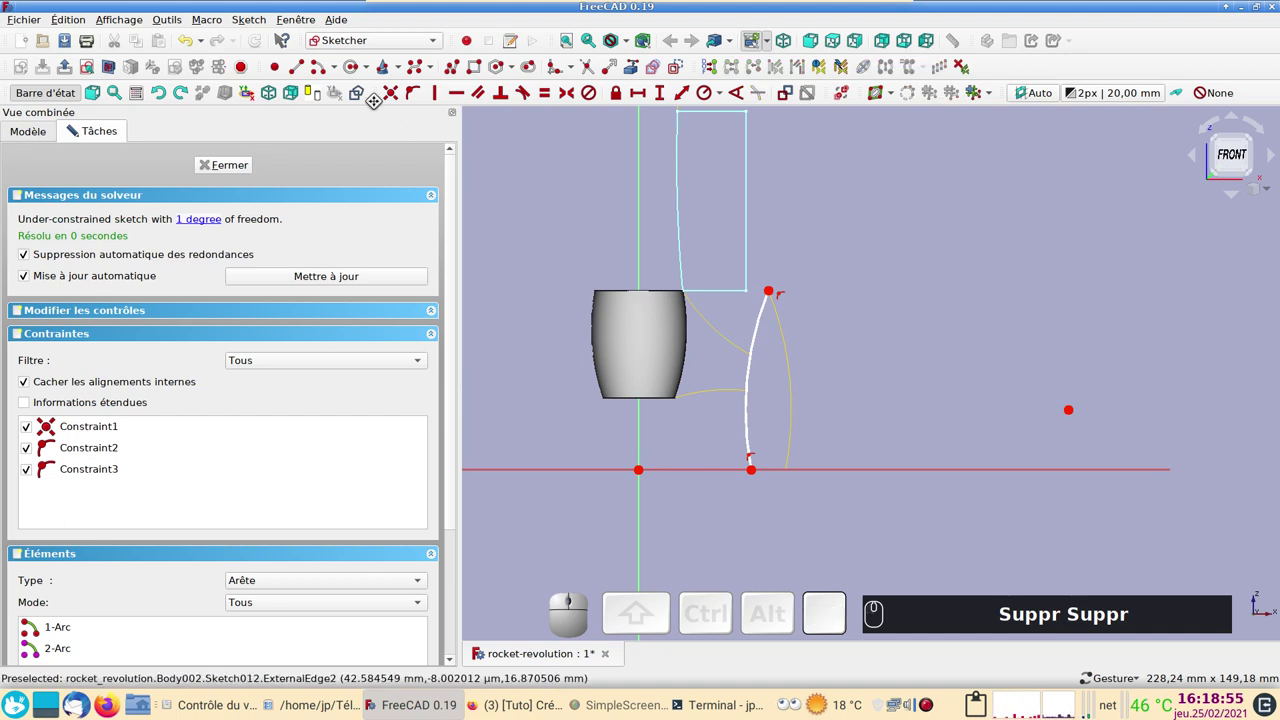
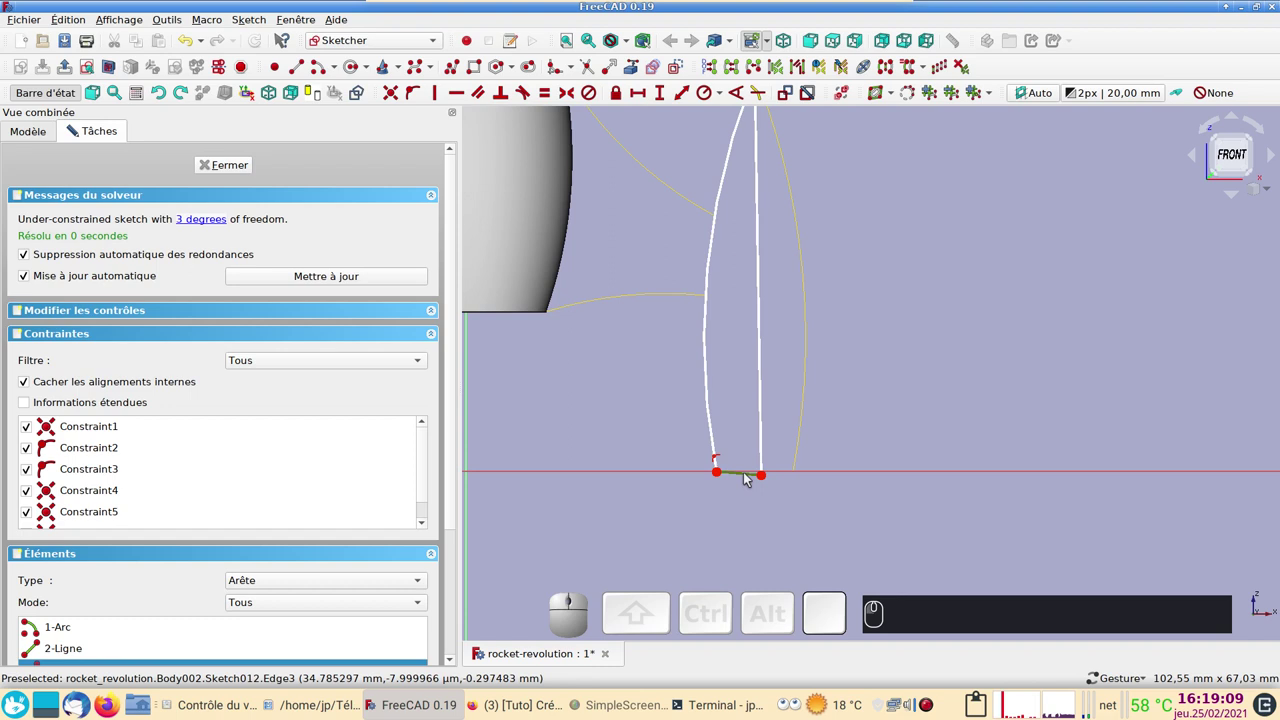
key("h")
key("h")
scroll("down", 3)
right_click(973, 307)
Make the new edge vertical, join its top to the tip and set its length to 50 mm
left_click(799, 411)
key("v")
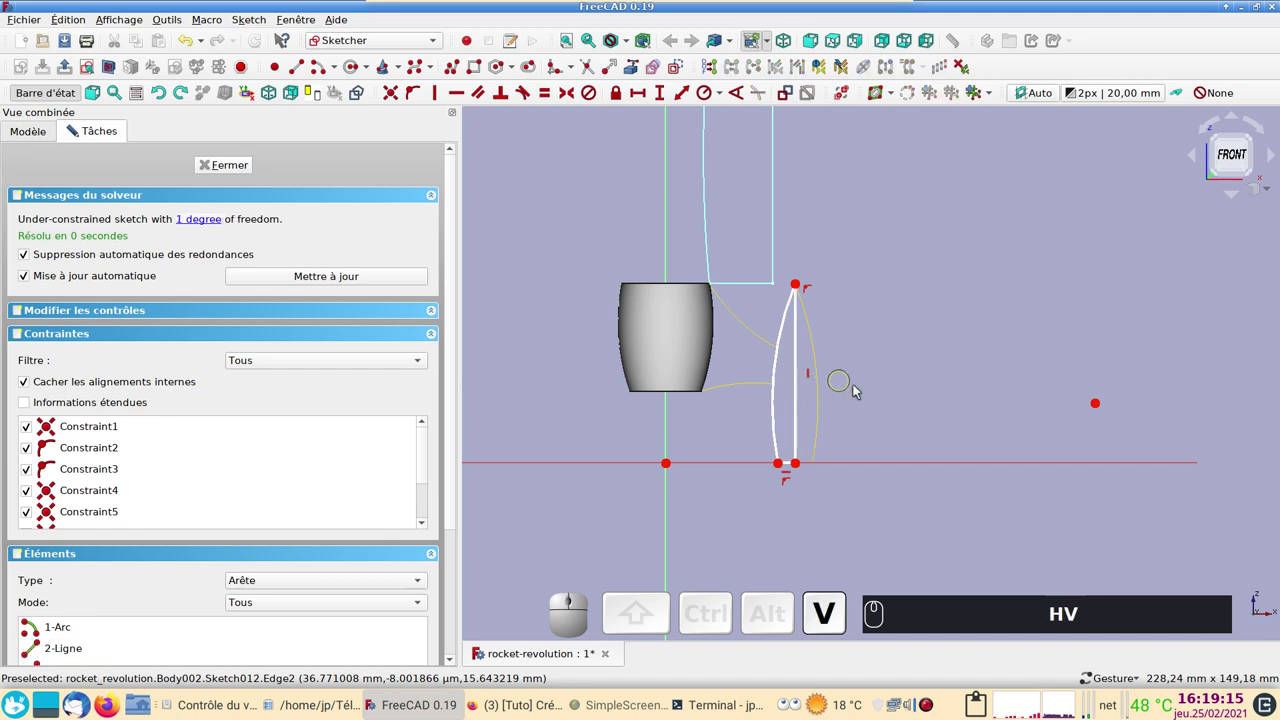
scroll("up", 3)
scroll("down", 3)
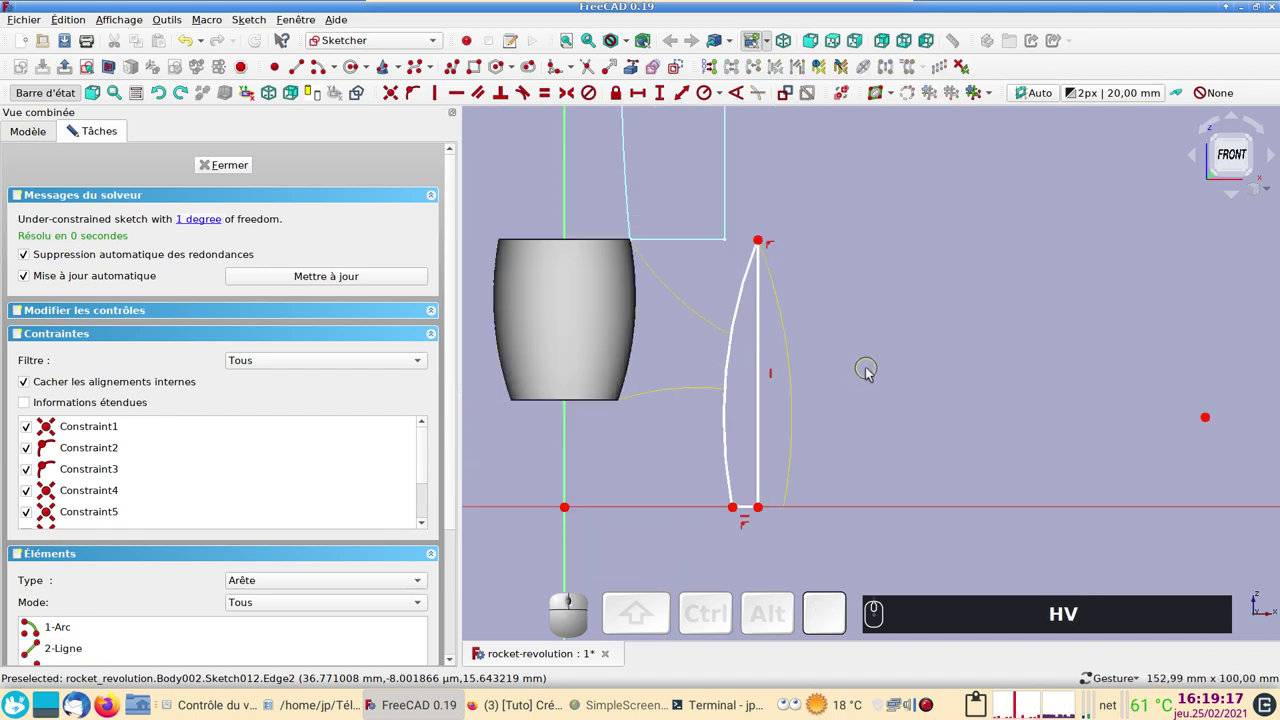
left_click_drag(763, 318, 785, 230)
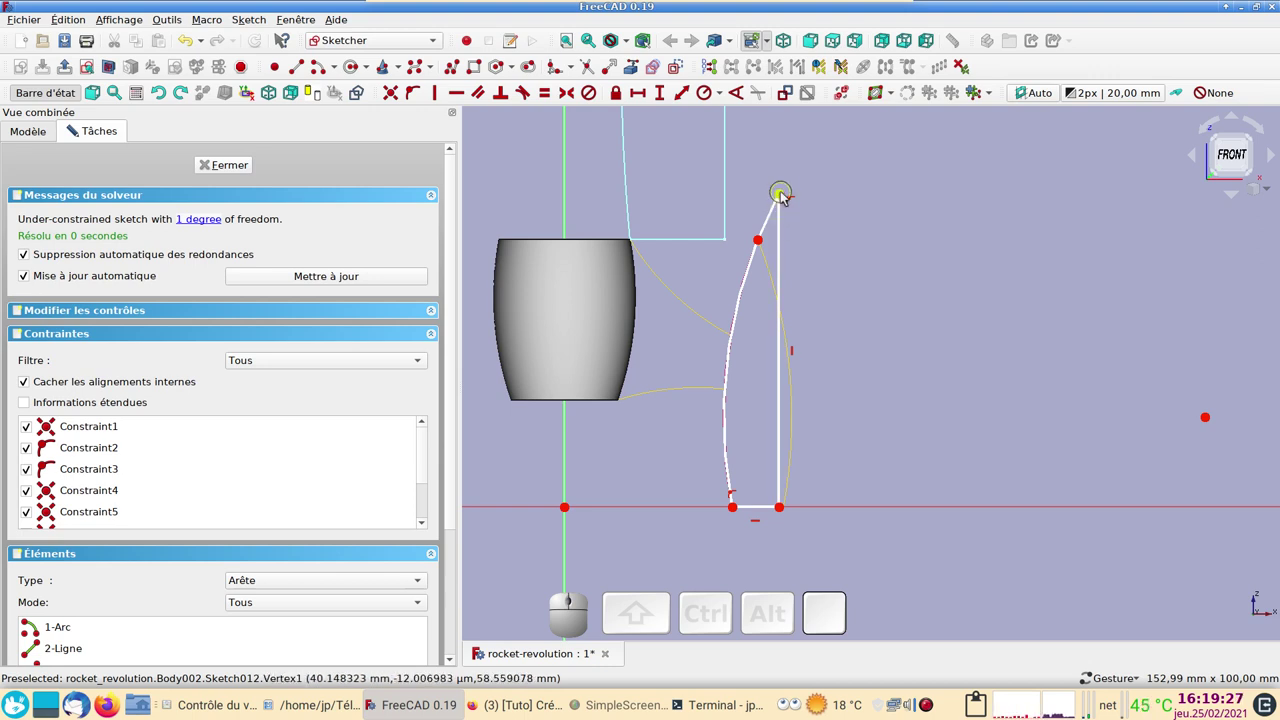
left_click_drag(781, 196, 759, 287)
left_click(759, 289)
left_click(657, 99)
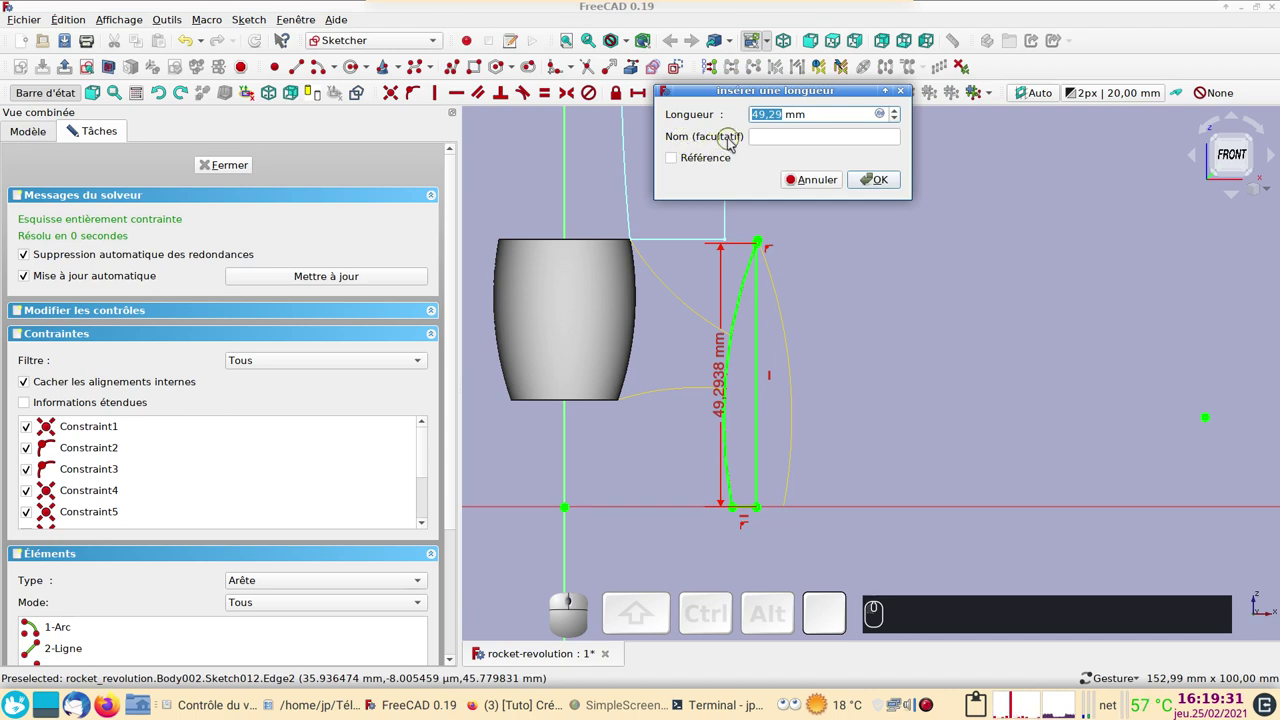
key("Return")
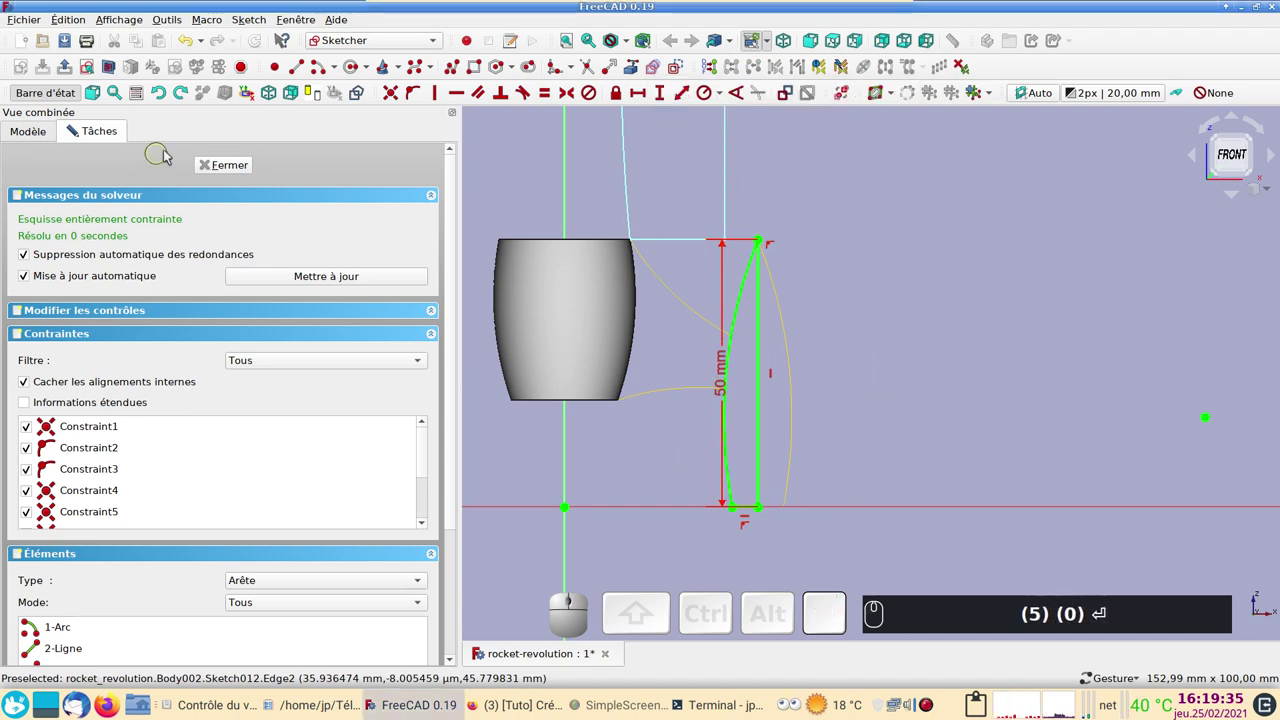
Close the foot profile sketch, start a Revolution on it, then cancel the revolution
left_click(218, 171)
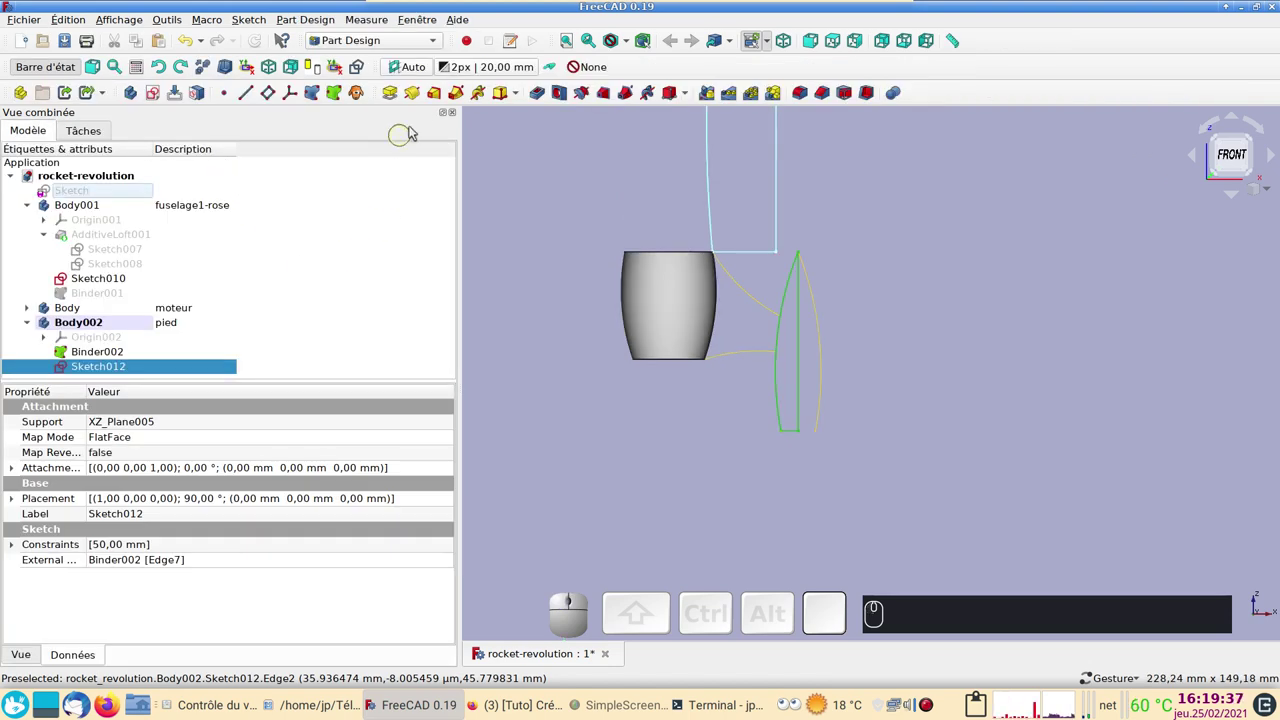
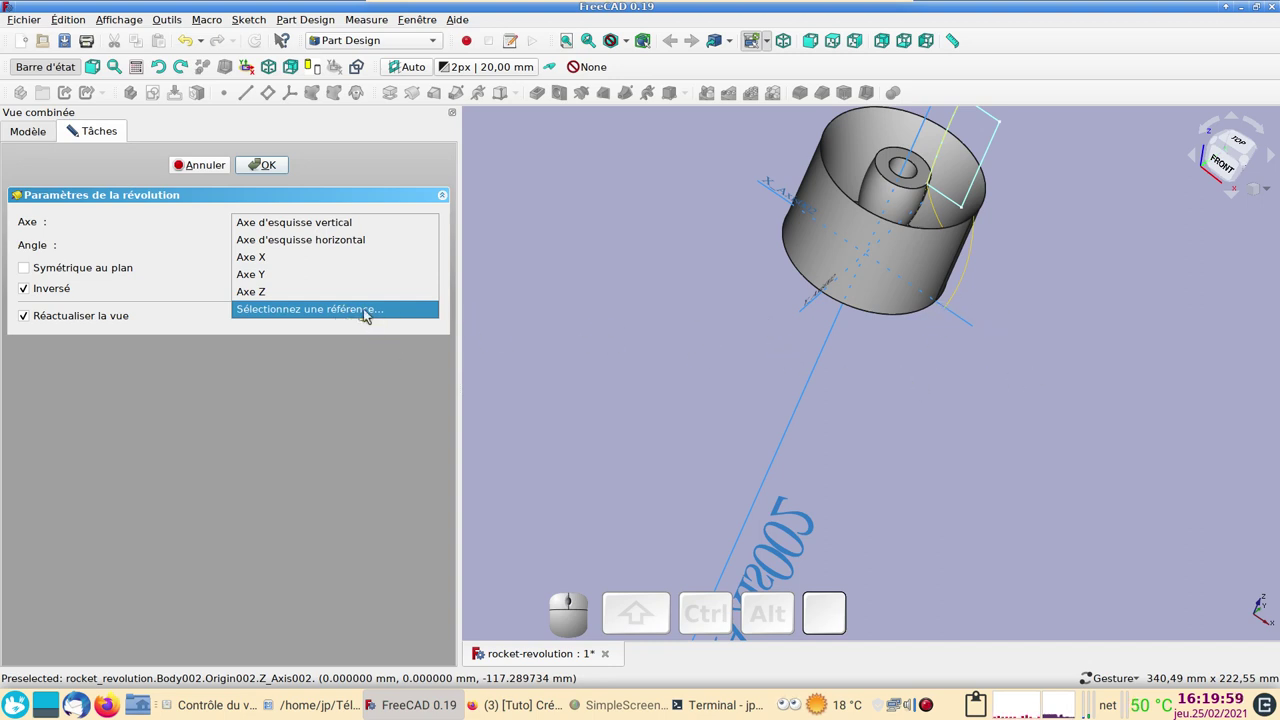
left_click(370, 313)
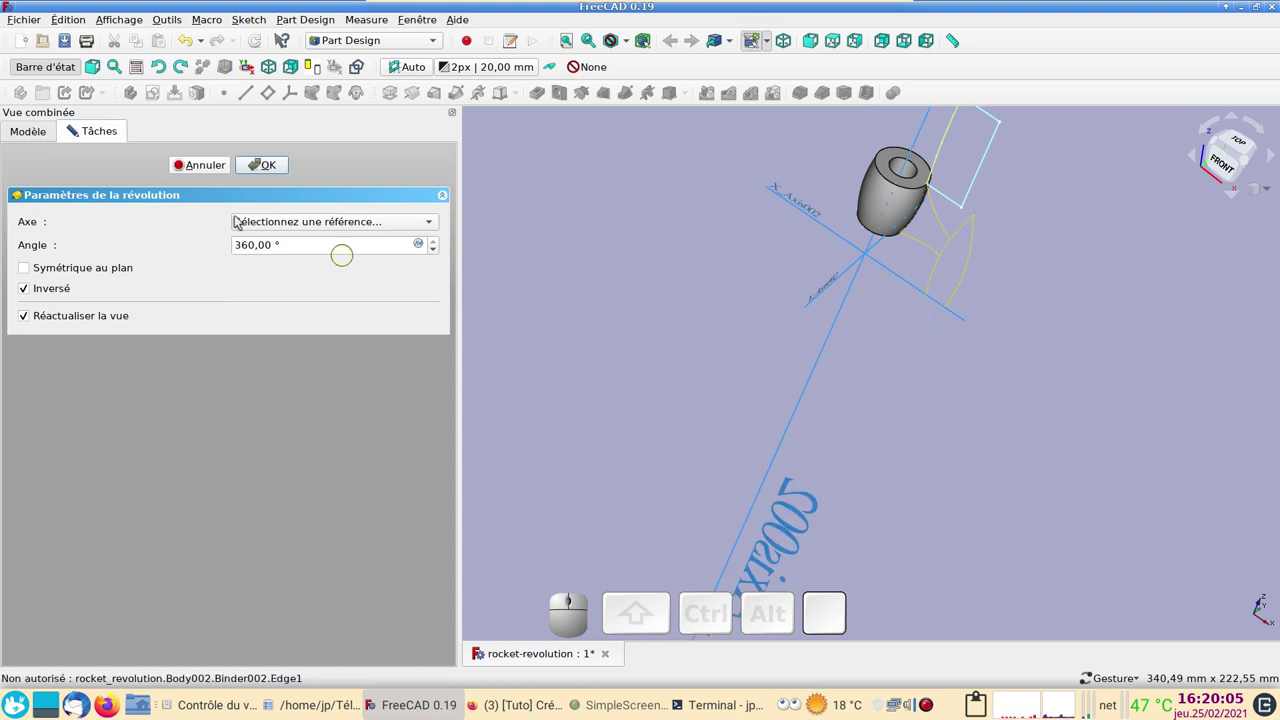
left_click(225, 172)
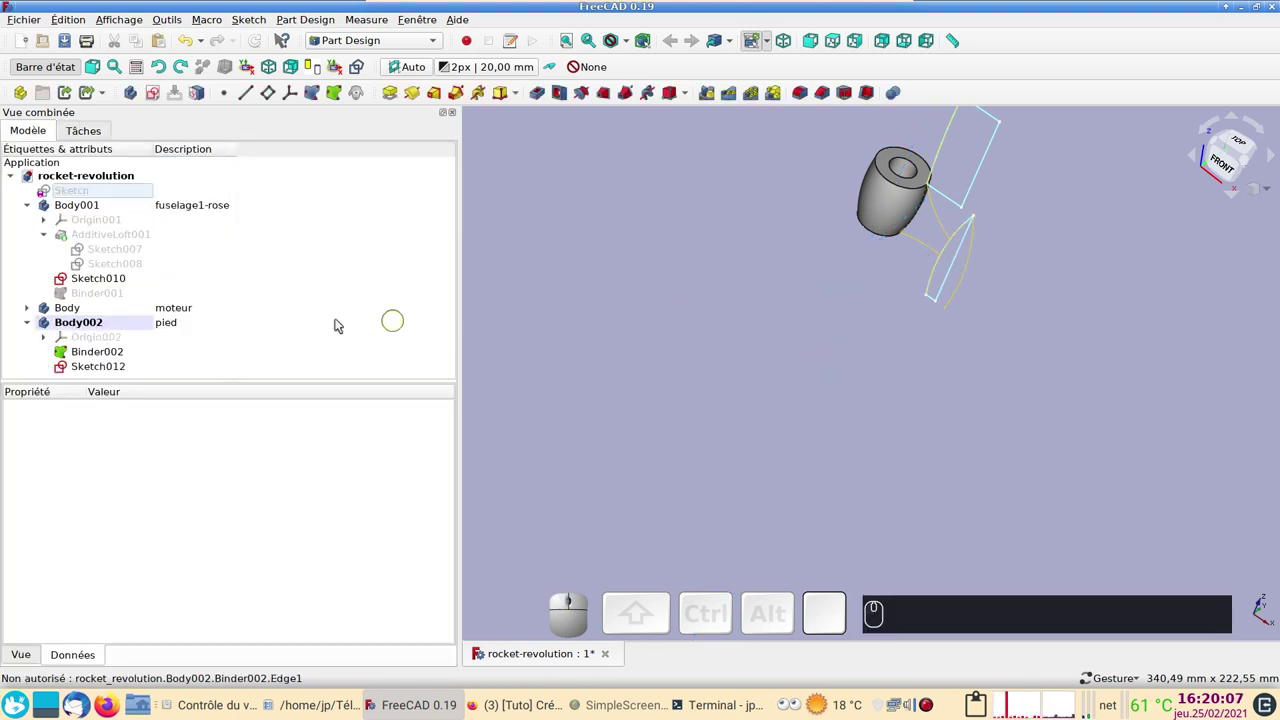
left_click(117, 364)
scroll("up", 3)
right_click(929, 287)
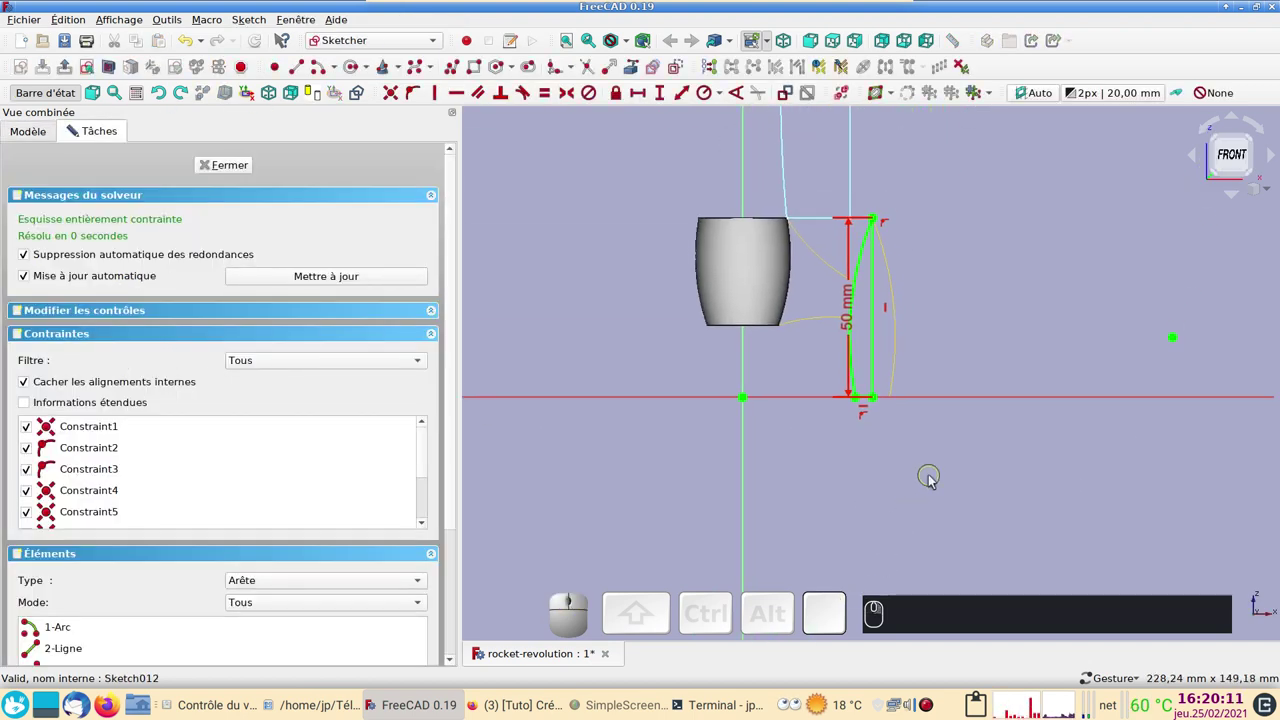
left_click_drag(1004, 290, 948, 362)
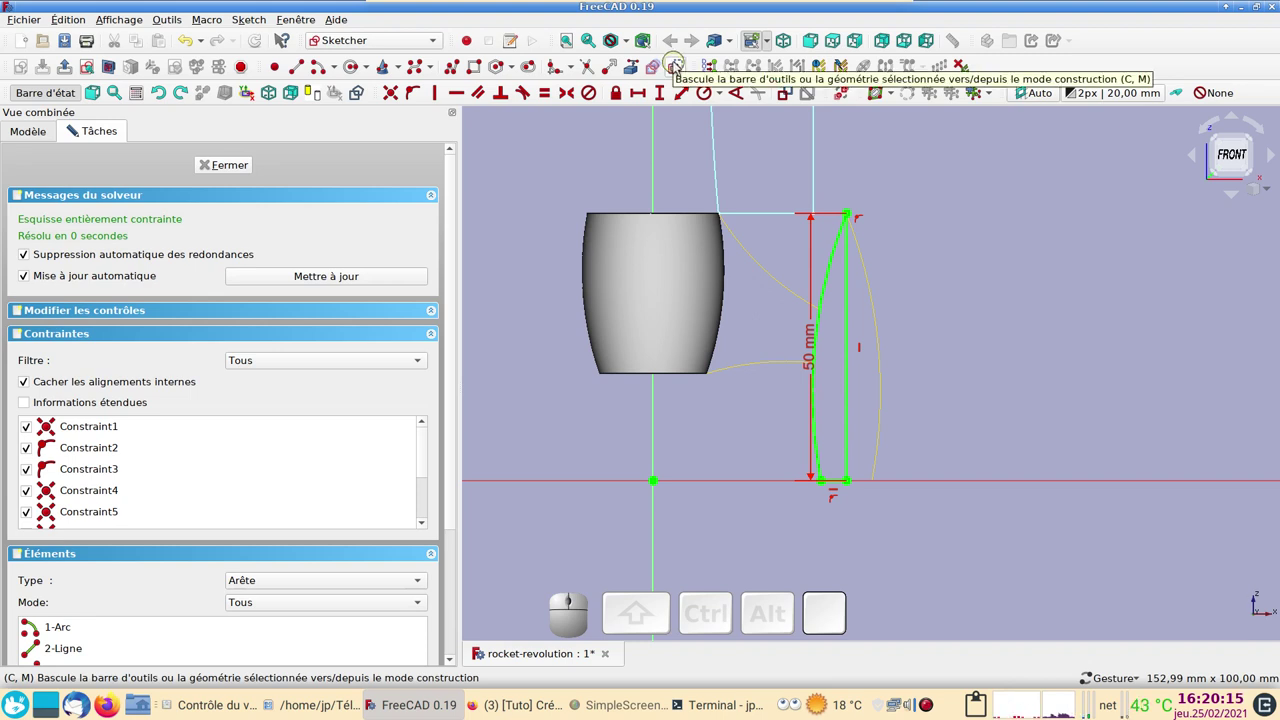
left_click(676, 68)
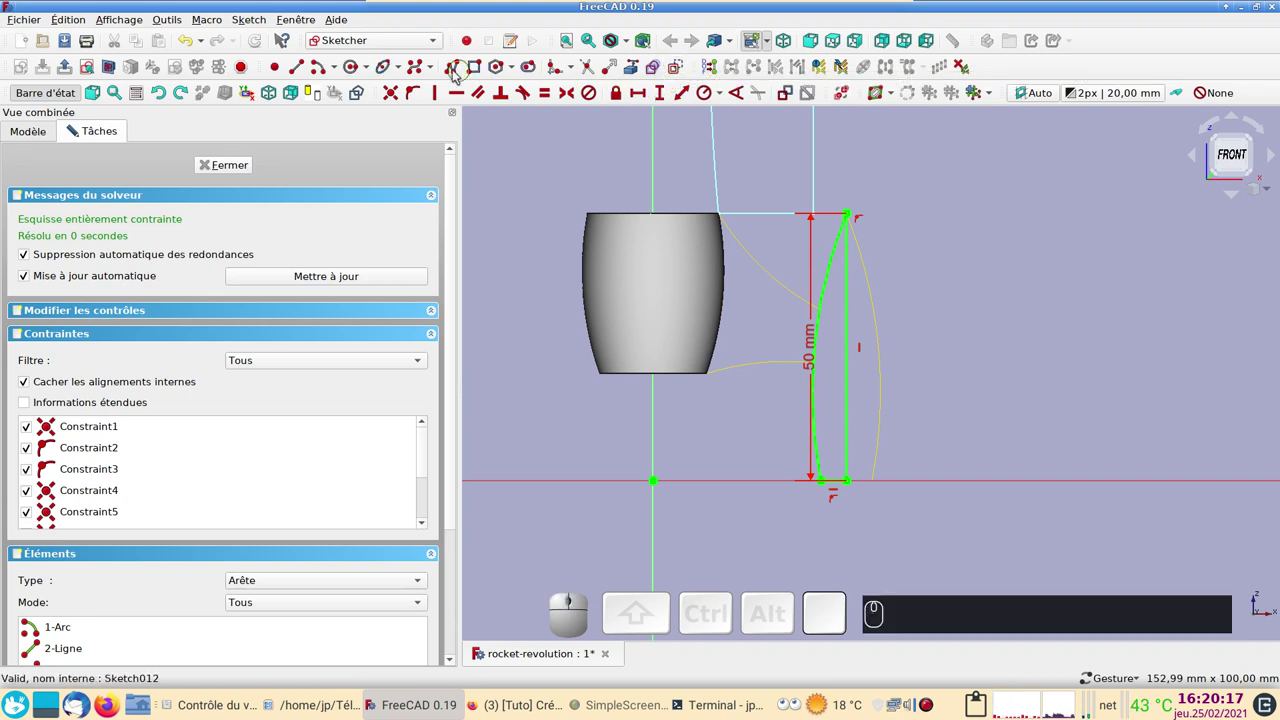
left_click(294, 69)
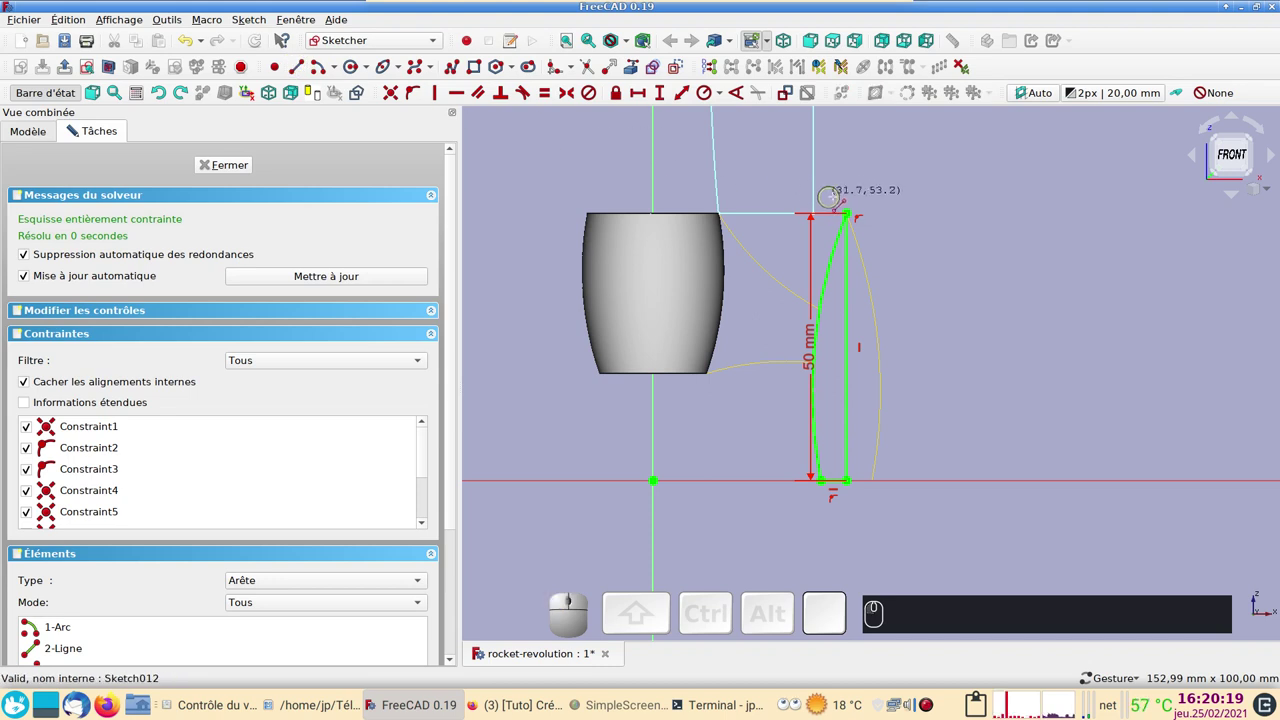
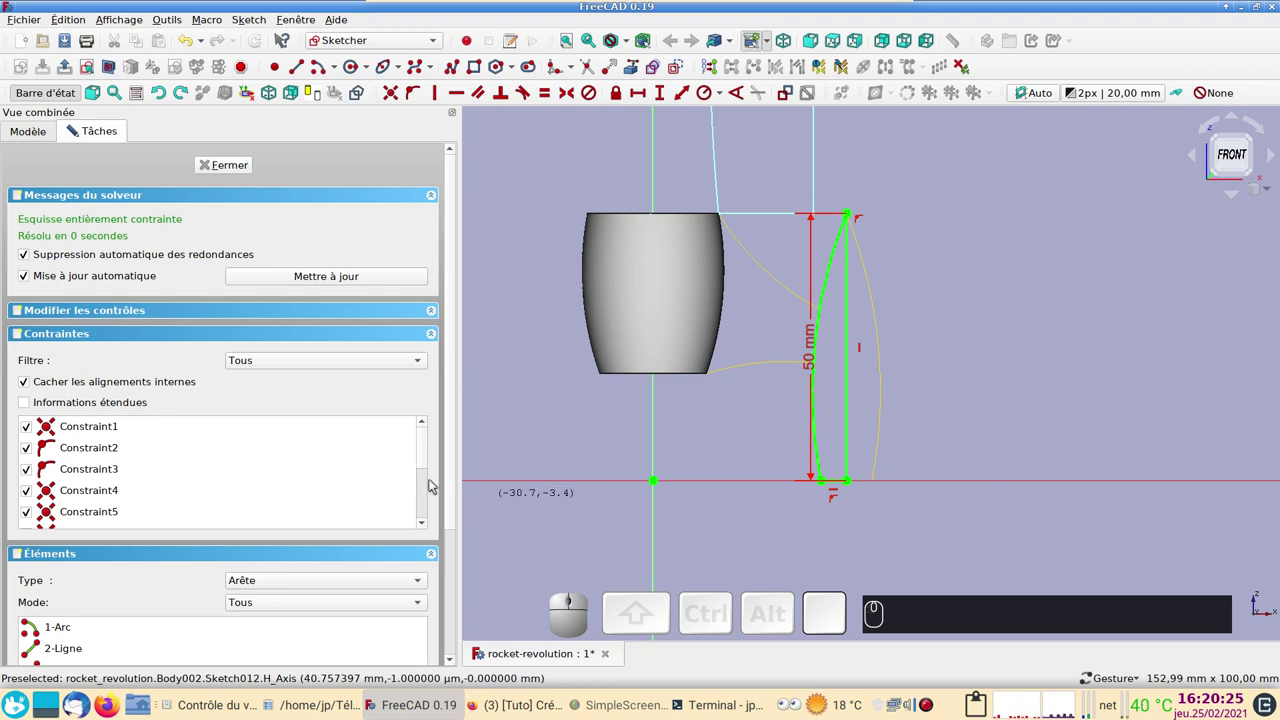
left_click_drag(456, 497, 267, 613)
left_click(66, 519)
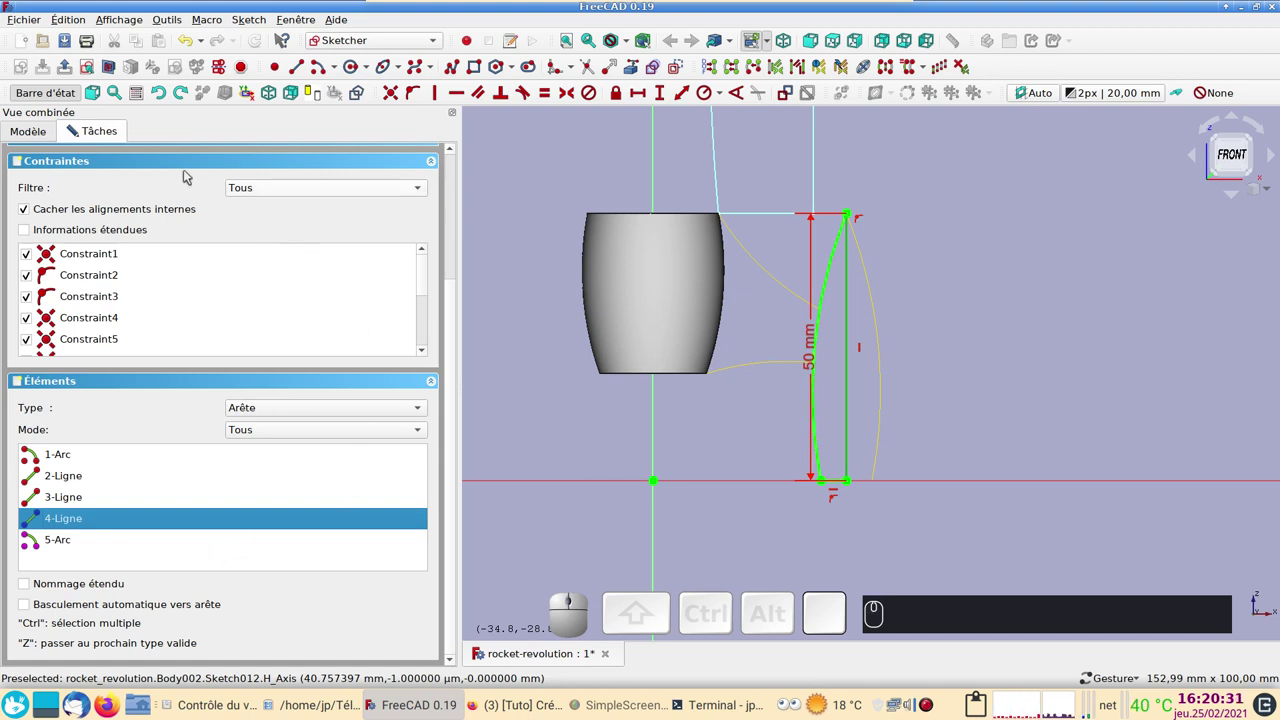
left_click_drag(454, 321, 260, 183)
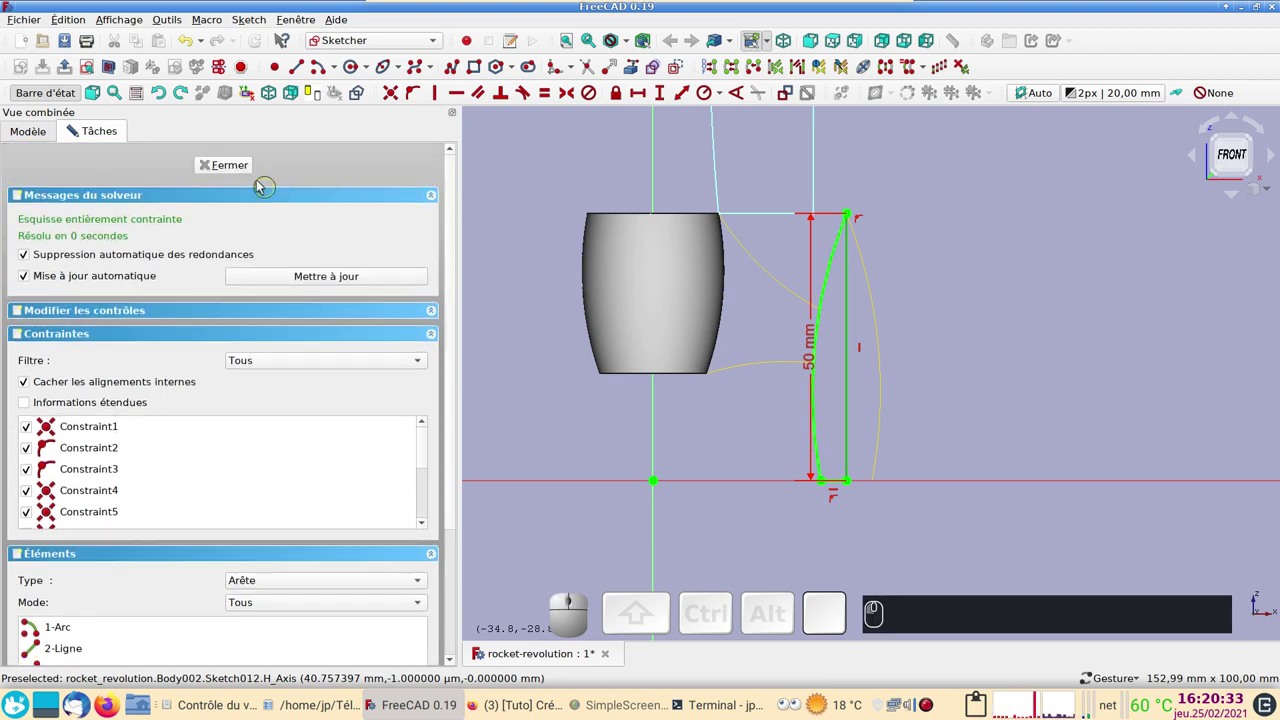
Revolve Sketch012 360° around Ligne de construction 1 to form the pointed foot solid
left_click(247, 172)
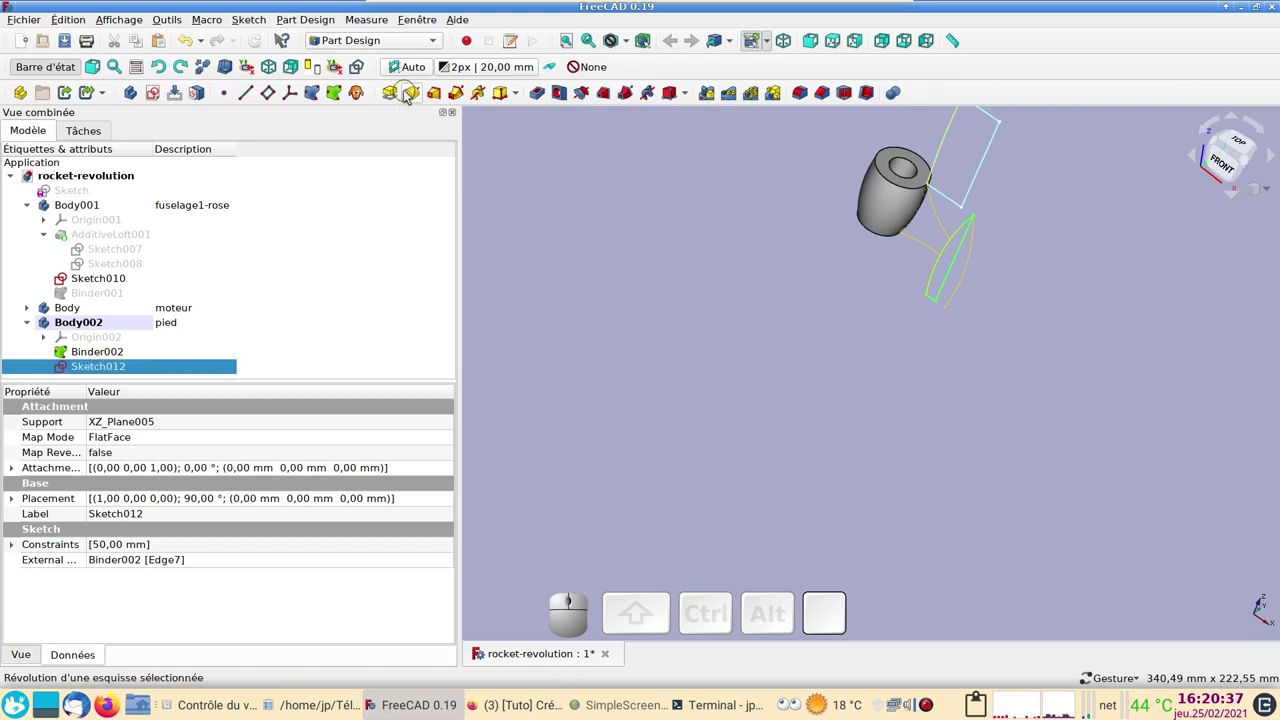
left_click(414, 95)
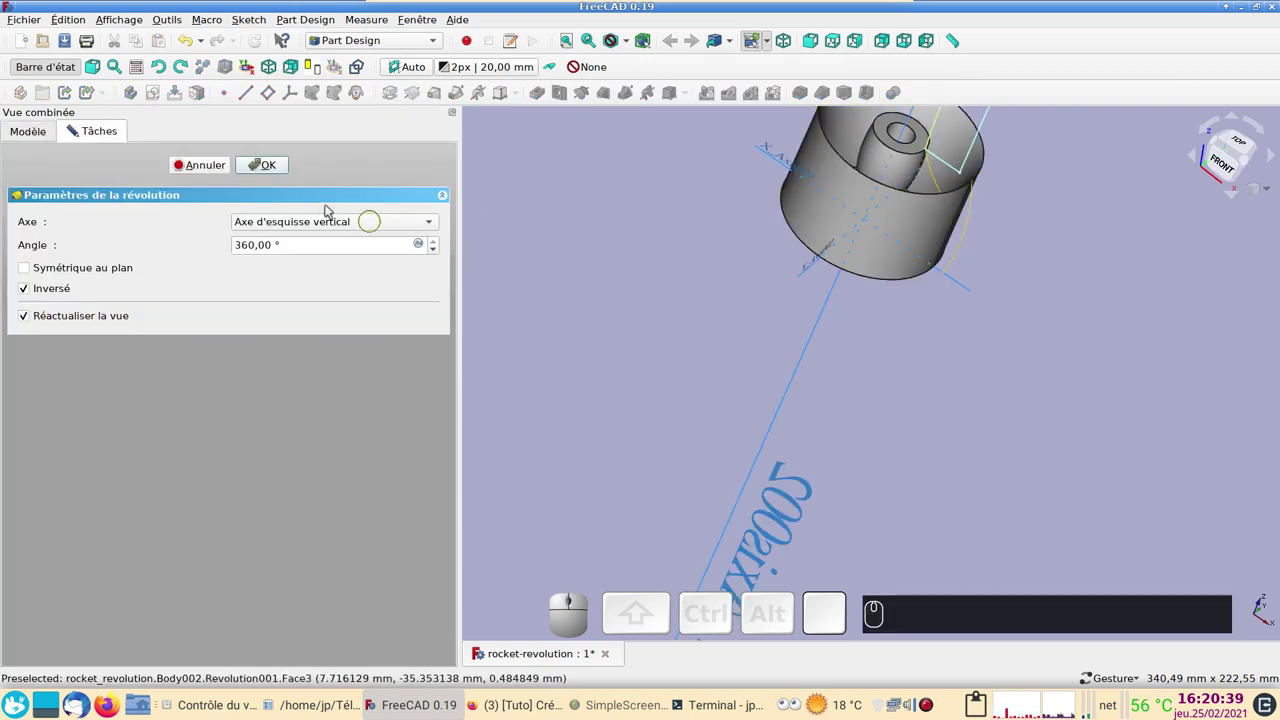
left_click(370, 222)
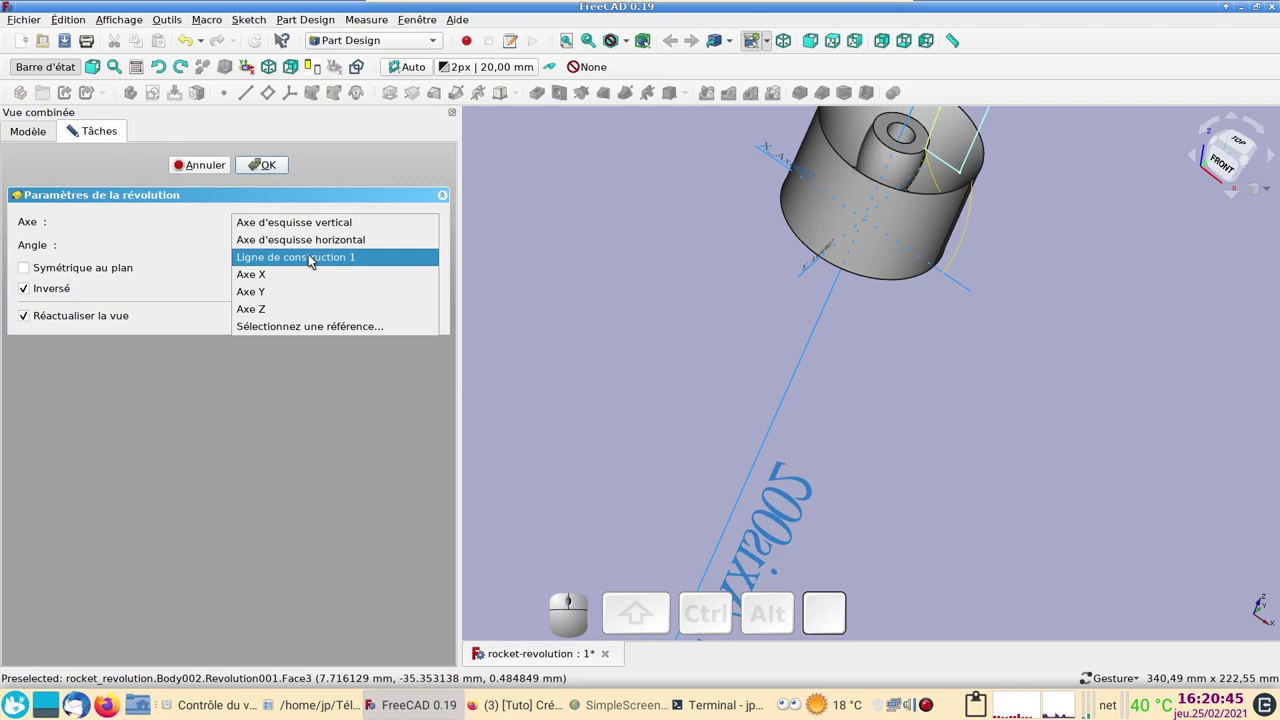
left_click(316, 258)
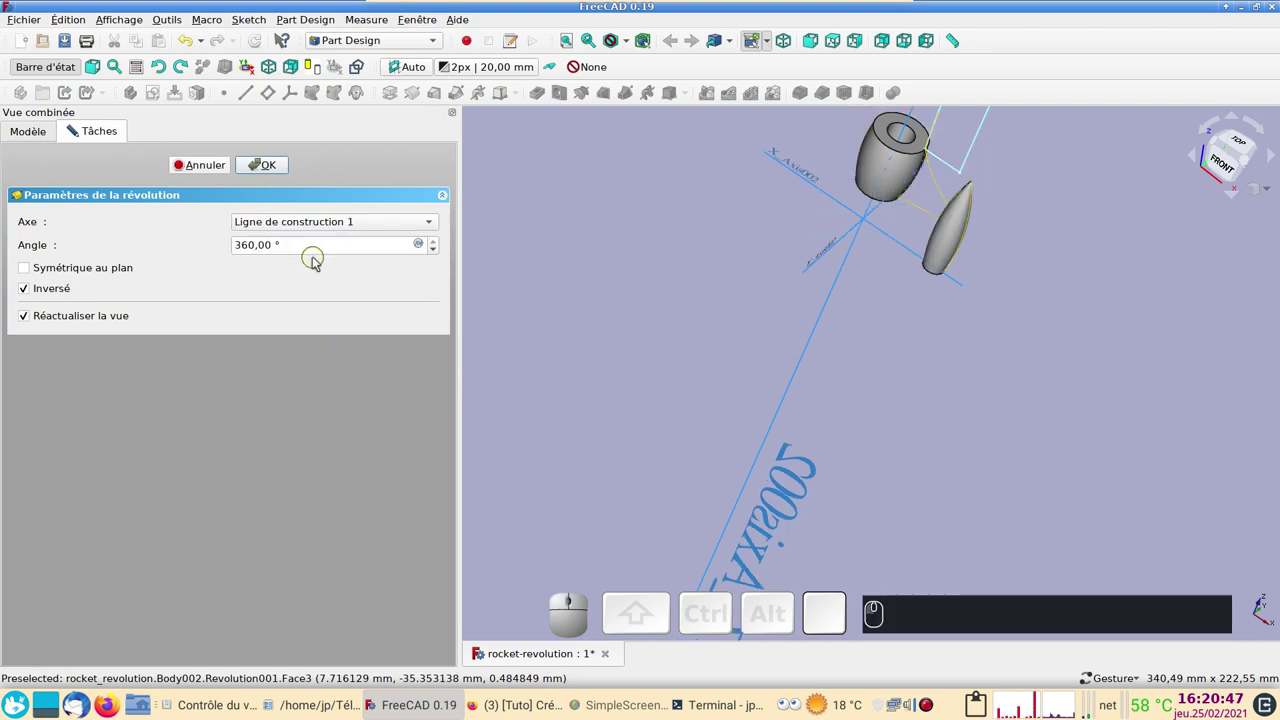
scroll("up", 3)
right_click(1040, 331)
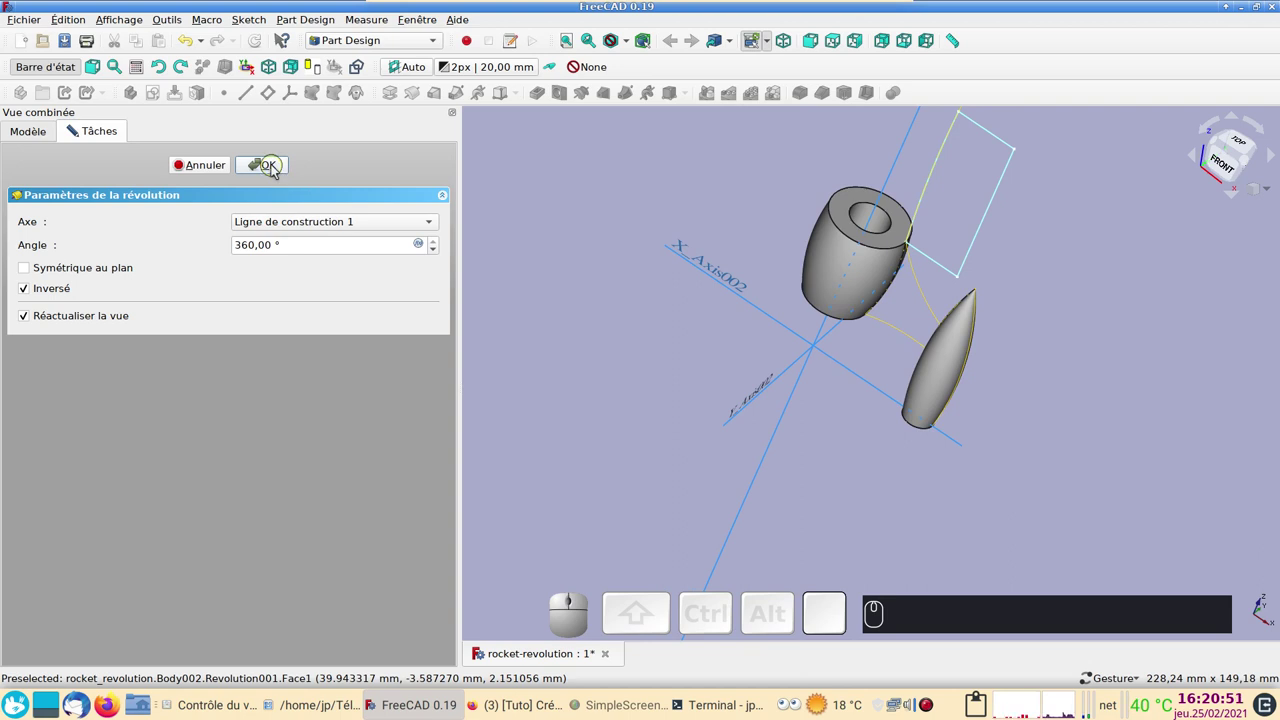
left_click(277, 168)
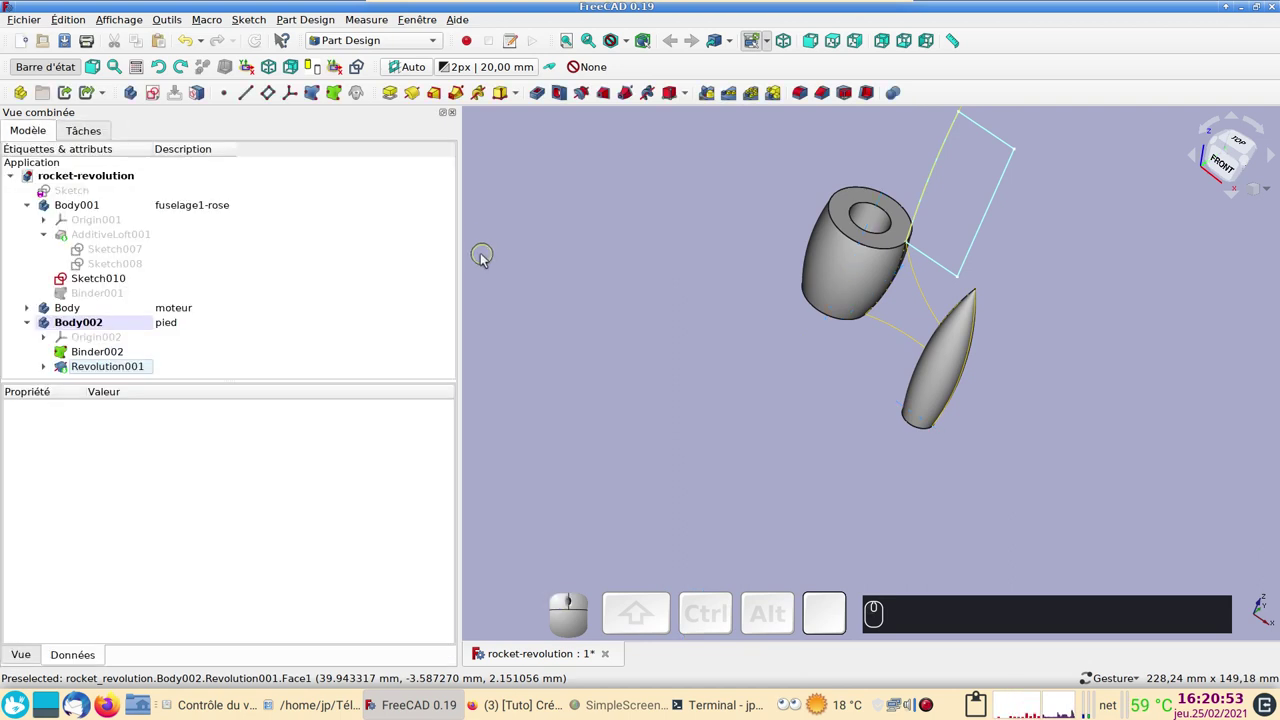
Show the magenta fuselage Body001 and view the model from the top
left_click(89, 190)
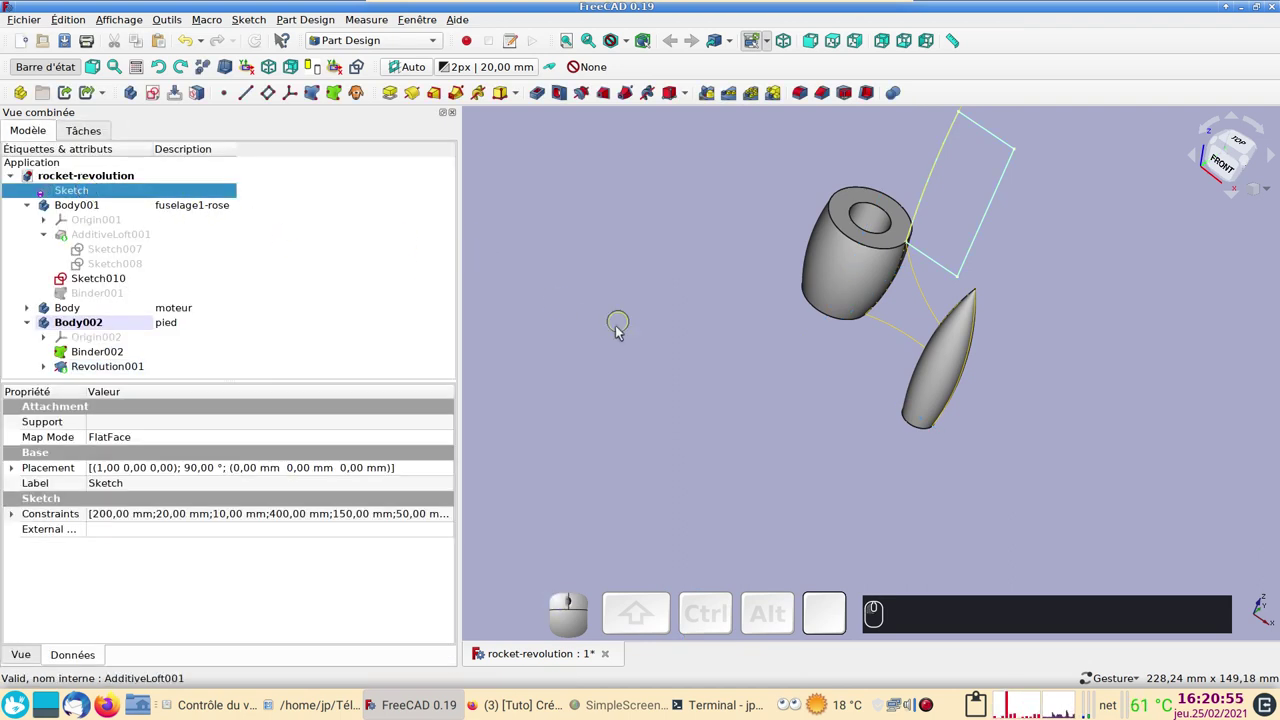
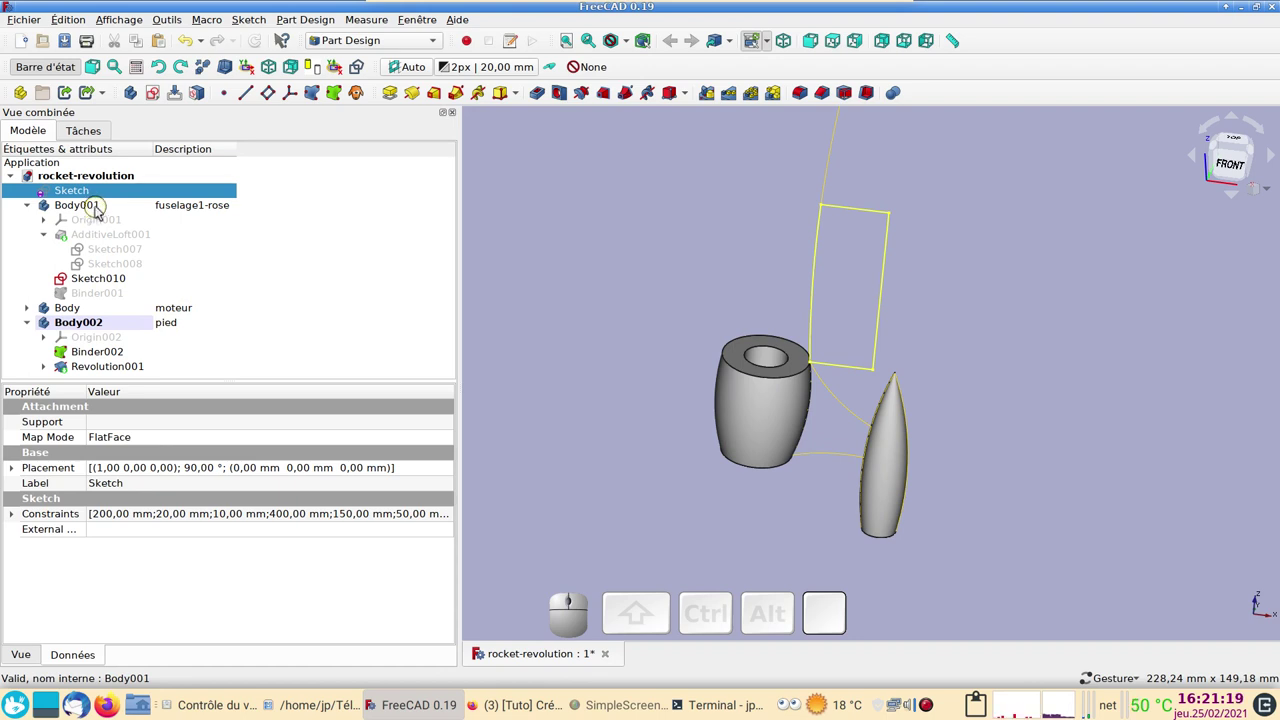
scroll("down", 3)
scroll("up", 3)
left_click(100, 214)
left_click(107, 235)
key("space")
left_click(571, 274)
left_click_drag(741, 294, 774, 461)
scroll("down", 3)
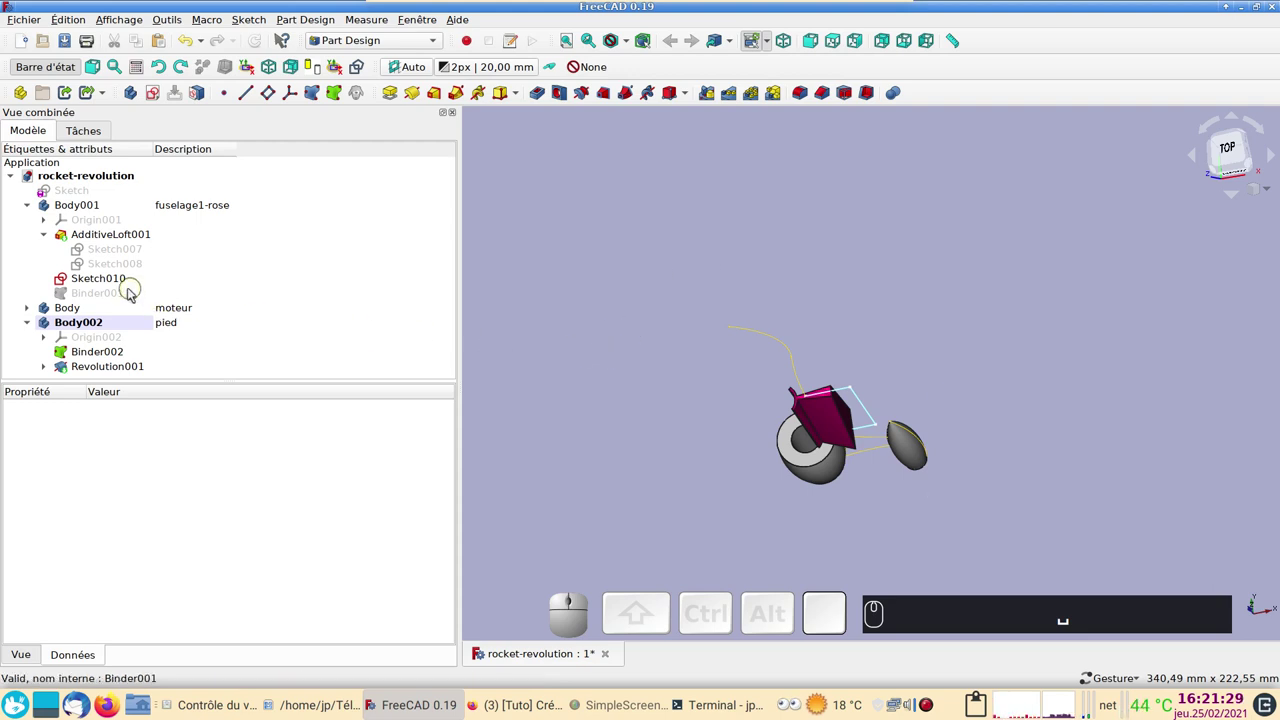
left_click(775, 360)
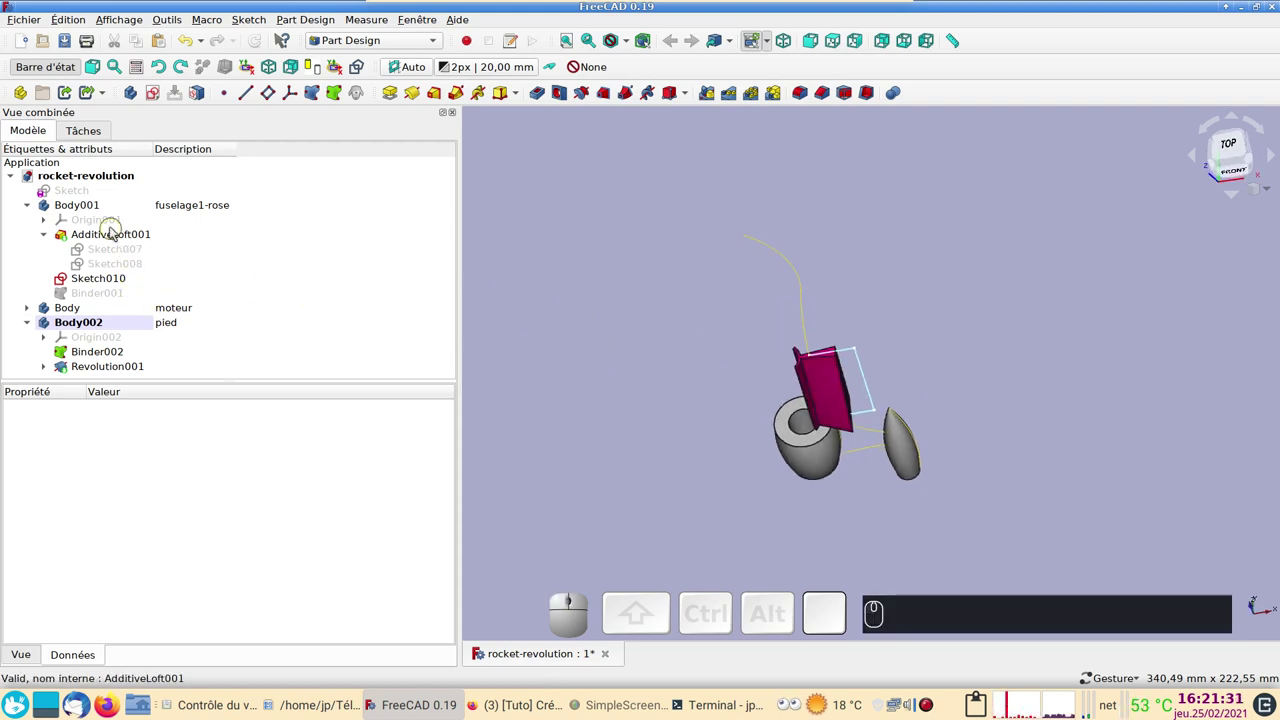
After a failed pattern attempt on AdditiveLoft001, make Body001 the active body
left_click(112, 234)
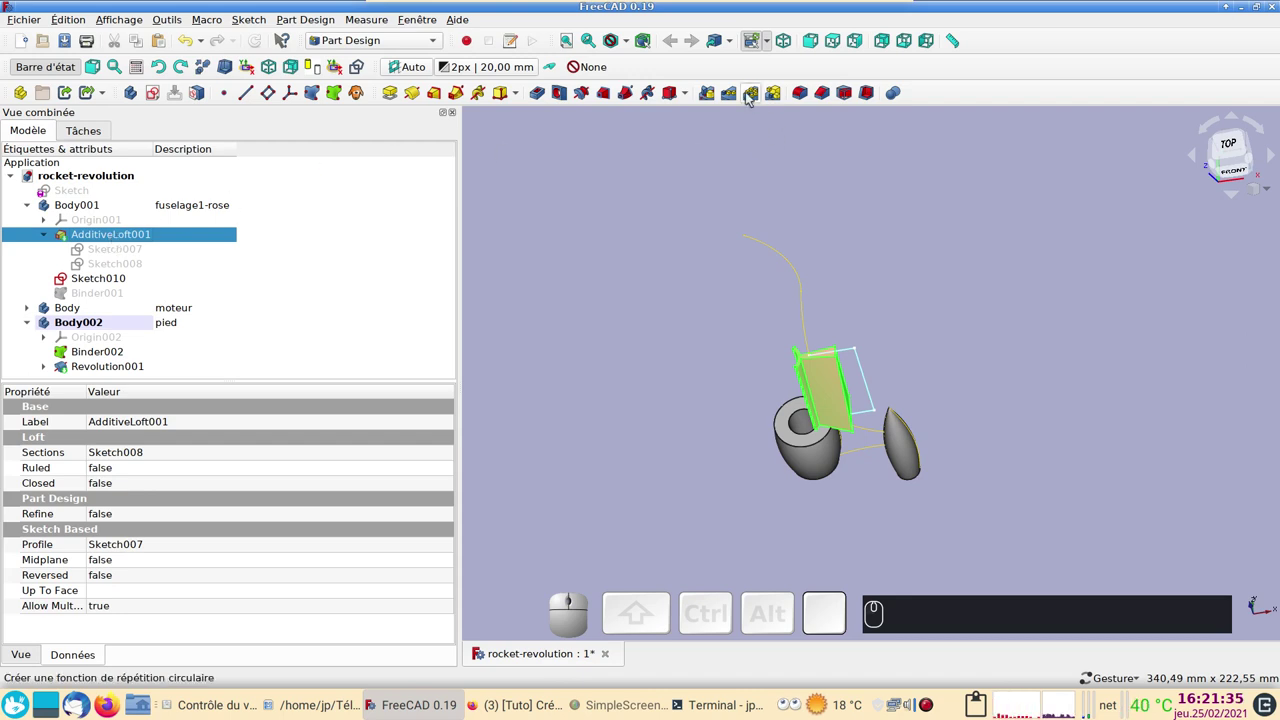
left_click(749, 95)
left_click(742, 339)
left_click(780, 348)
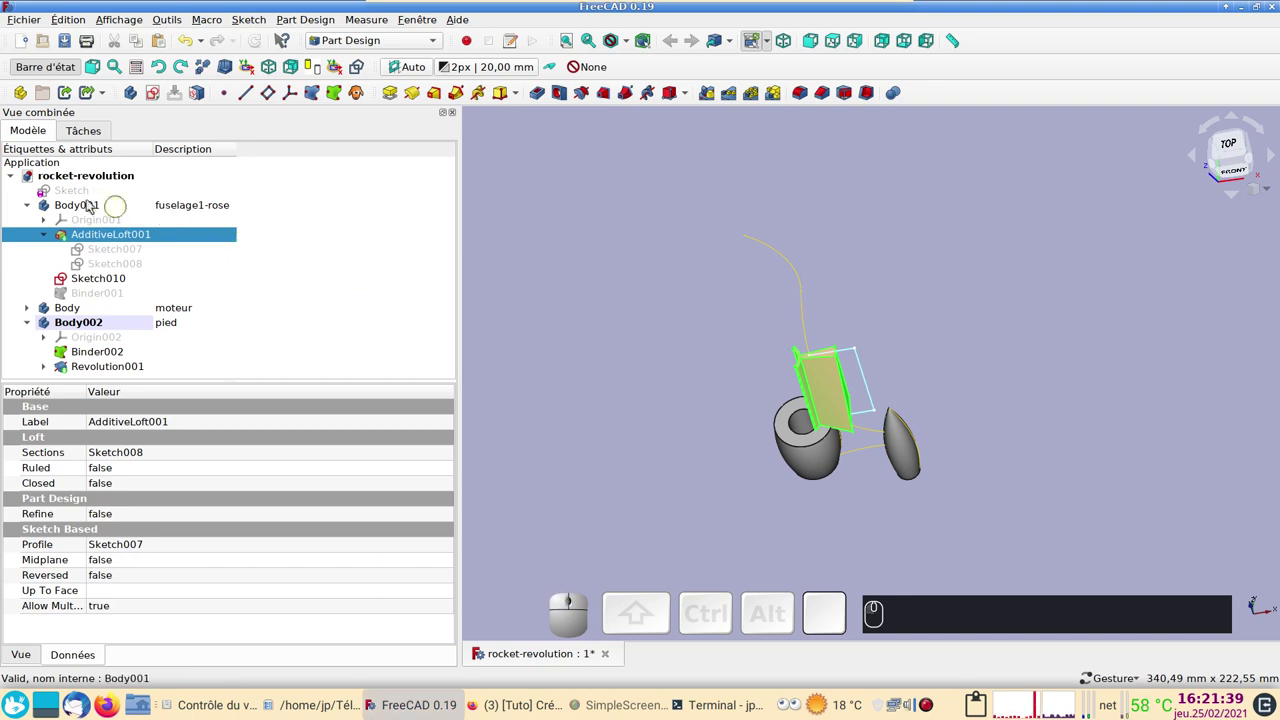
right_click(89, 205)
left_click(118, 215)
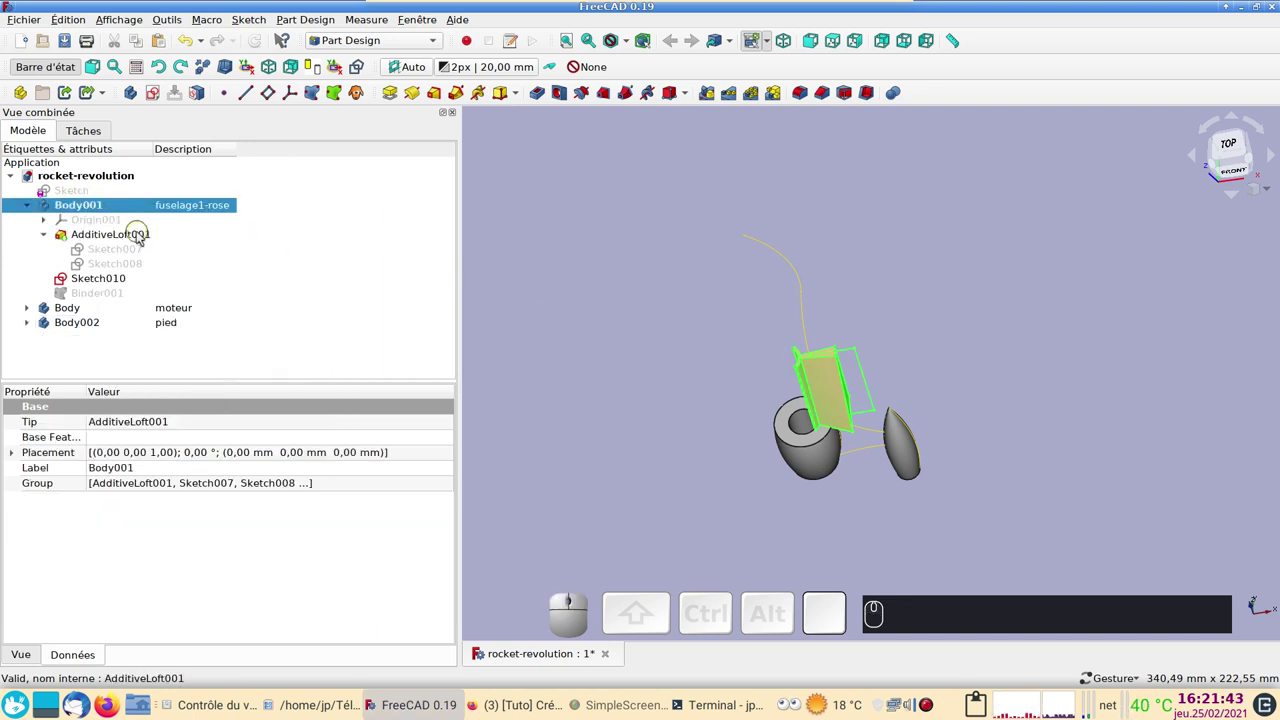
Polar-pattern AdditiveLoft001 into 6 fins around the fuselage
left_click(140, 234)
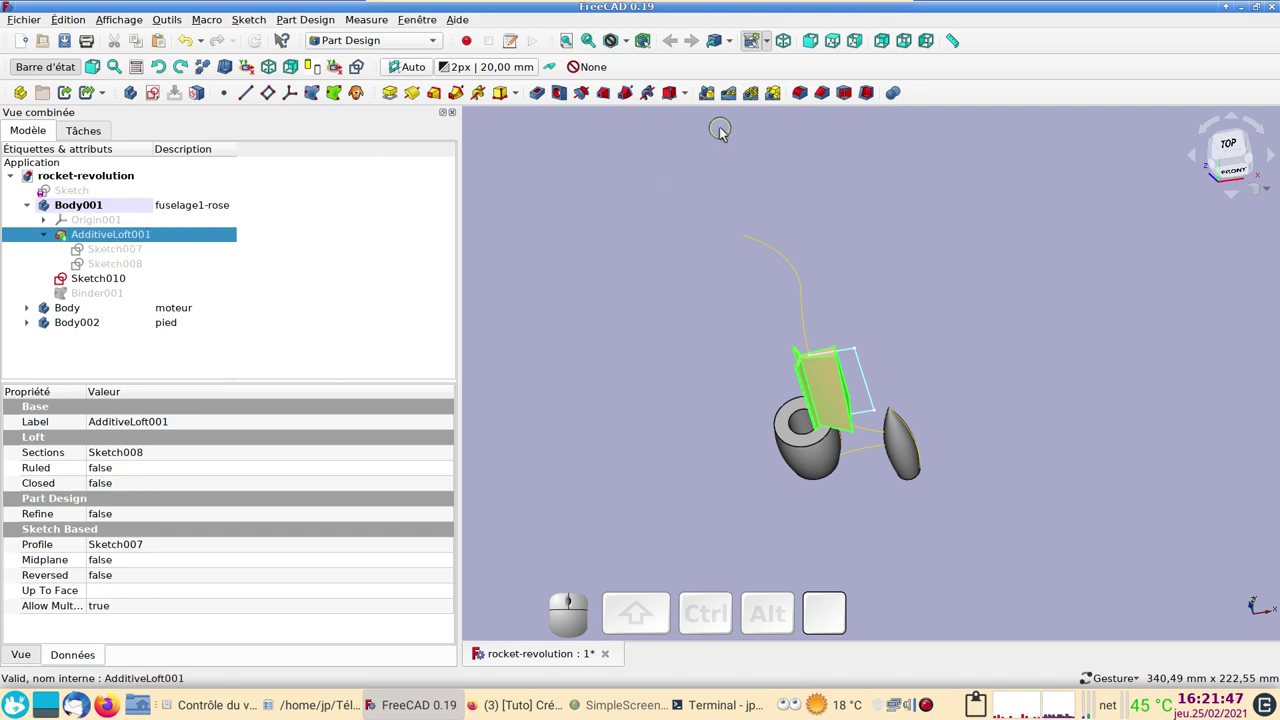
left_click(757, 96)
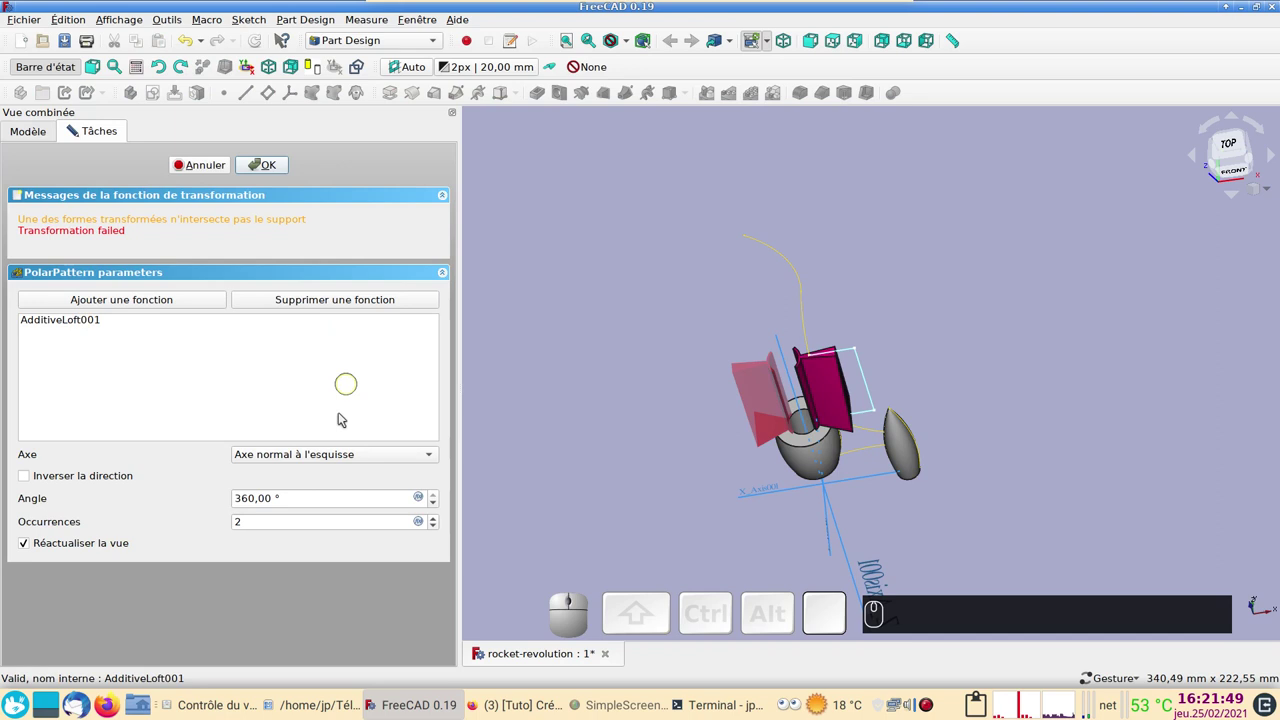
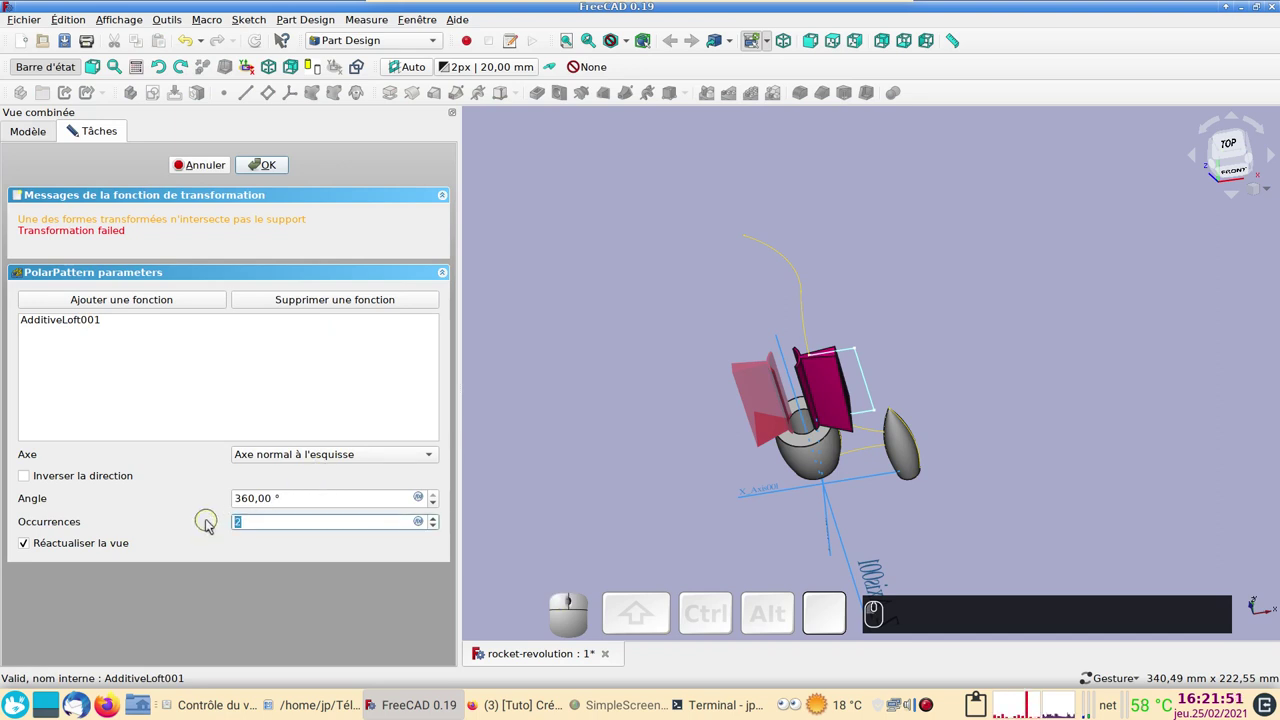
key("KP_6")
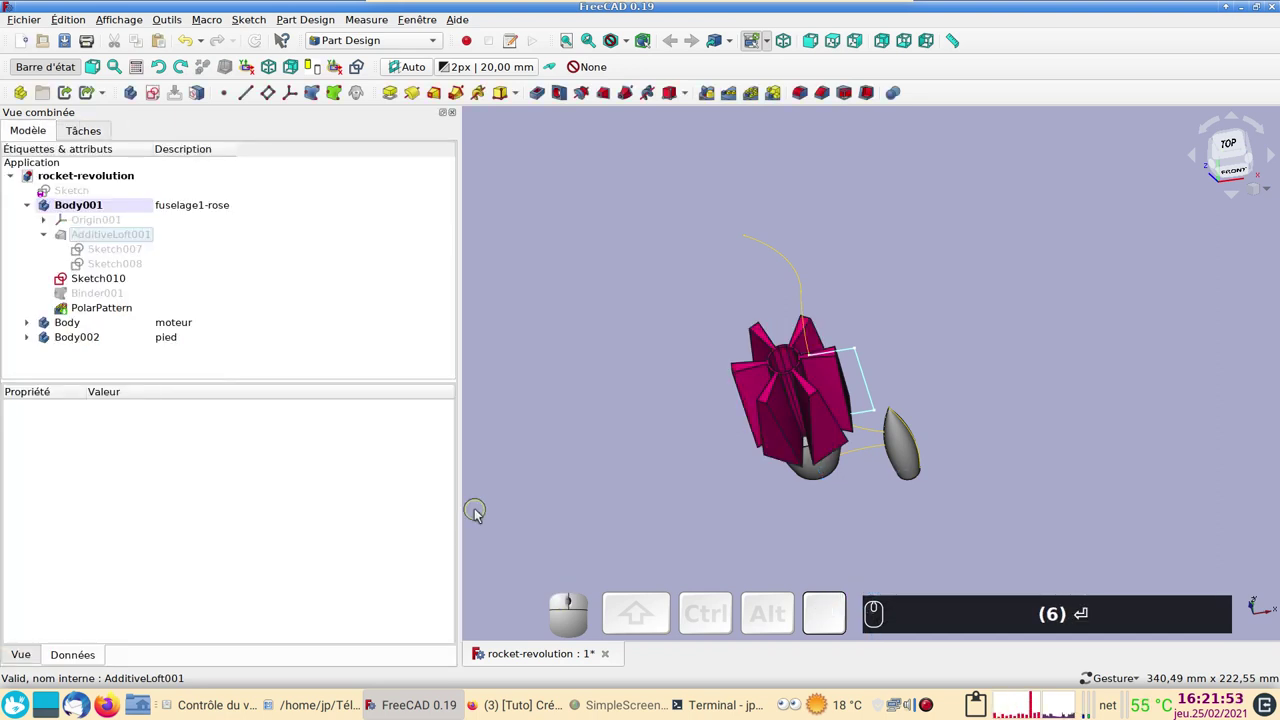
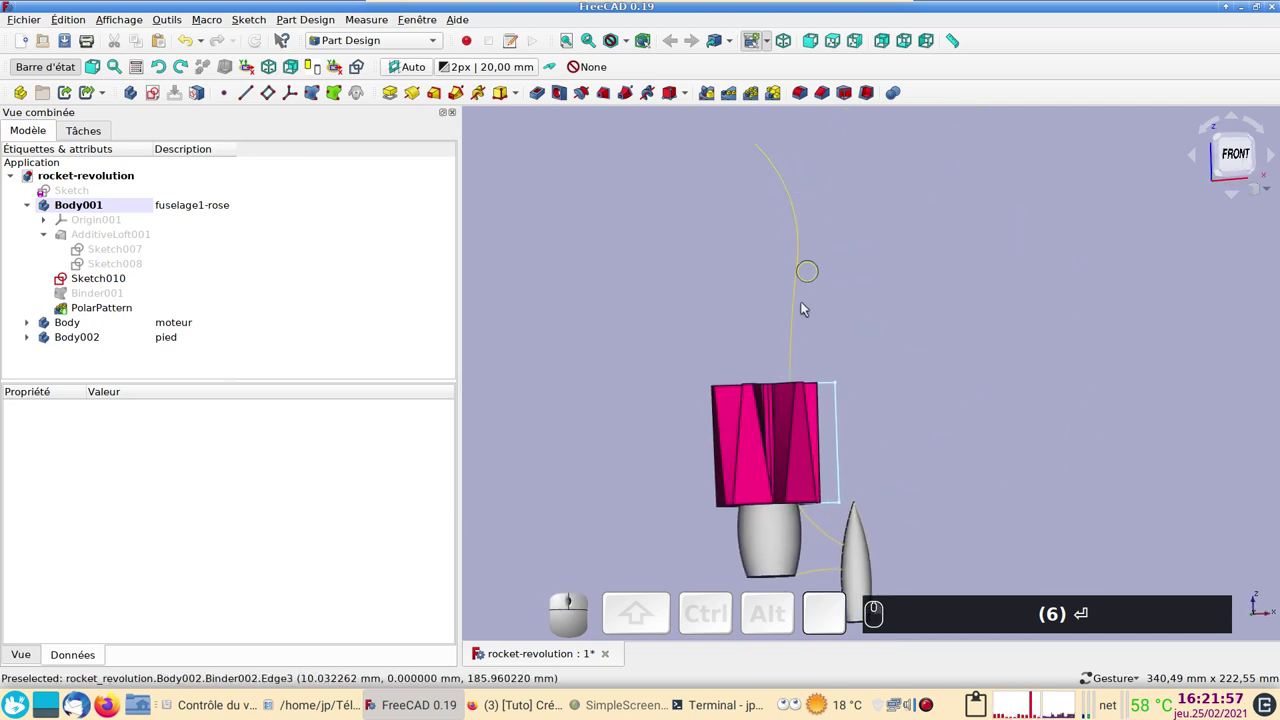
left_click_drag(978, 363, 900, 428)
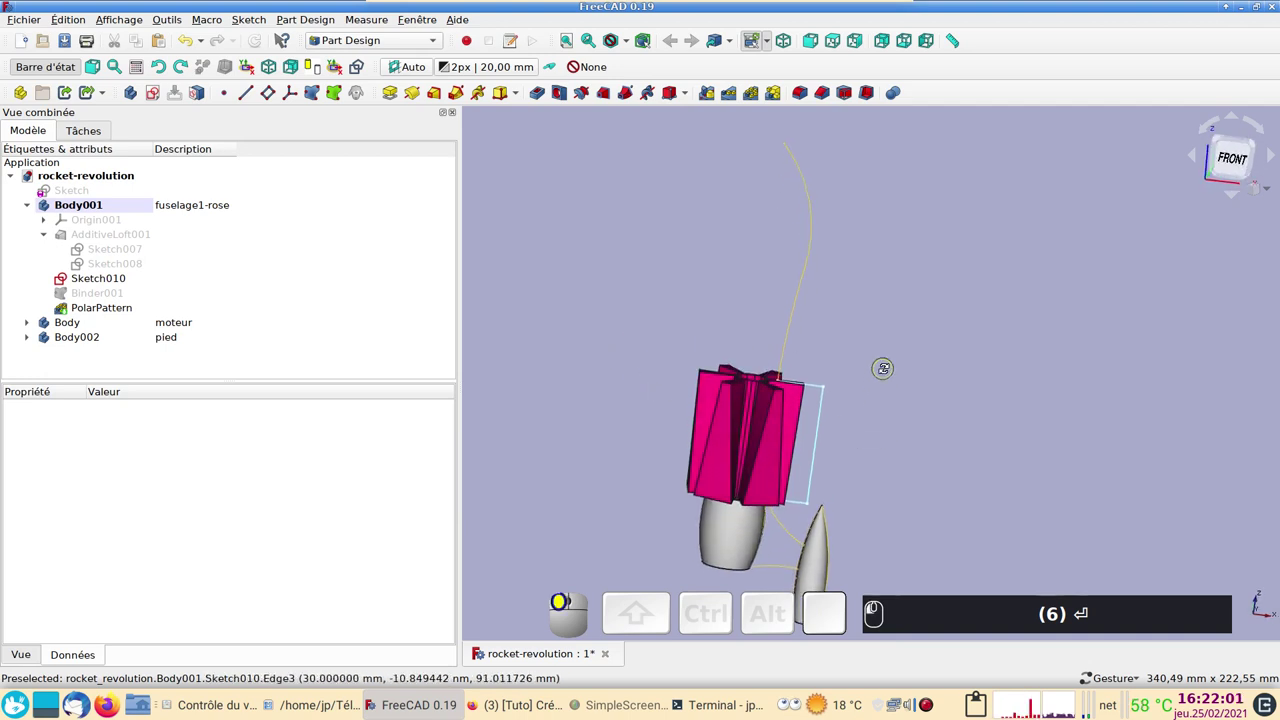
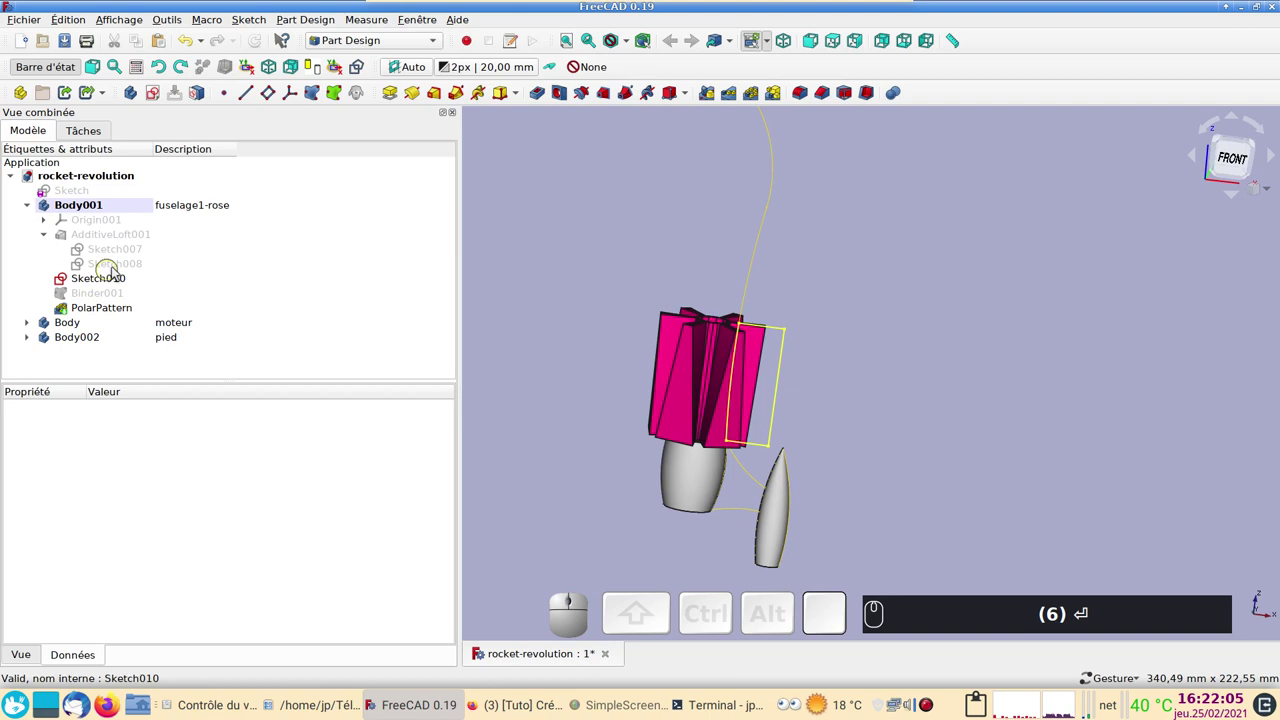
left_click(116, 287)
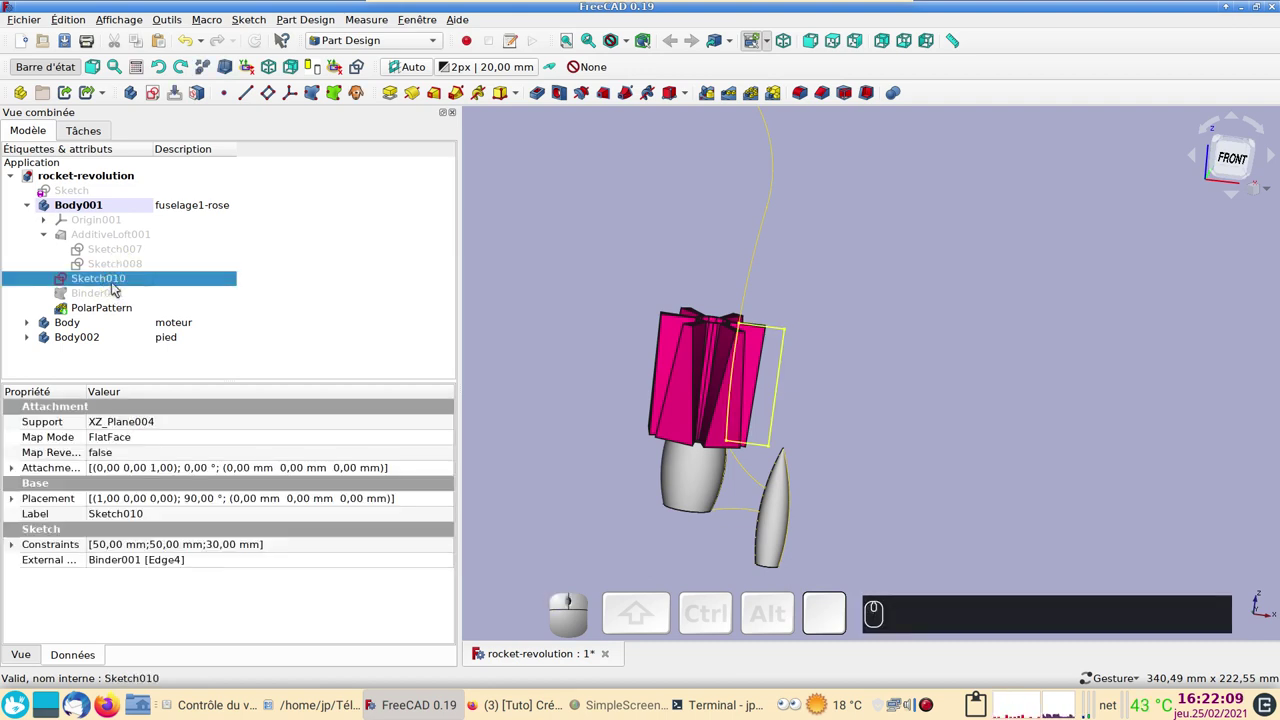
left_click(119, 280)
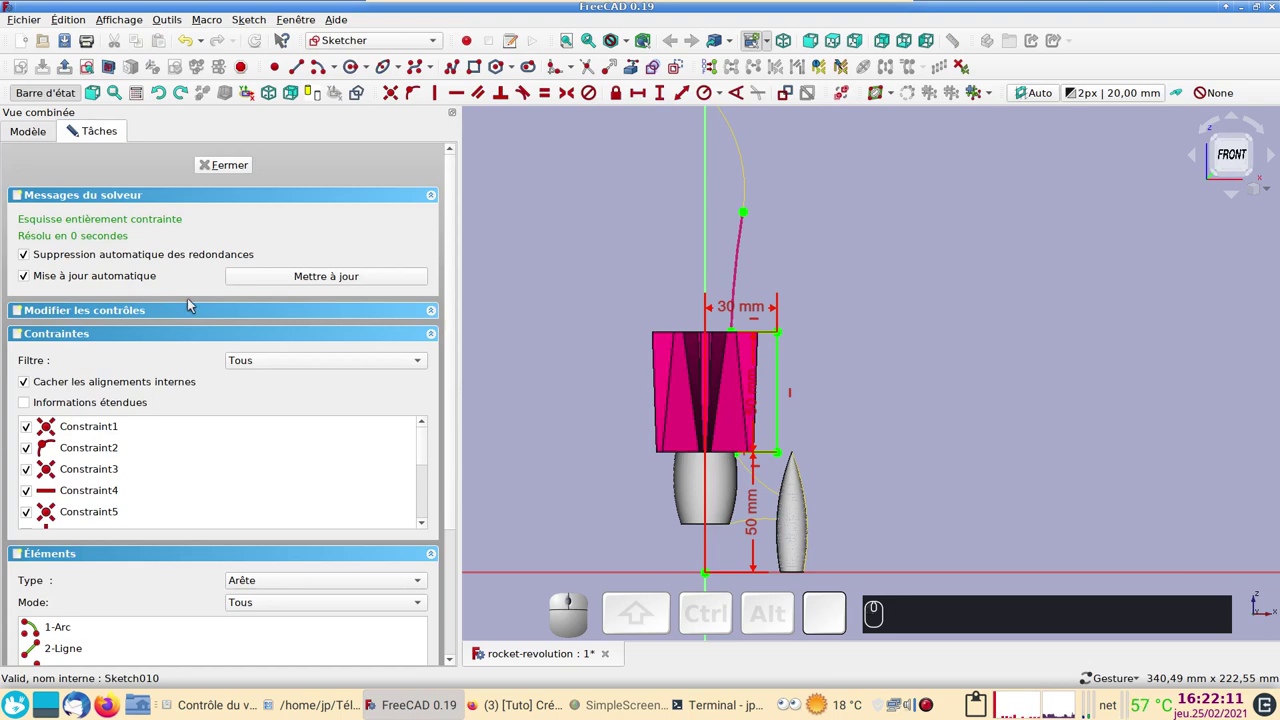
key("2")
scroll("up", 3)
right_click(739, 455)
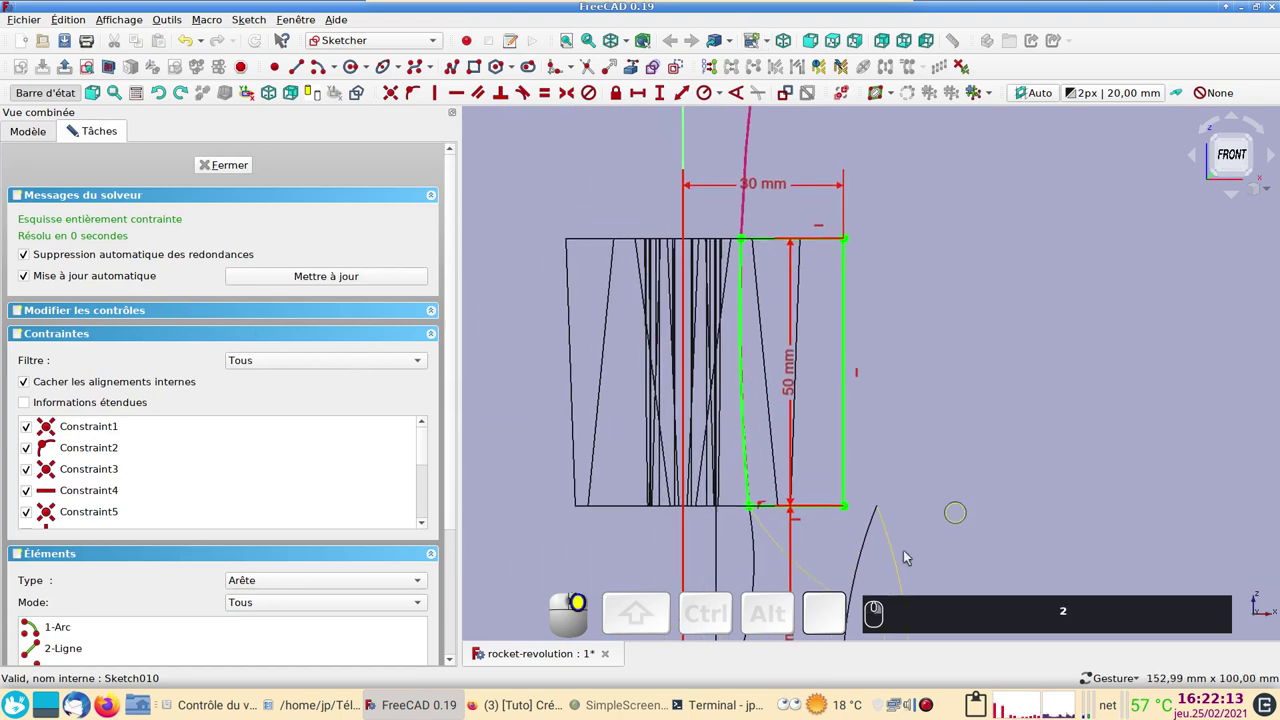
left_click_drag(947, 464, 671, 348)
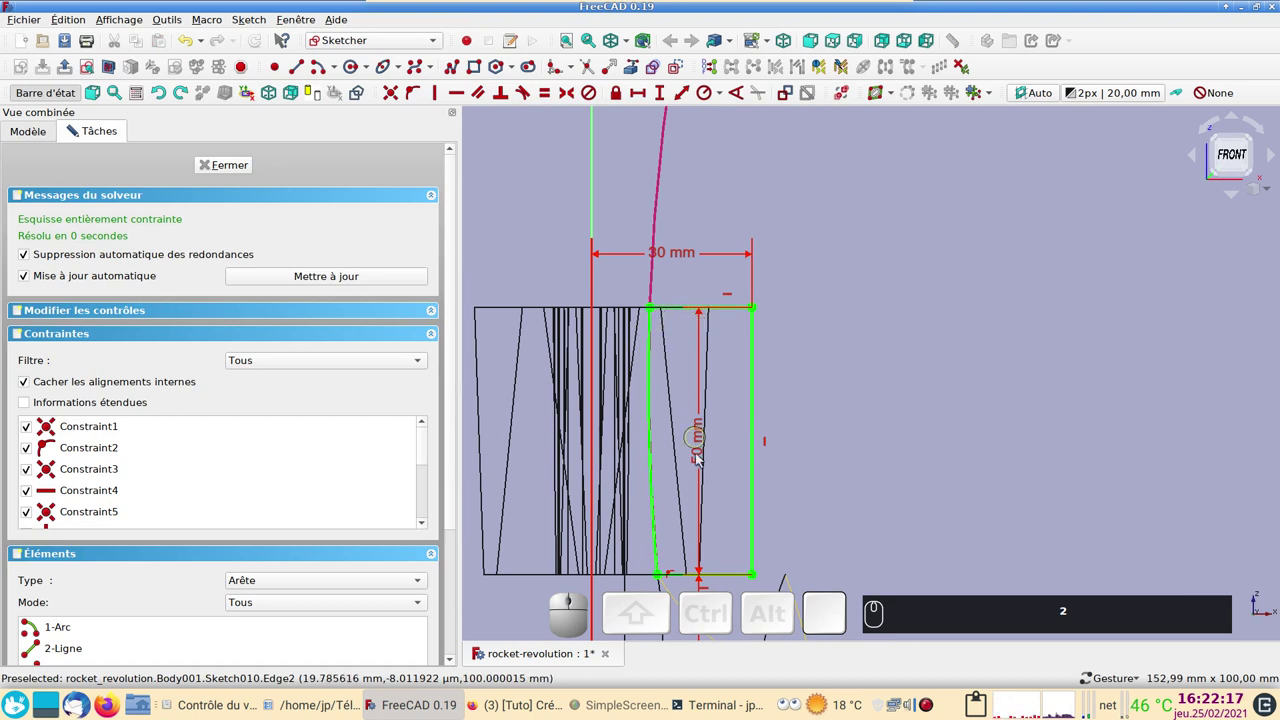
type("2")
left_click_drag(738, 439, 640, 302)
type("2")
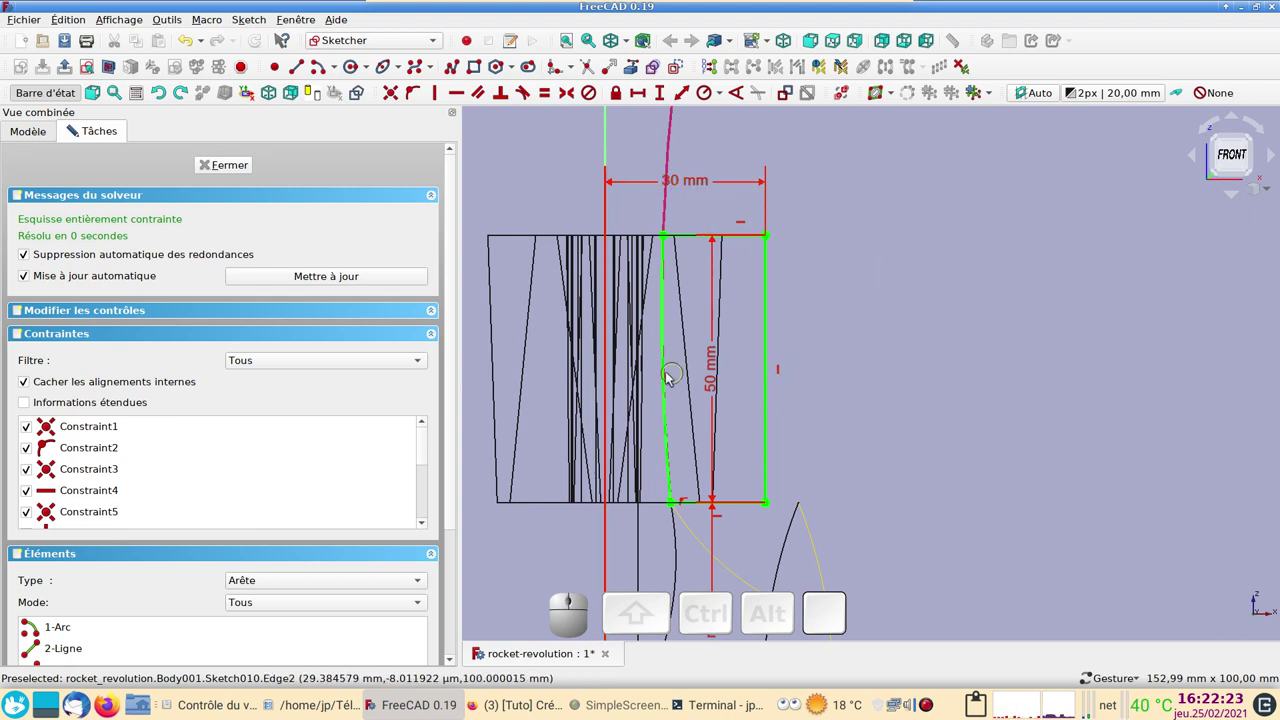
left_click(241, 167)
left_click_drag(943, 403, 930, 413)
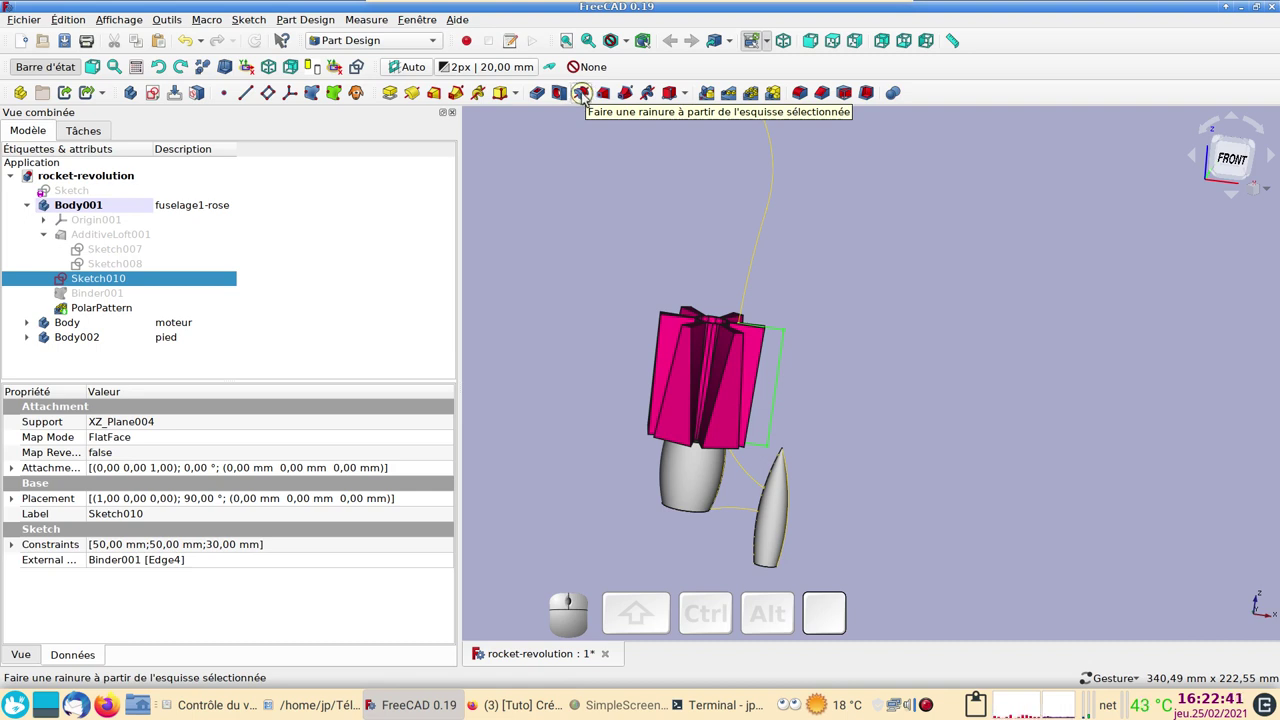
Cut a 360° Groove from Sketch010 around the vertical sketch axis of the fuselage
left_click(582, 97)
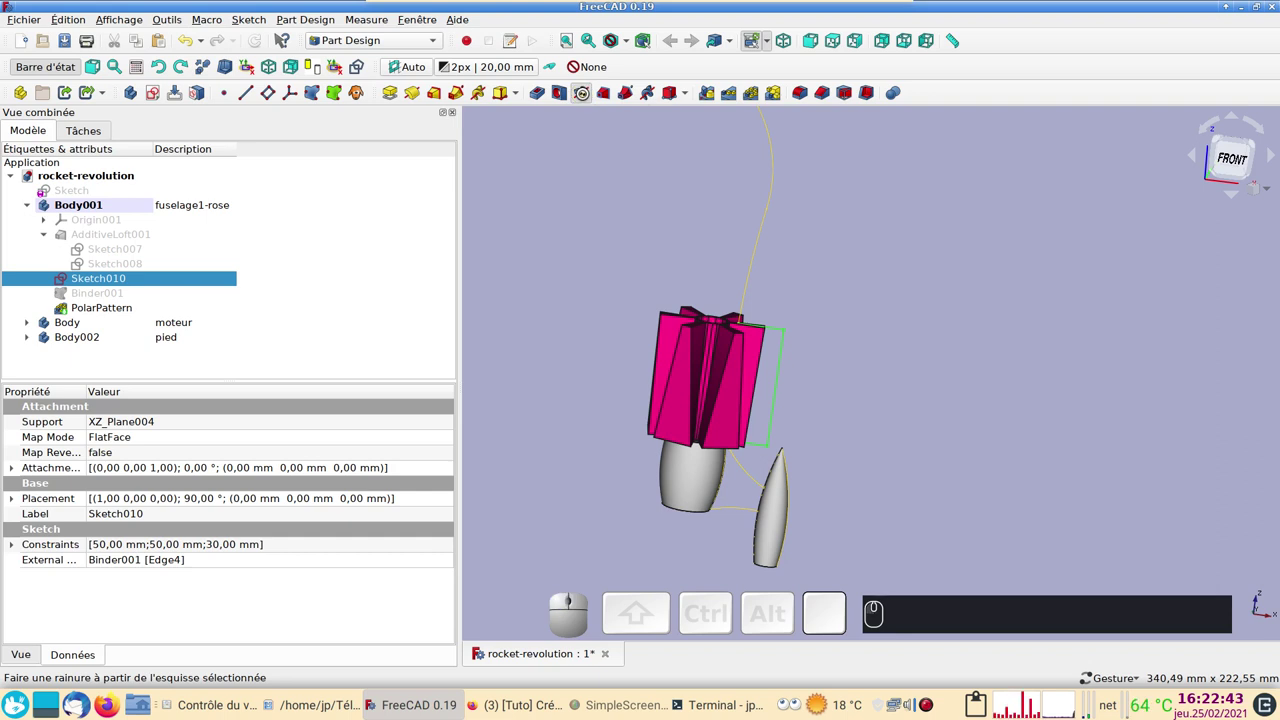
left_click_drag(969, 294, 393, 179)
left_click(288, 170)
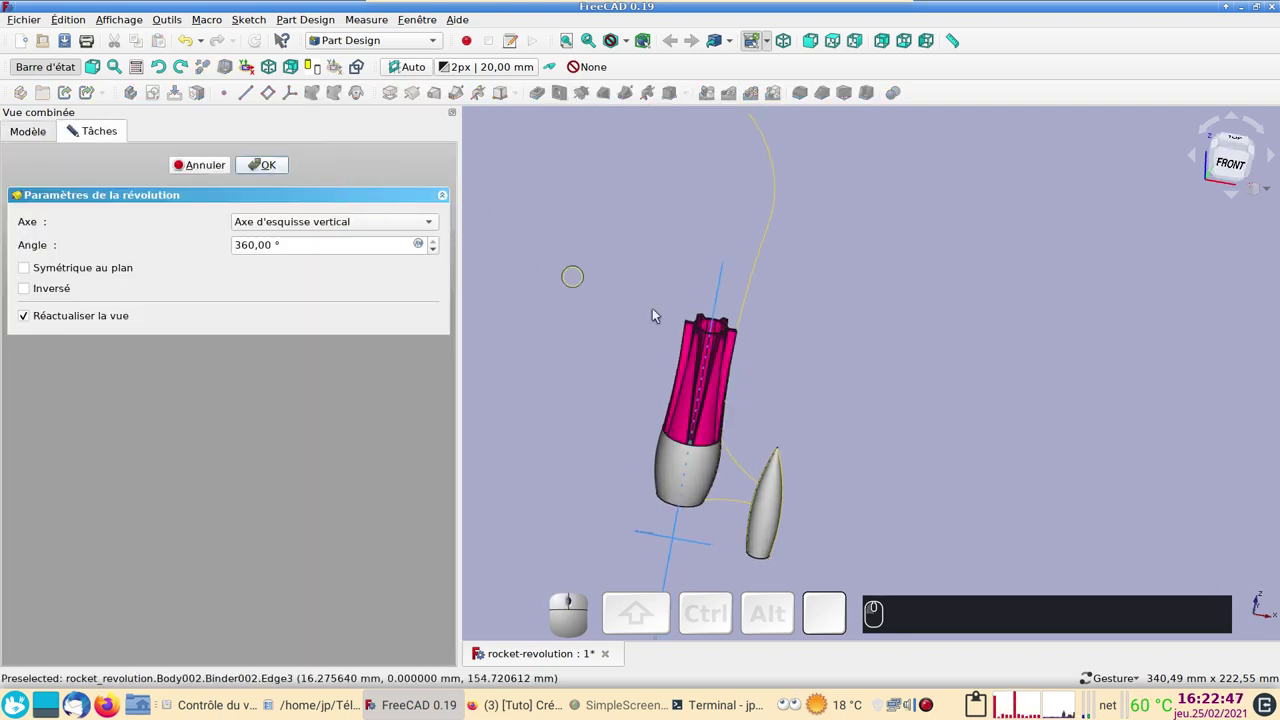
left_click_drag(795, 373, 797, 309)
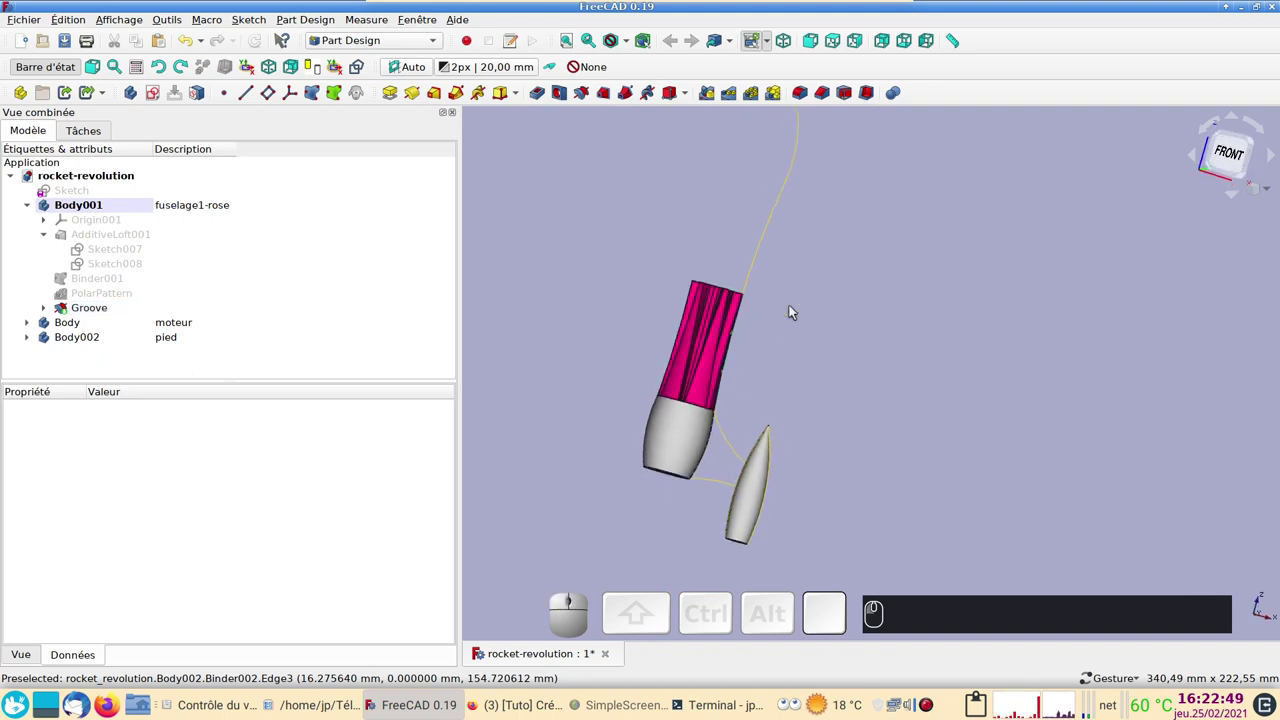
key("1")
scroll("up", 3)
type("(1)")
left_click(829, 371)
left_click_drag(829, 371, 821, 276)
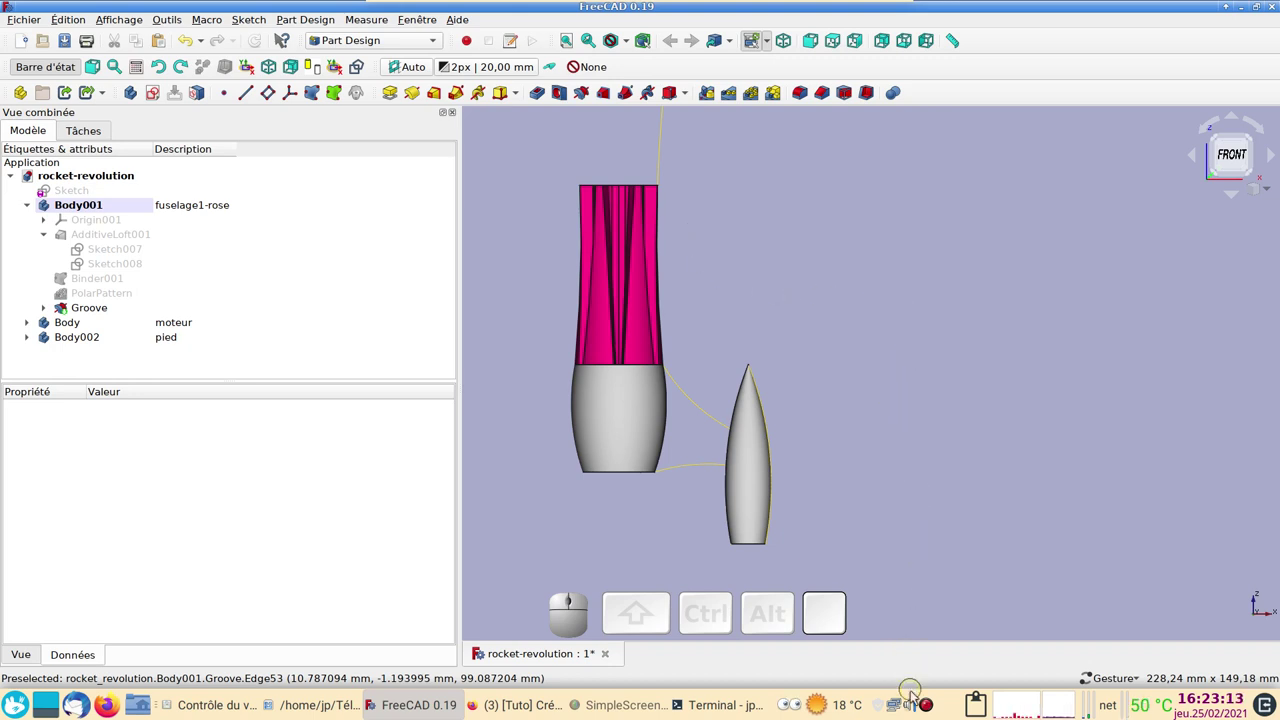
right_click(928, 708)
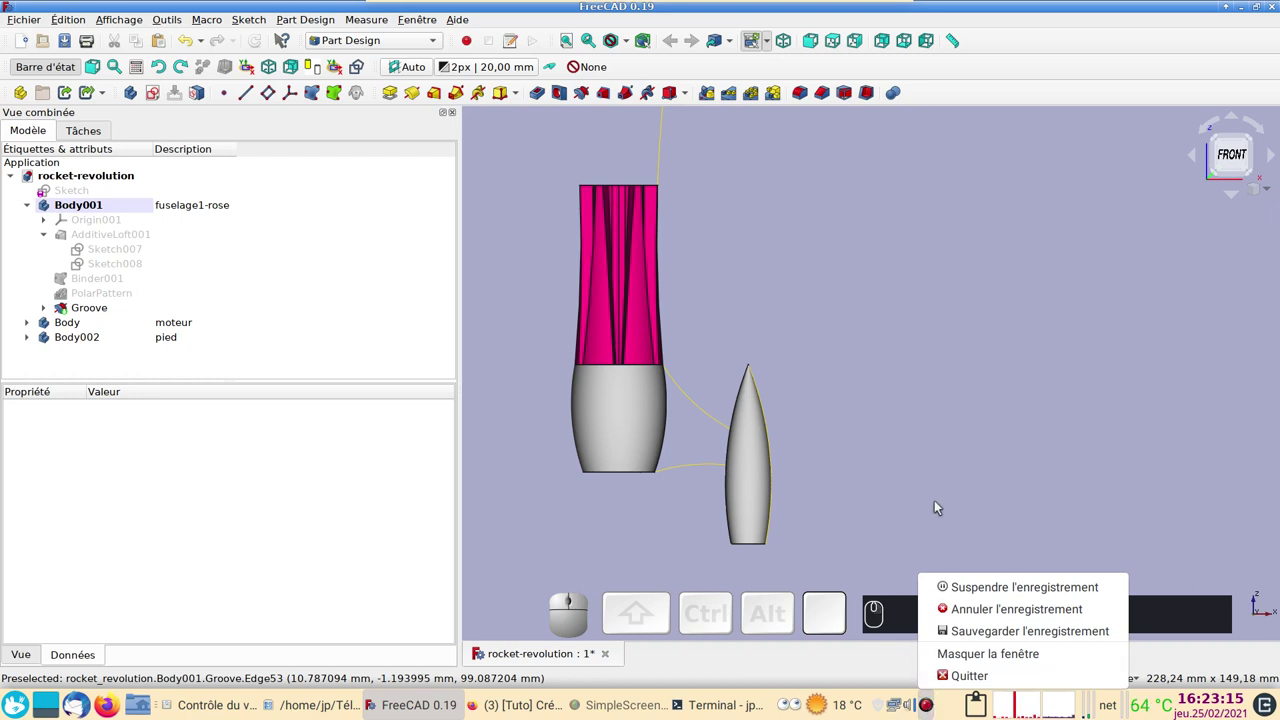